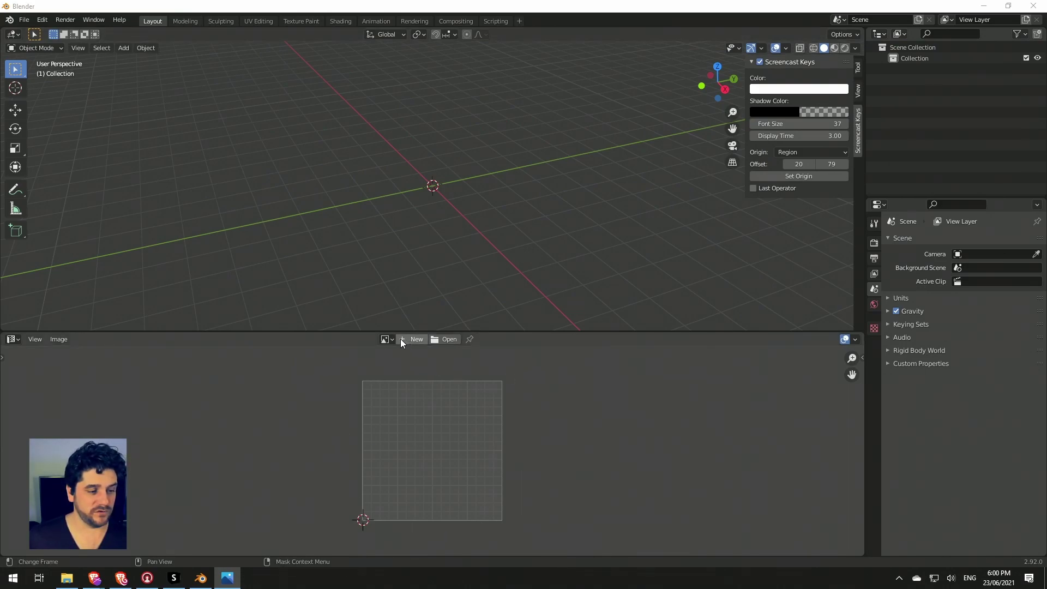
# Step: Create a new 1920×1080 image and switch its source to a single image file for the pixel map
pyautogui.click(406, 343)
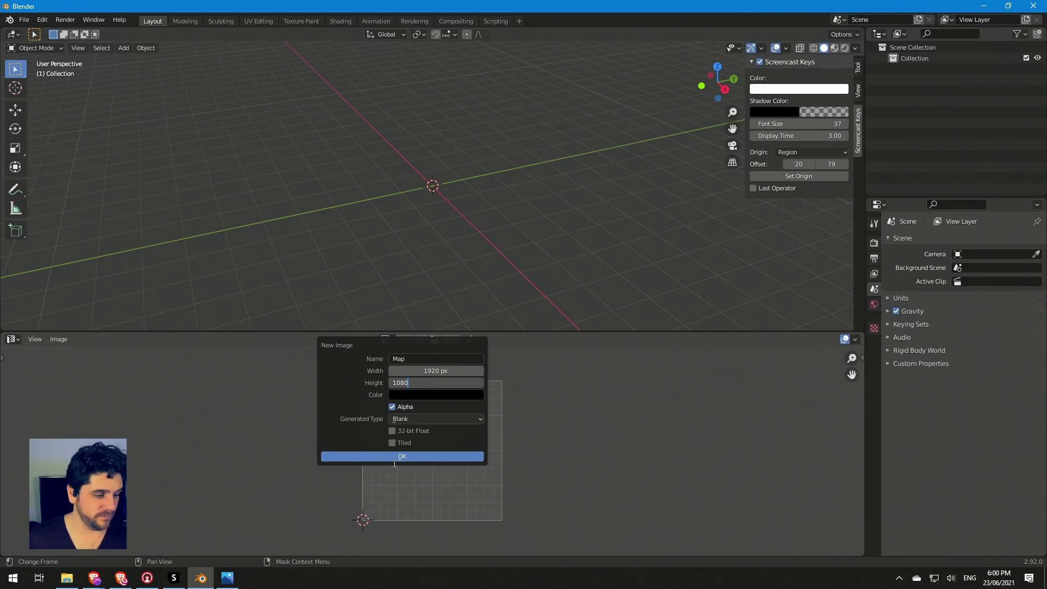
pyautogui.scroll(-3)
pyautogui.middleClick(476, 447)
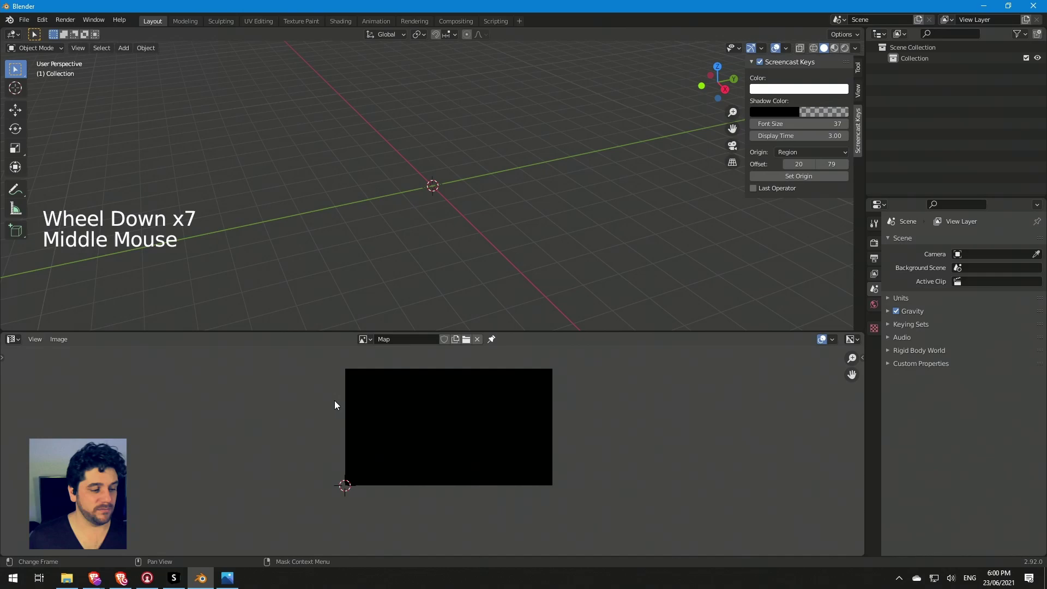
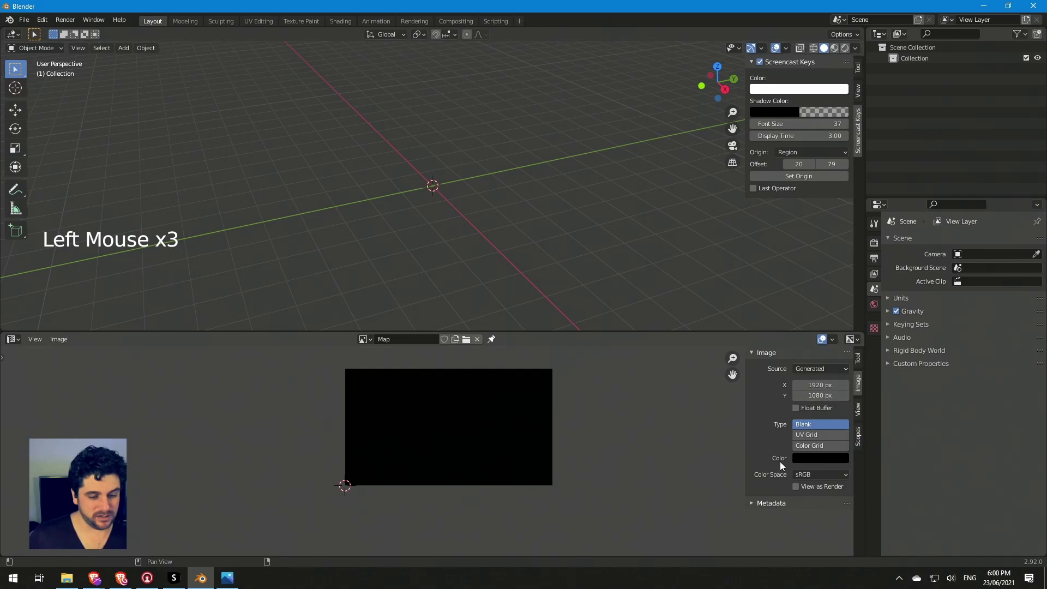
pyautogui.click(833, 373)
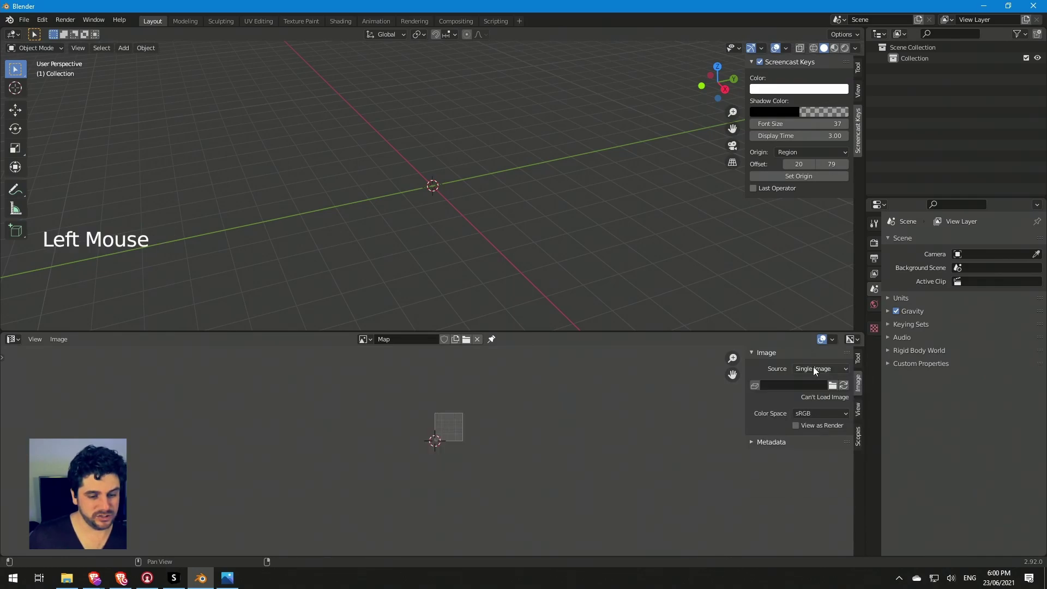
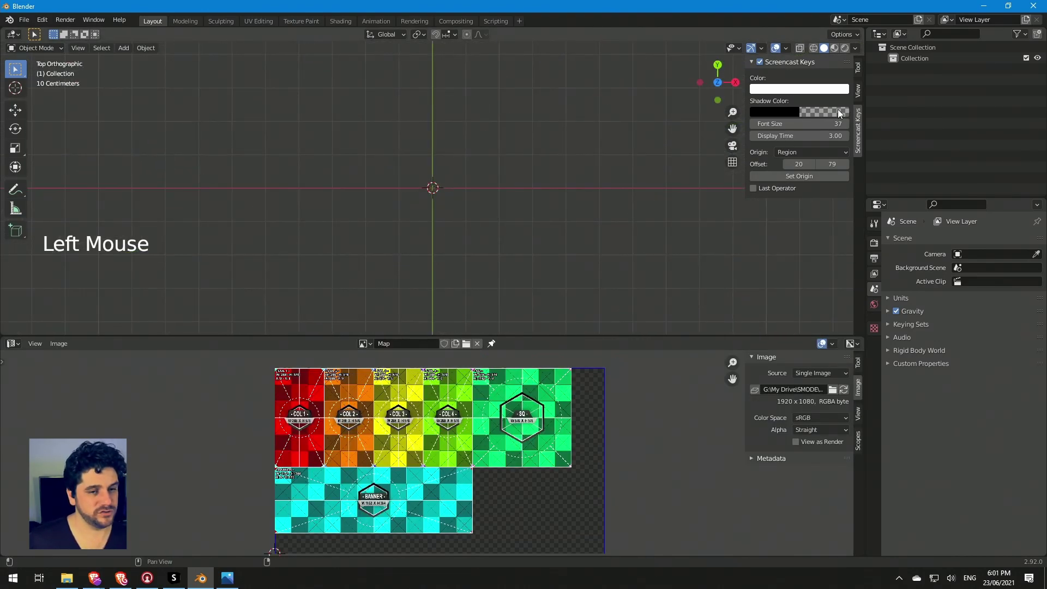
# Step: Add a mesh plane at the origin via the Shift+A add menu and view it in perspective
pyautogui.click(862, 70)
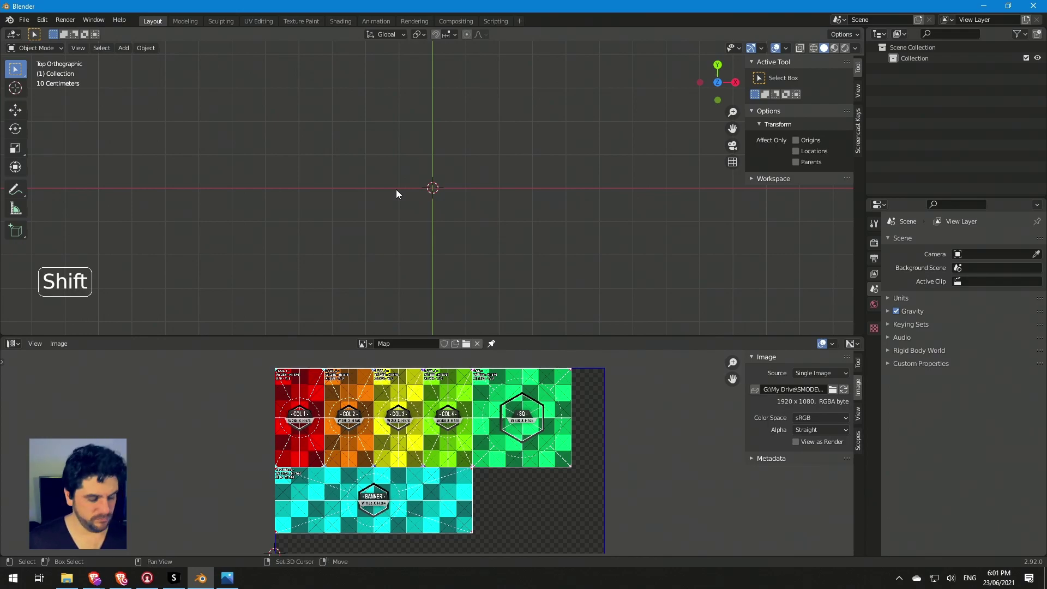
pyautogui.press('shift+a')
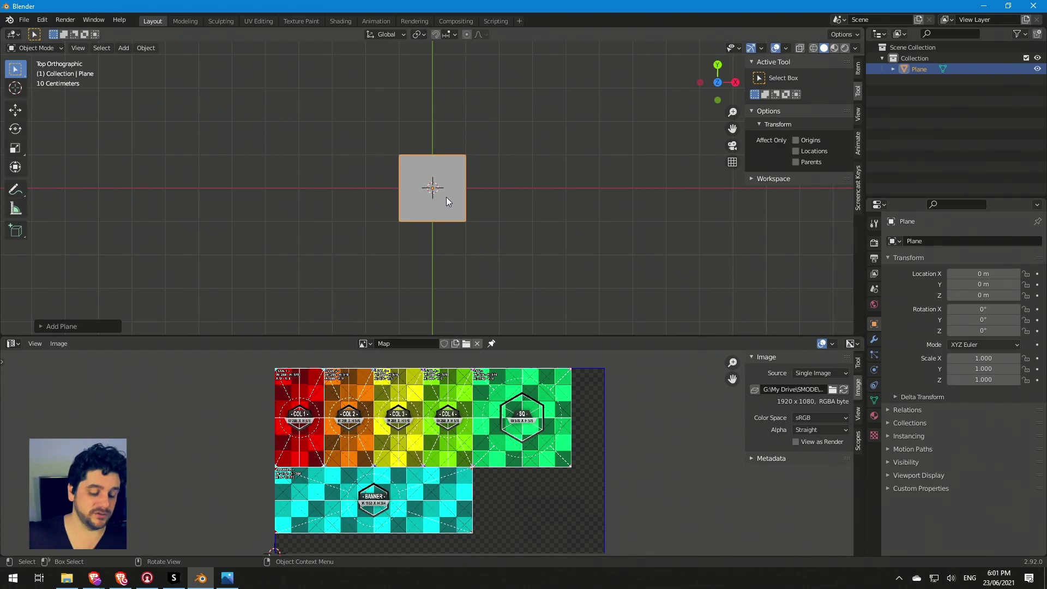
pyautogui.click(476, 195)
pyautogui.click(465, 201)
pyautogui.middleClick(551, 217)
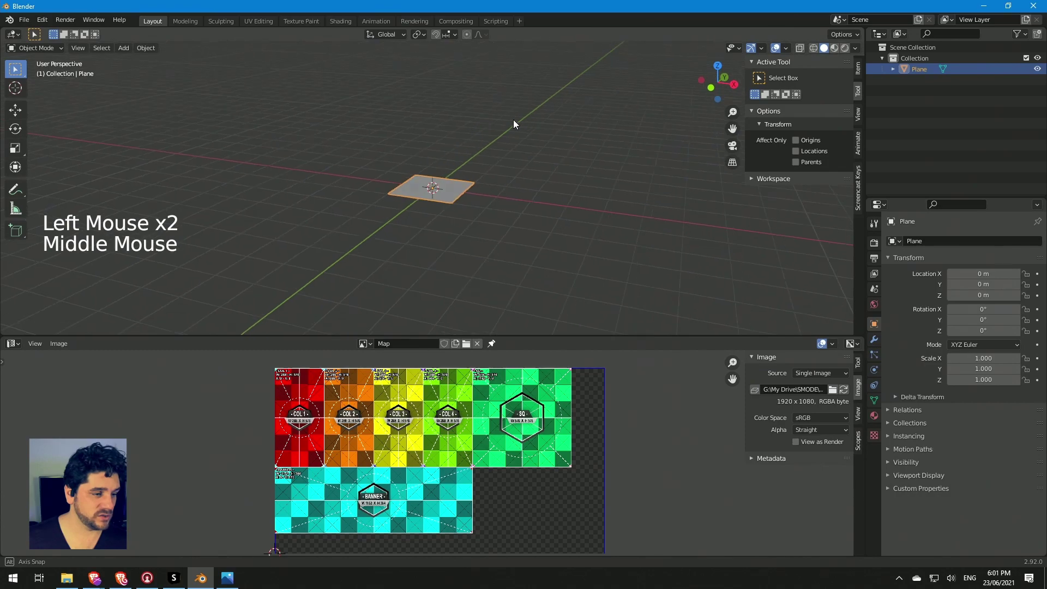
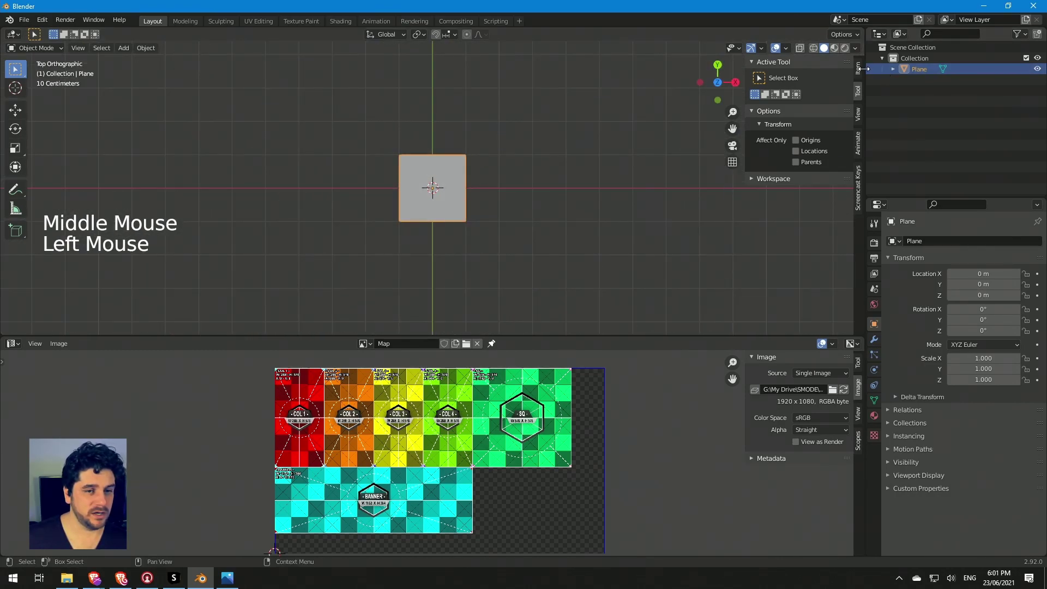
# Step: Set the plane's dimensions to 1.5 m by 3 m in the Item panel and apply the scale
pyautogui.click(865, 72)
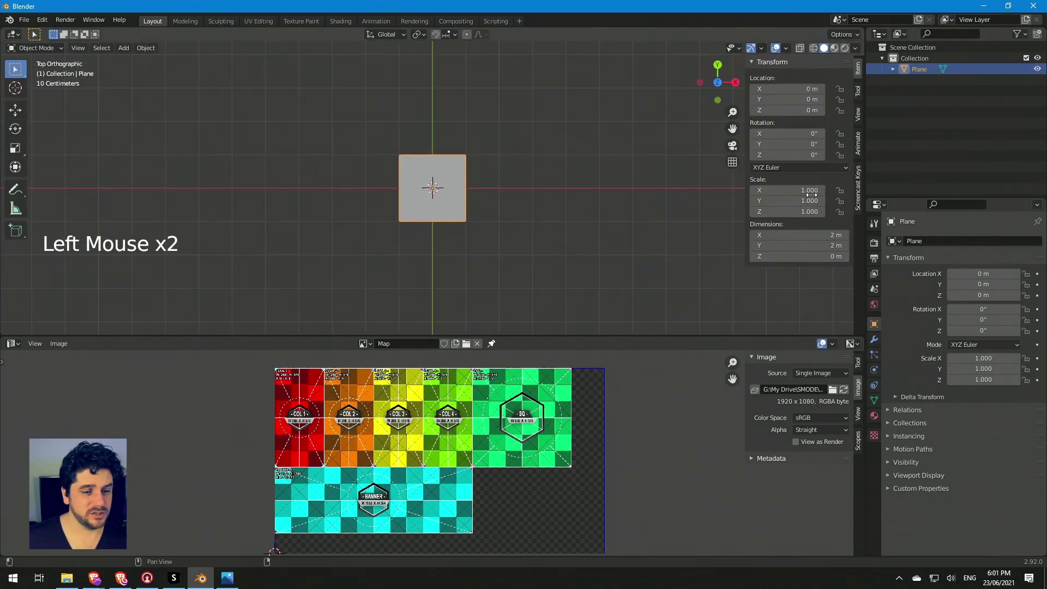
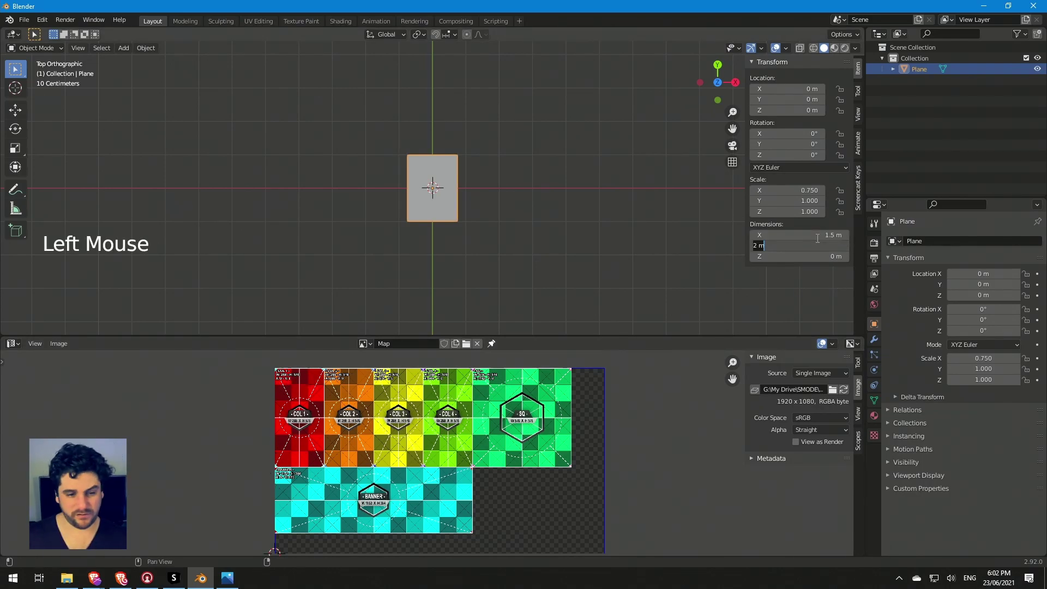
pyautogui.press('Tab')
pyautogui.press('Tab')
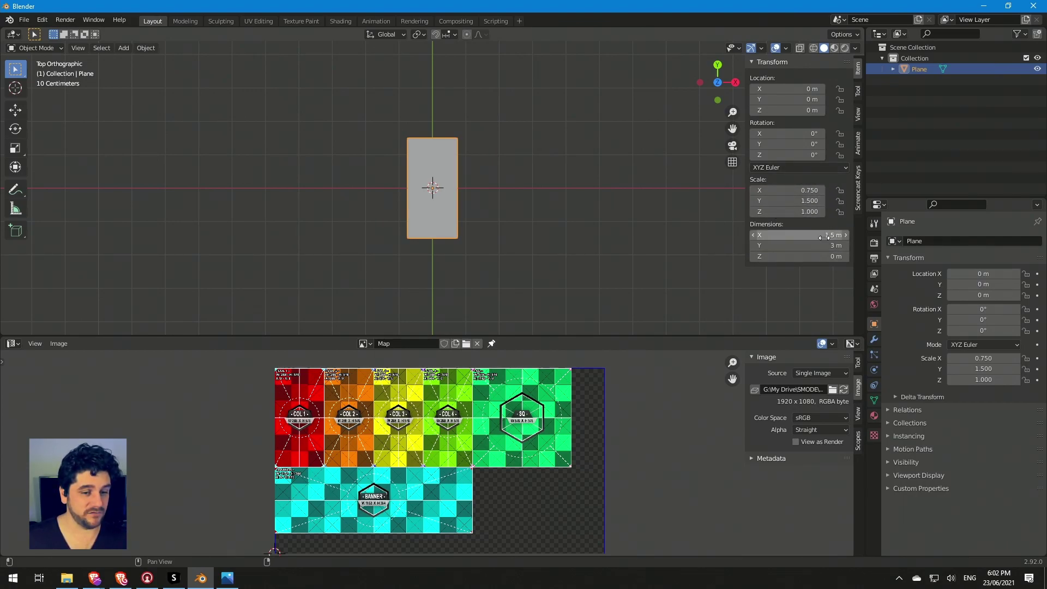
pyautogui.click(156, 55)
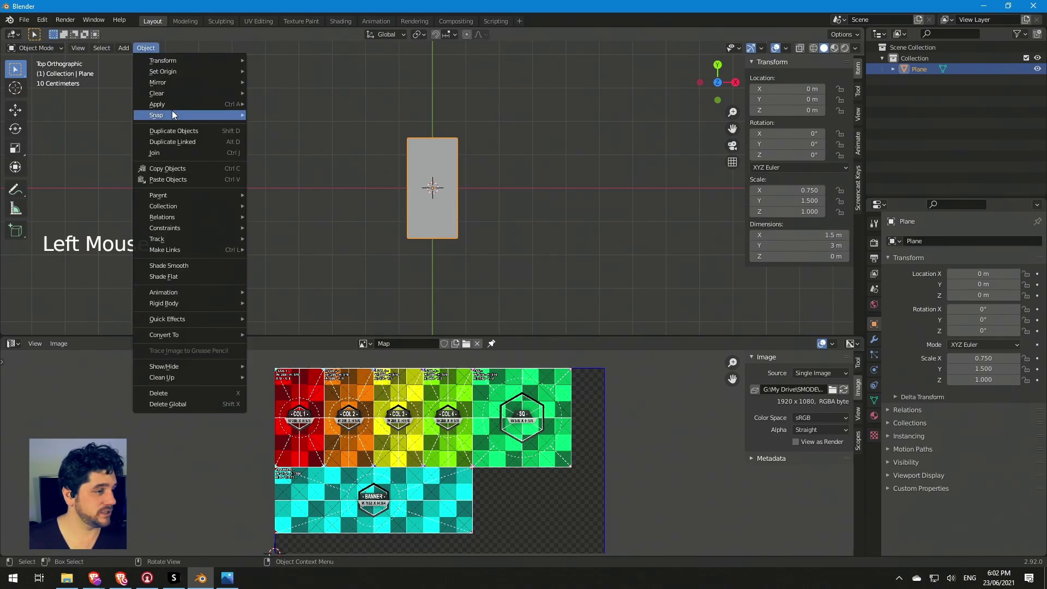
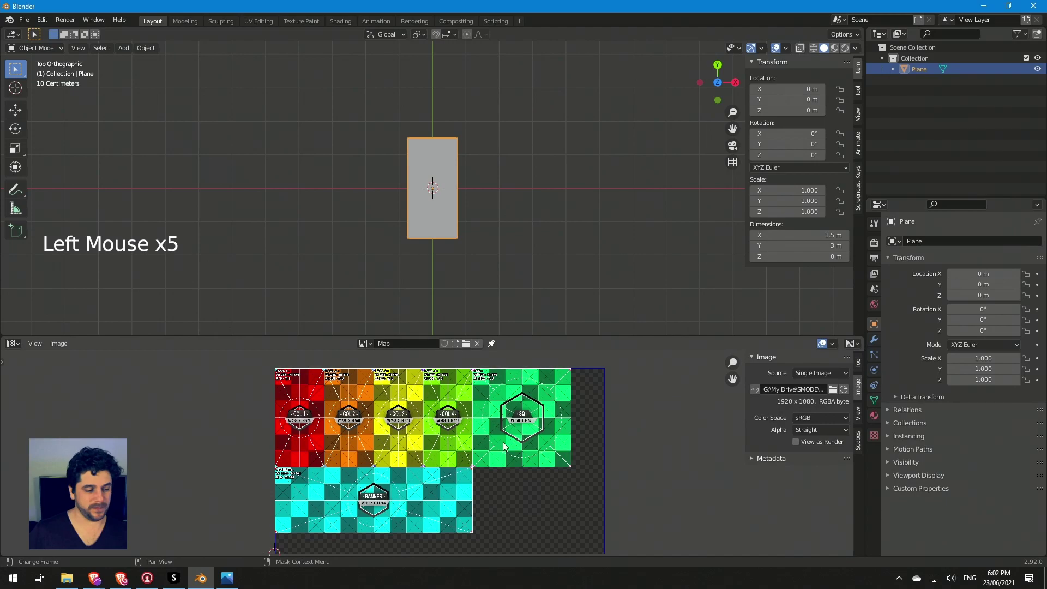
pyautogui.press('Tab')
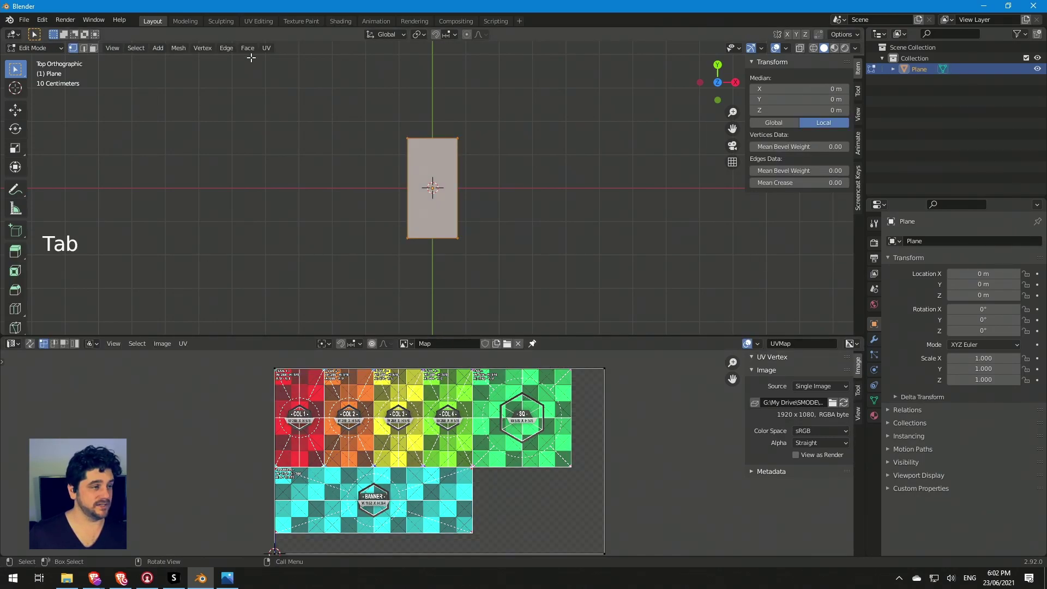
pyautogui.click(50, 56)
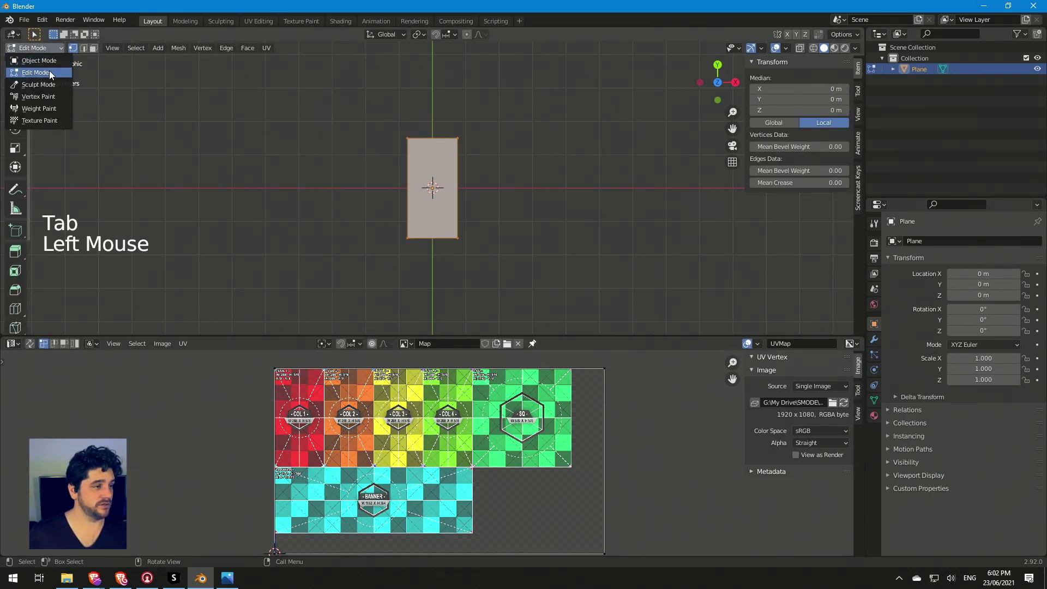
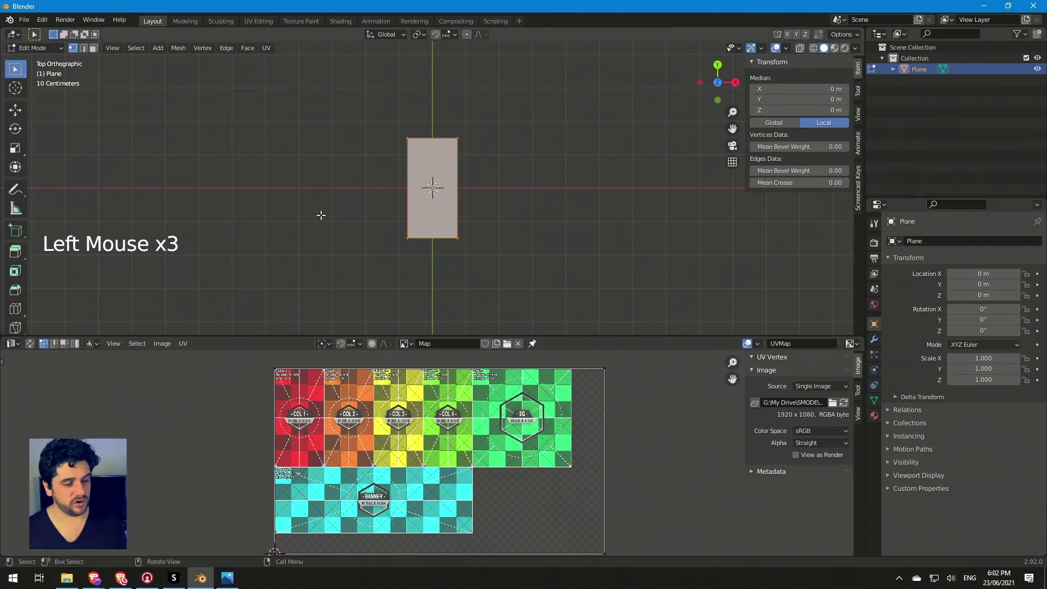
pyautogui.click(269, 52)
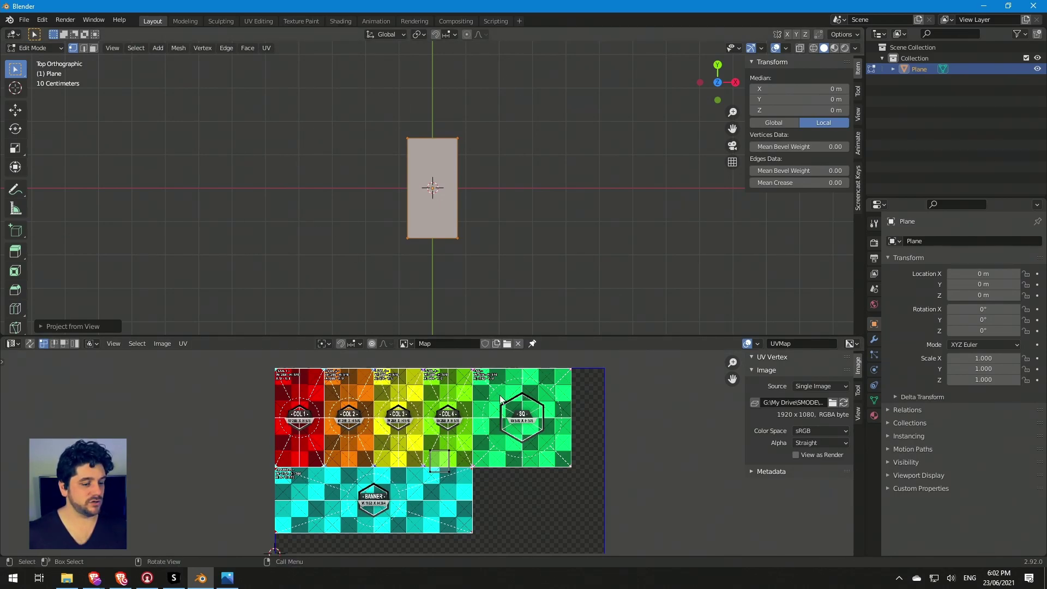
pyautogui.click(410, 436)
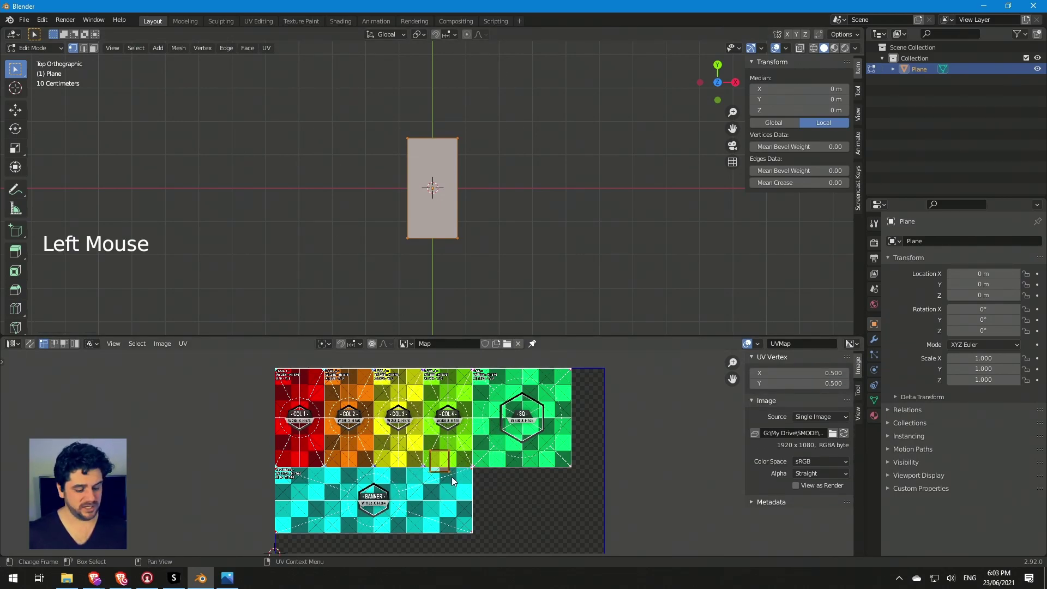
pyautogui.press('g')
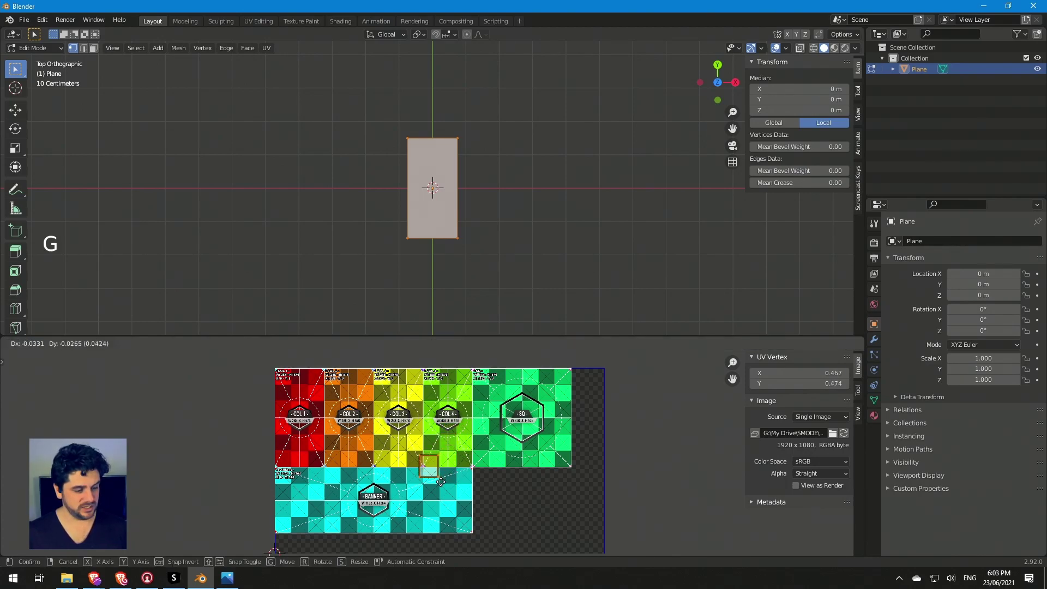
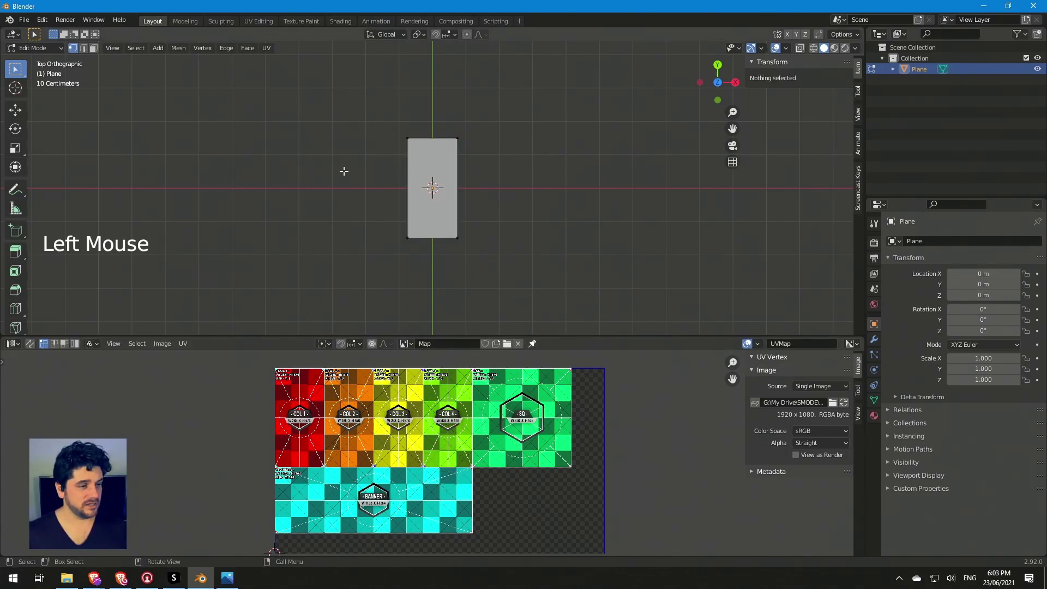
pyautogui.press('Tab')
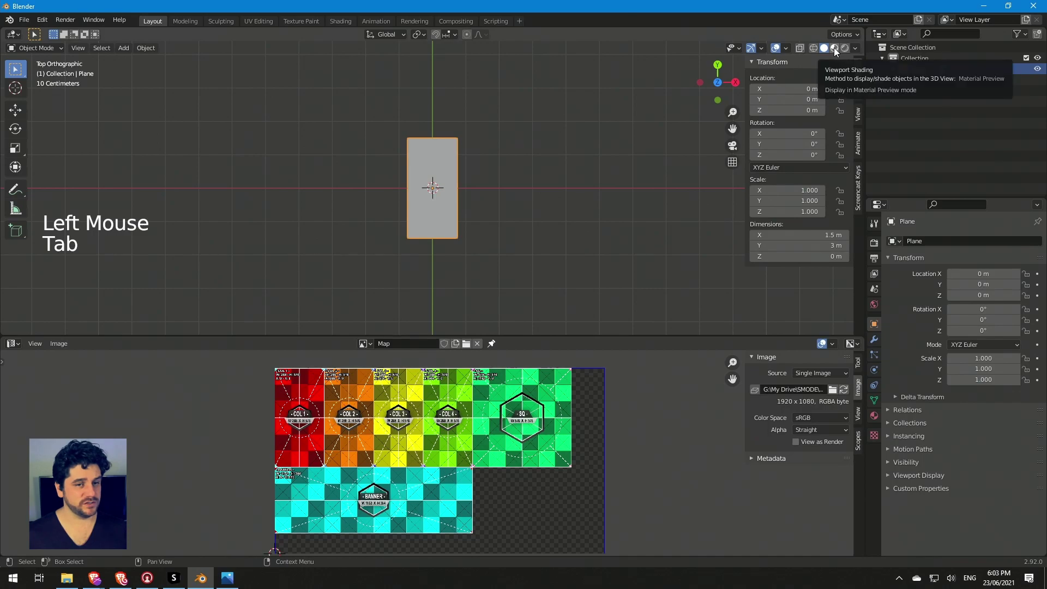
# Step: Enable material preview and give the plane a new material named ScreenSurface
pyautogui.click(840, 52)
pyautogui.click(335, 240)
pyautogui.click(447, 227)
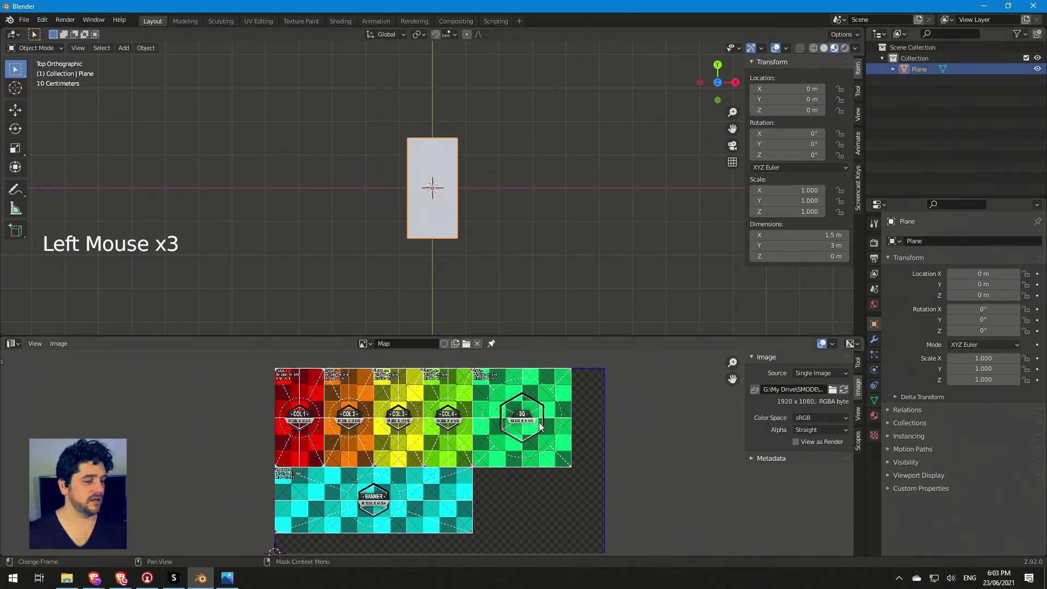
pyautogui.click(878, 419)
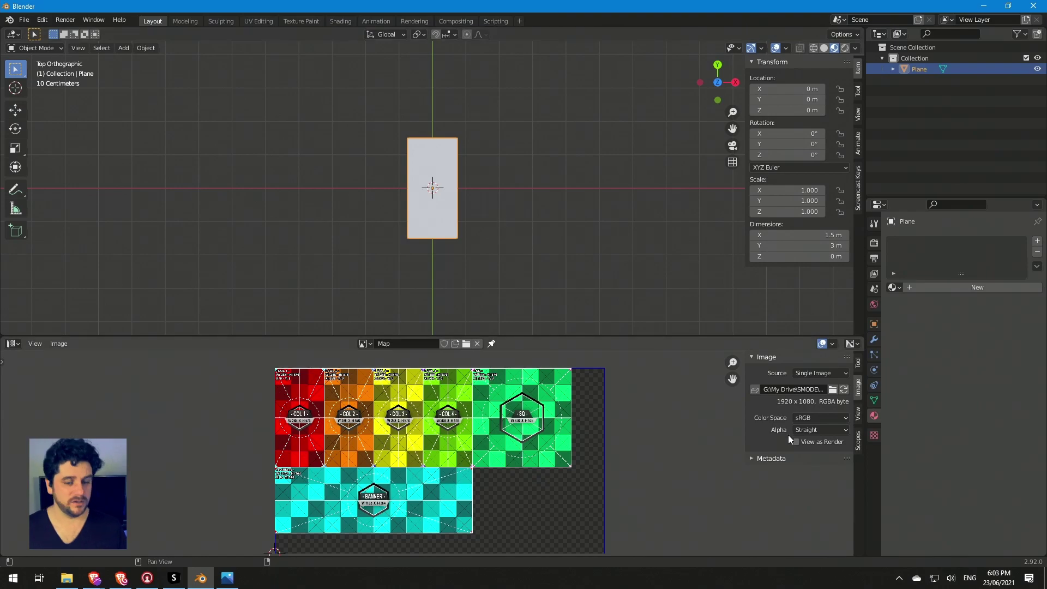
pyautogui.click(883, 422)
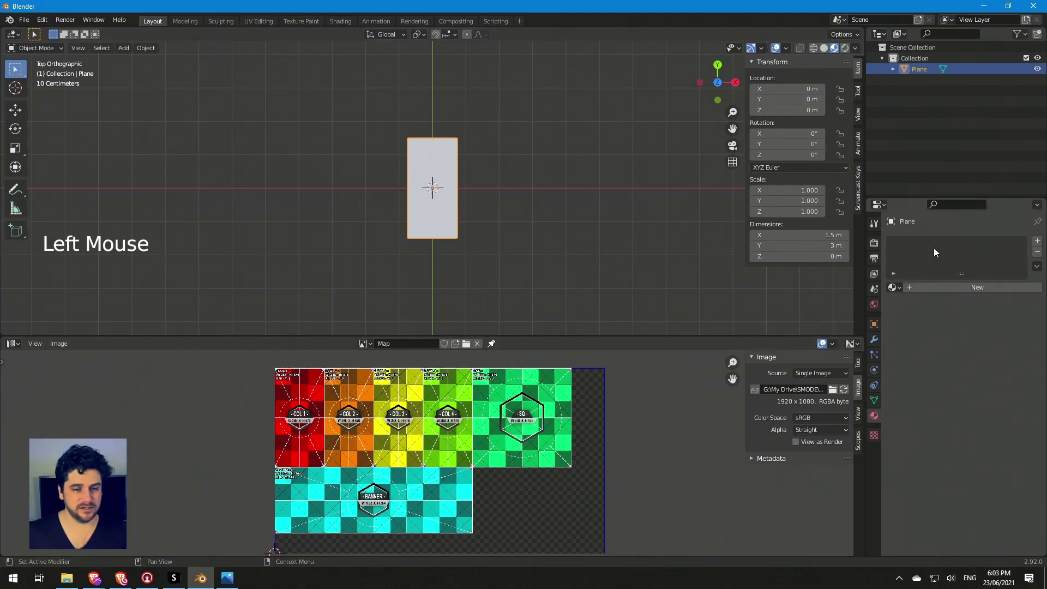
pyautogui.click(914, 293)
pyautogui.click(931, 294)
pyautogui.press('e')
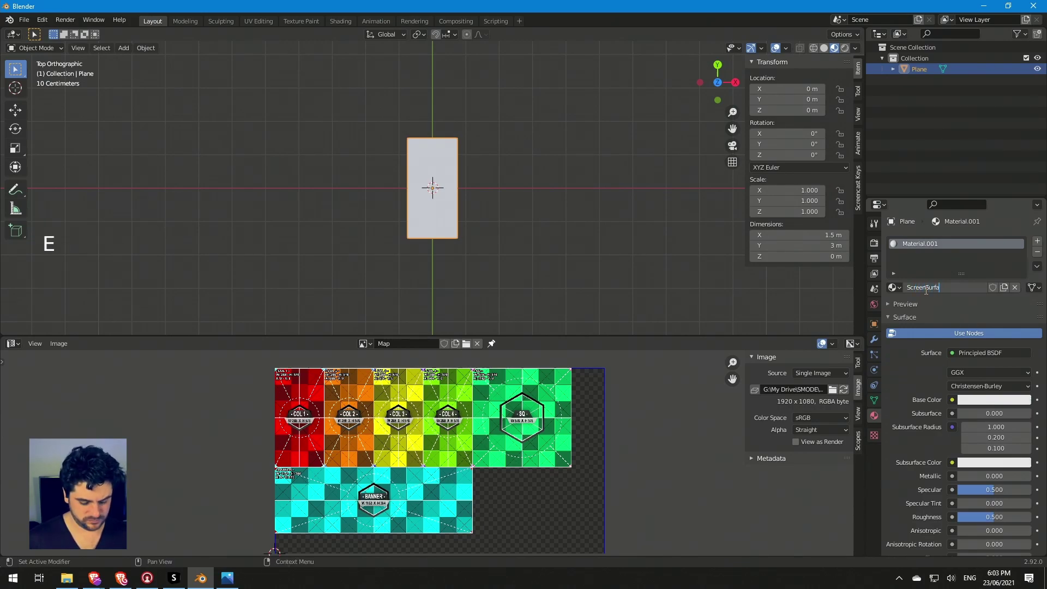
pyautogui.click(934, 267)
# Step: Drive ScreenSurface's base colour from an image texture using the Map pixel map
pyautogui.click(960, 243)
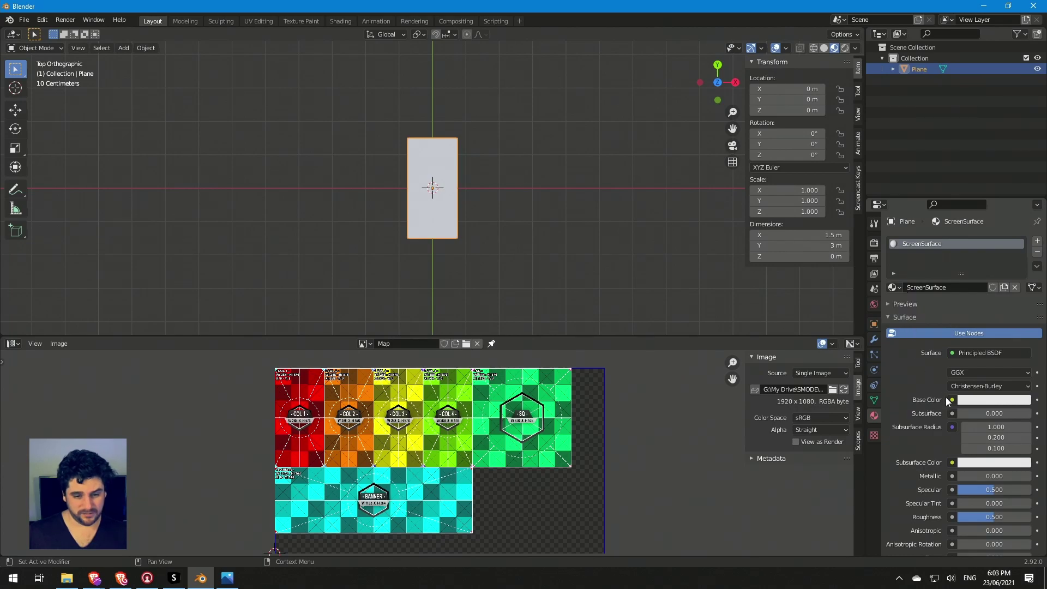
pyautogui.click(958, 404)
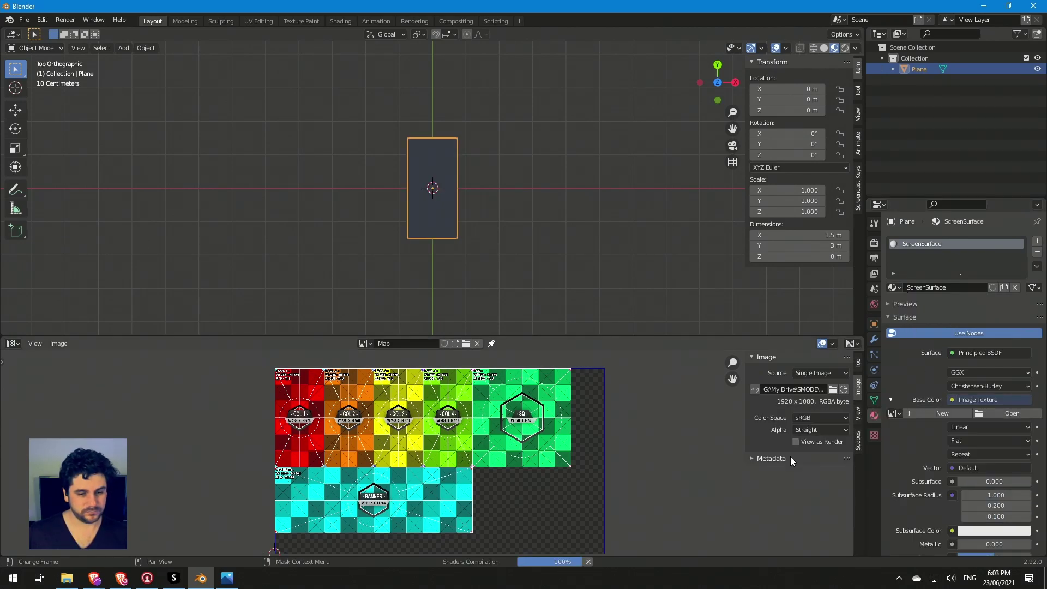
pyautogui.click(906, 416)
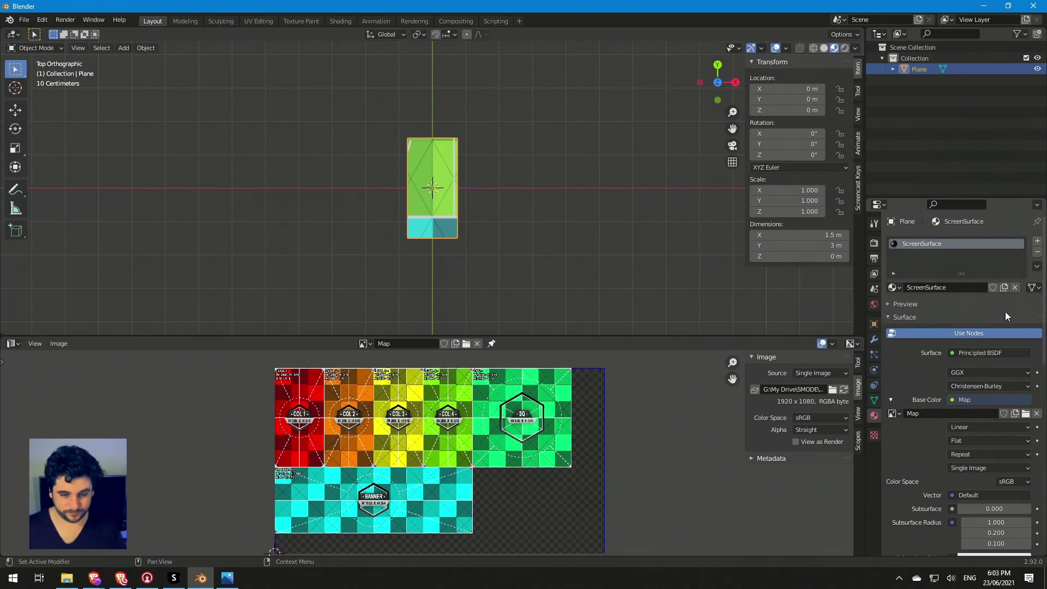
# Step: Move and scale all the plane's UVs onto the red COL 1 tile of the pixel map
pyautogui.click(723, 485)
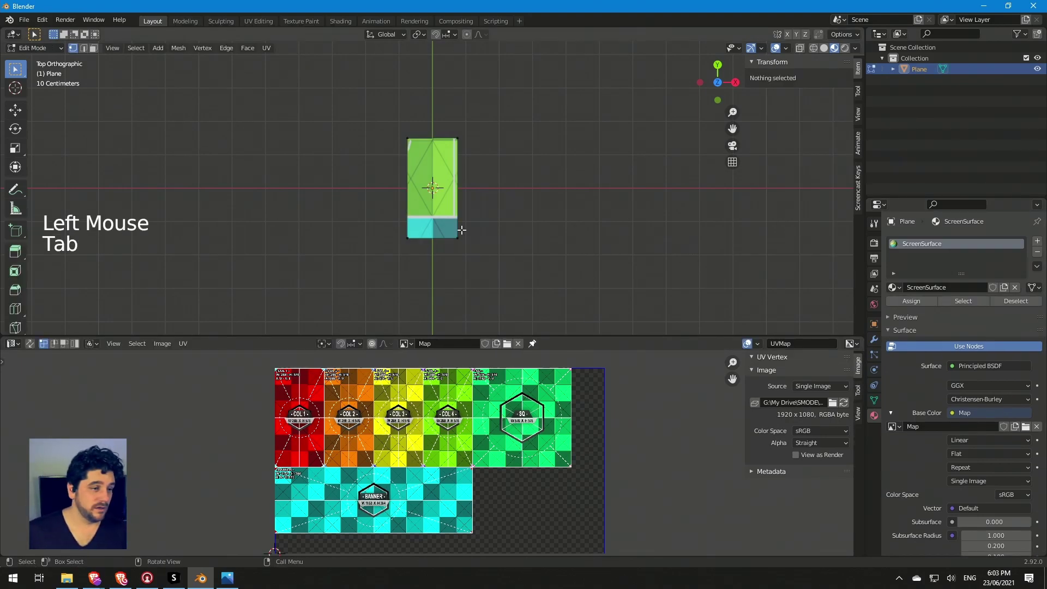
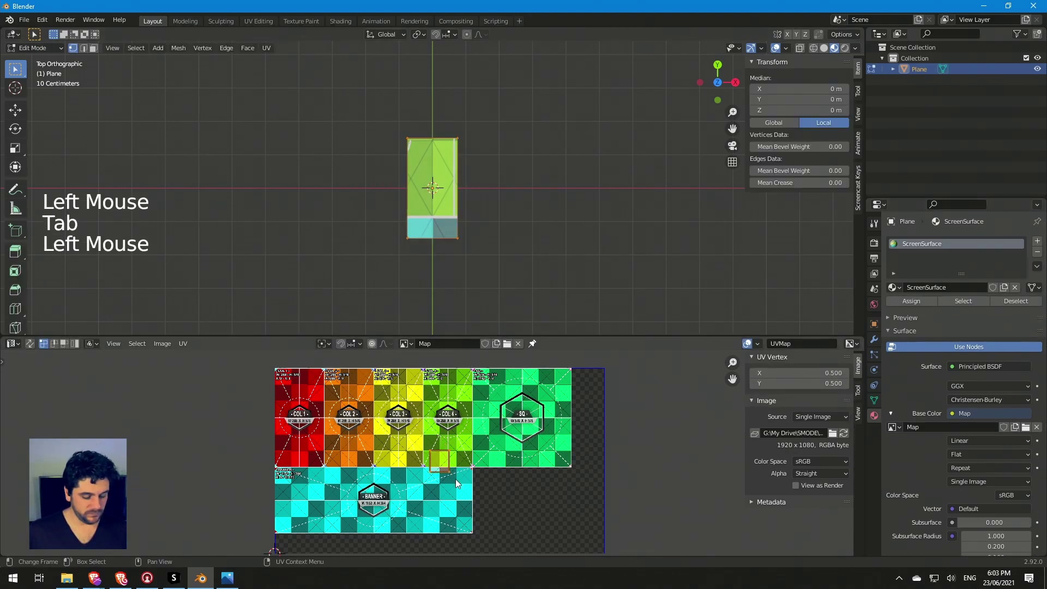
pyautogui.press('g')
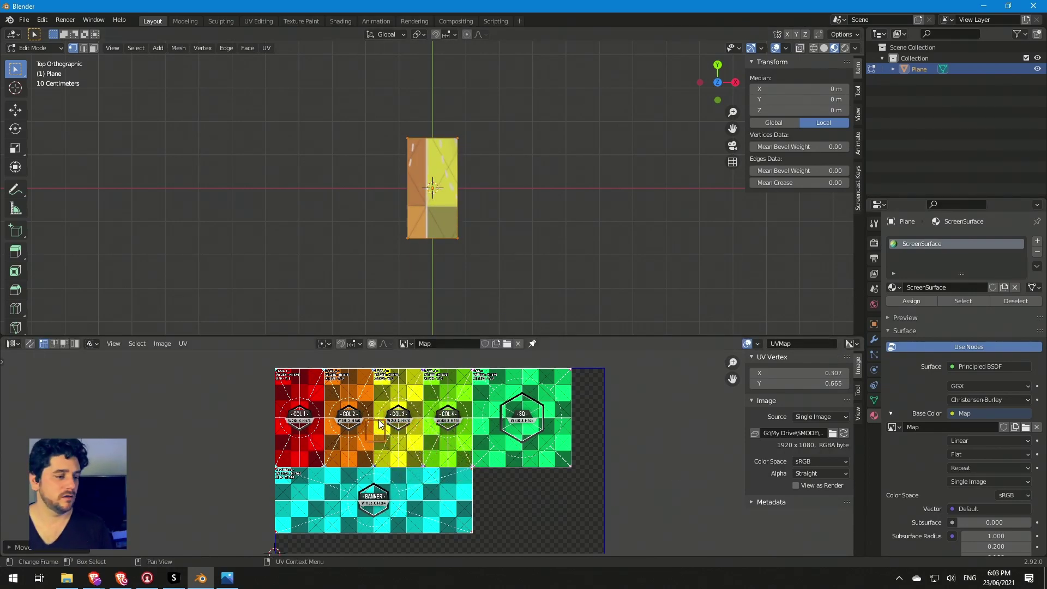
pyautogui.click(372, 433)
pyautogui.press('g')
pyautogui.press('s')
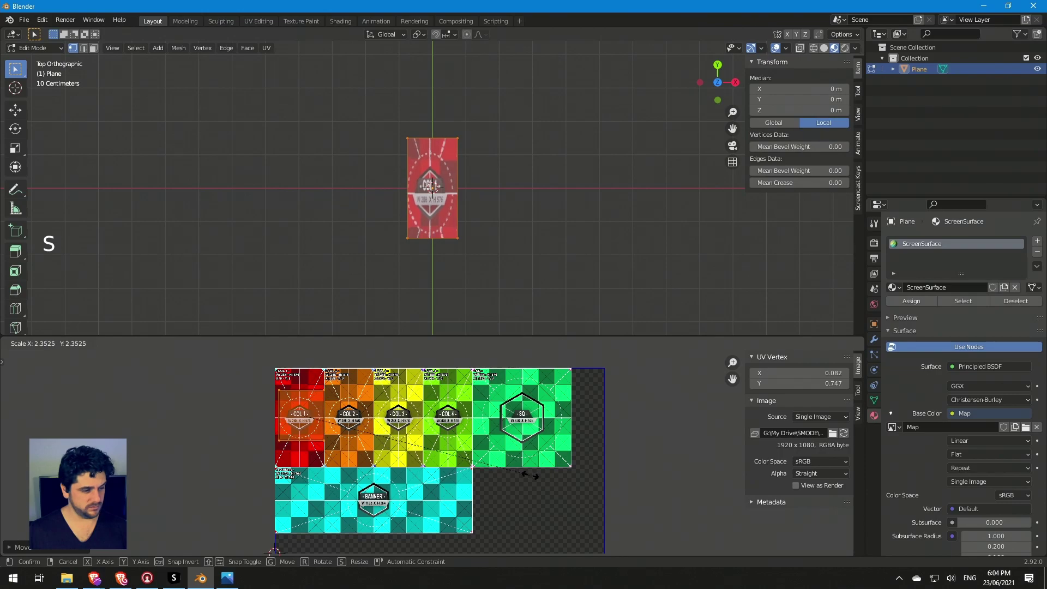
pyautogui.press('s')
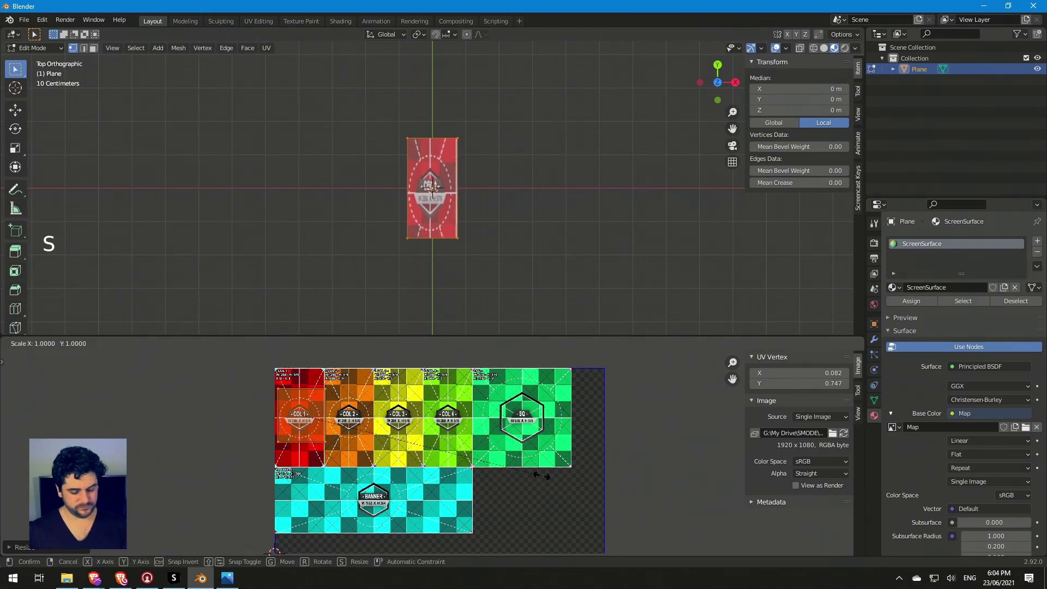
pyautogui.scroll(3)
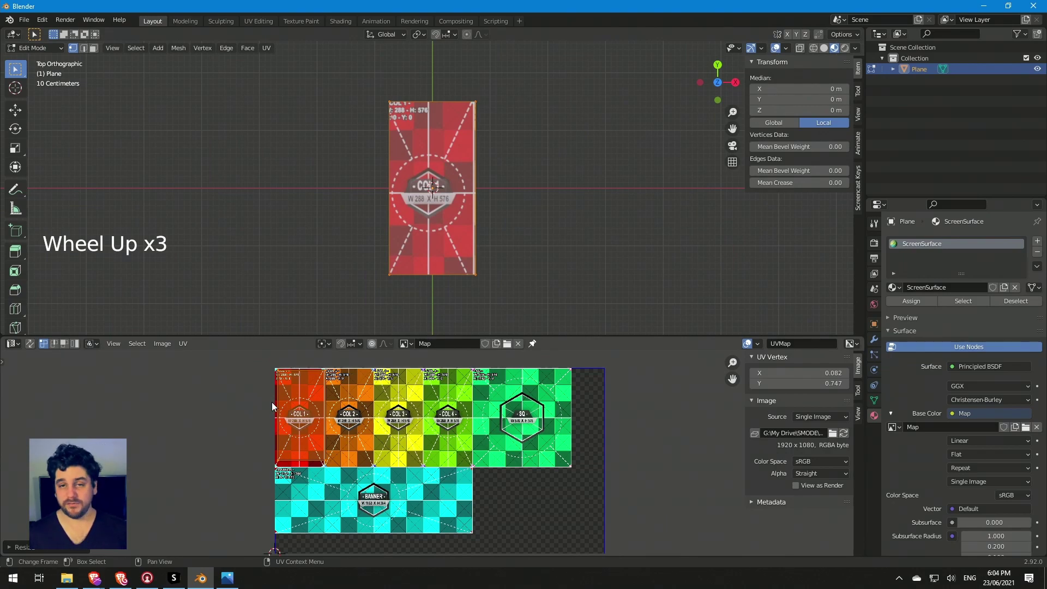
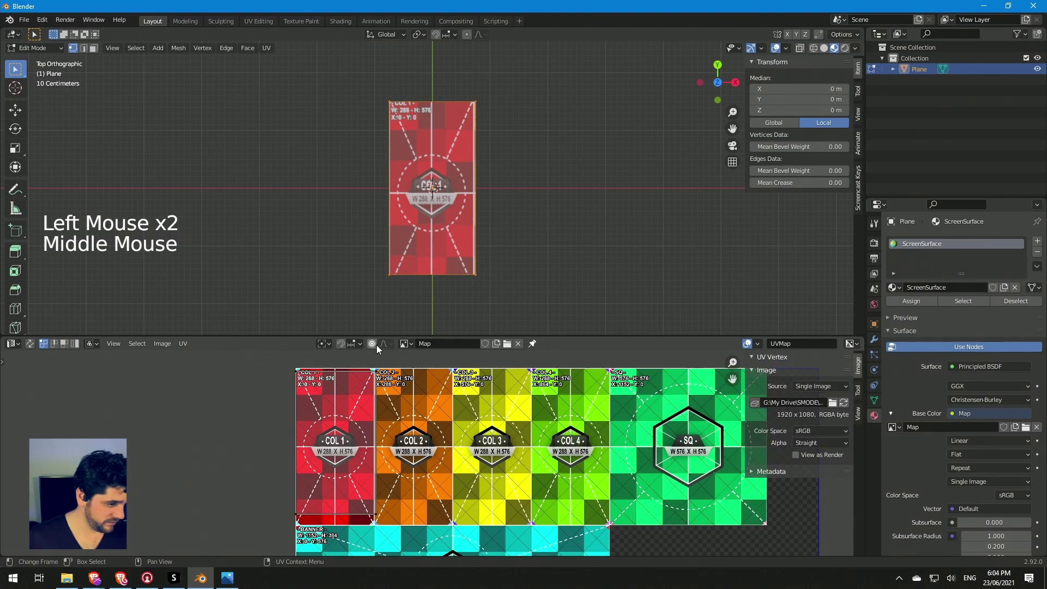
# Step: Retype a UV corner's X coordinate as a 288-pixel fraction, leaving the UVs covering the whole map
pyautogui.click(372, 372)
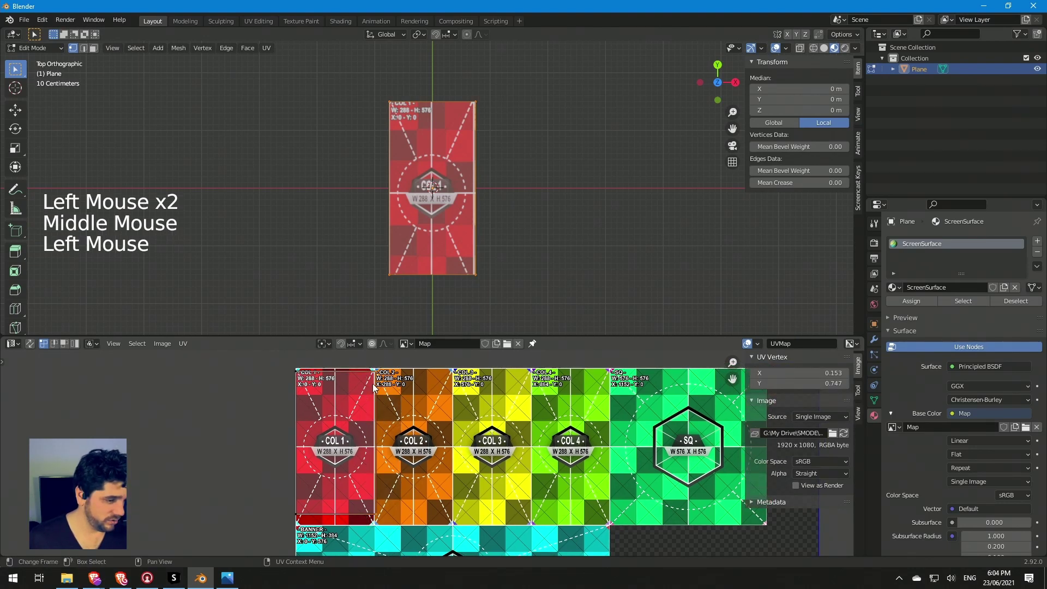
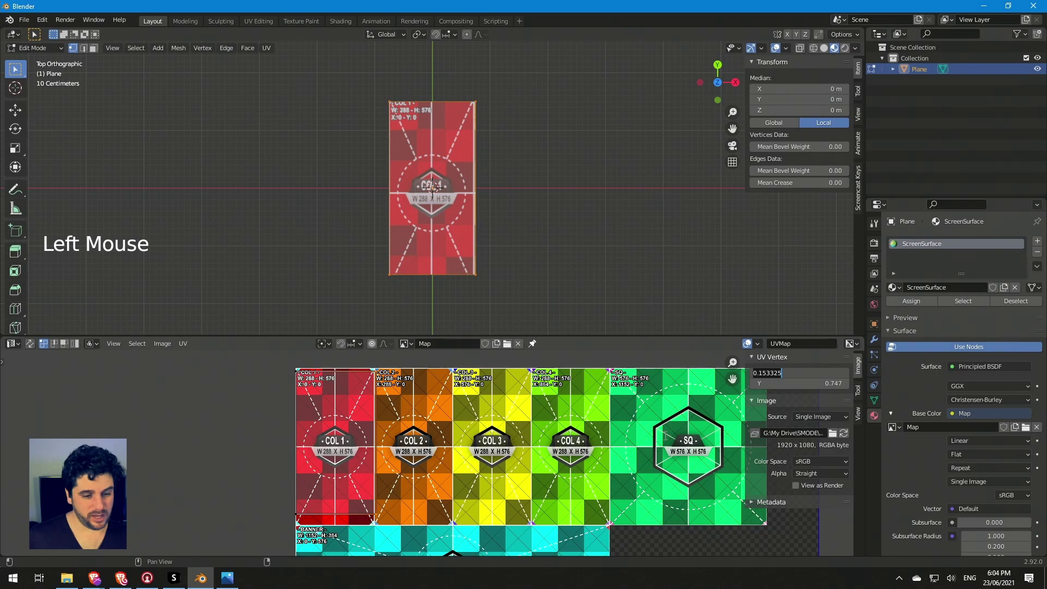
pyautogui.press('KP_8')
pyautogui.scroll(-3)
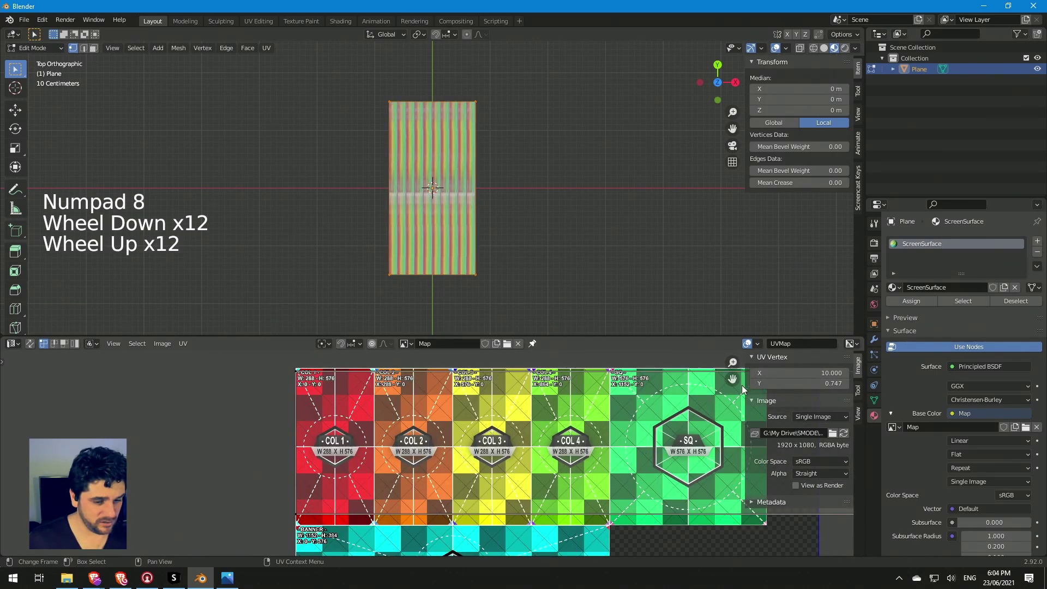
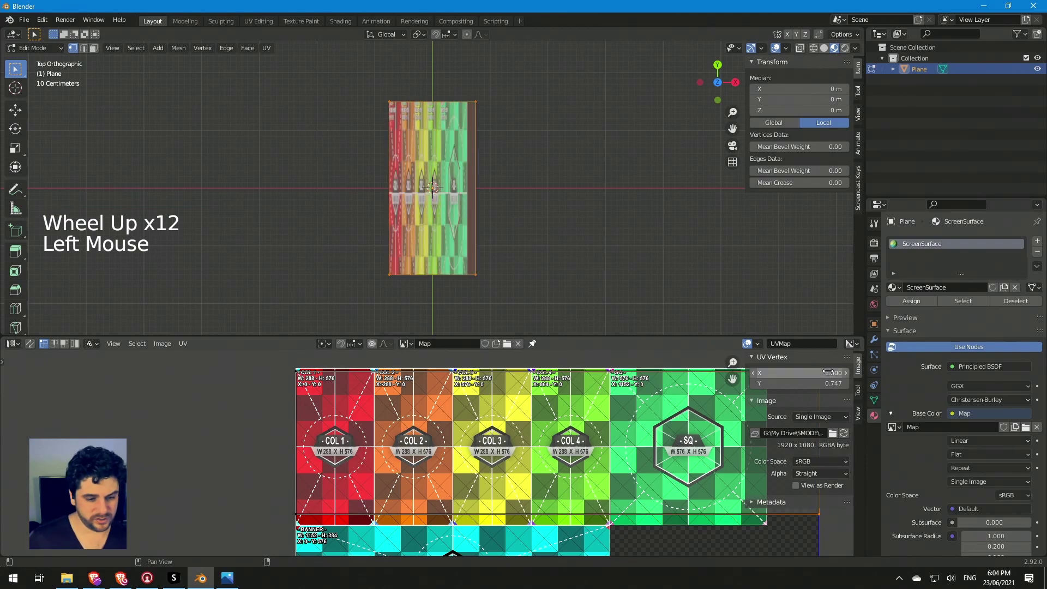
pyautogui.scroll(-3)
pyautogui.click(633, 447)
pyautogui.middleClick(681, 432)
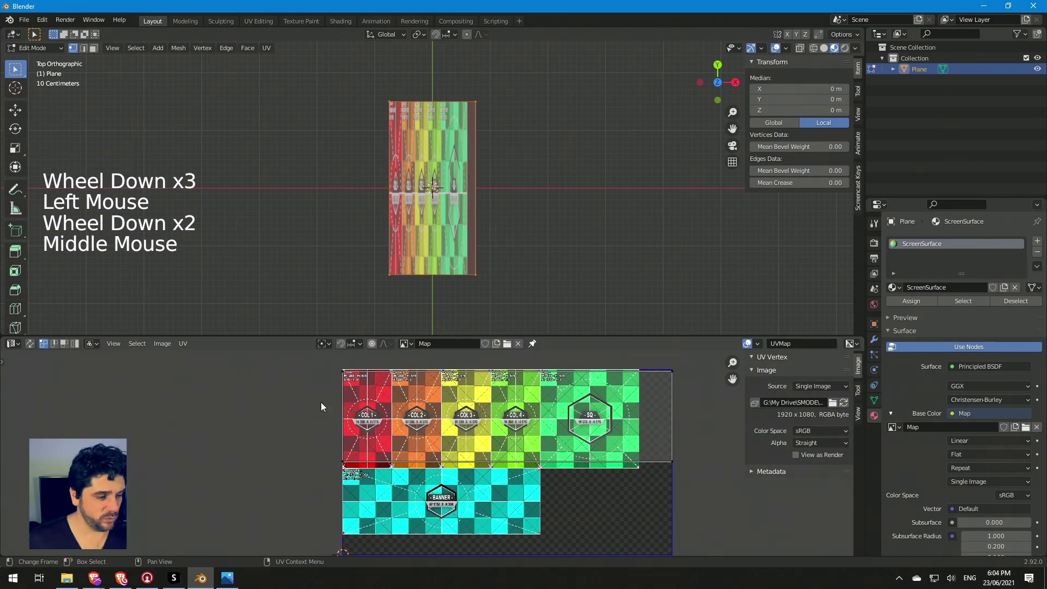
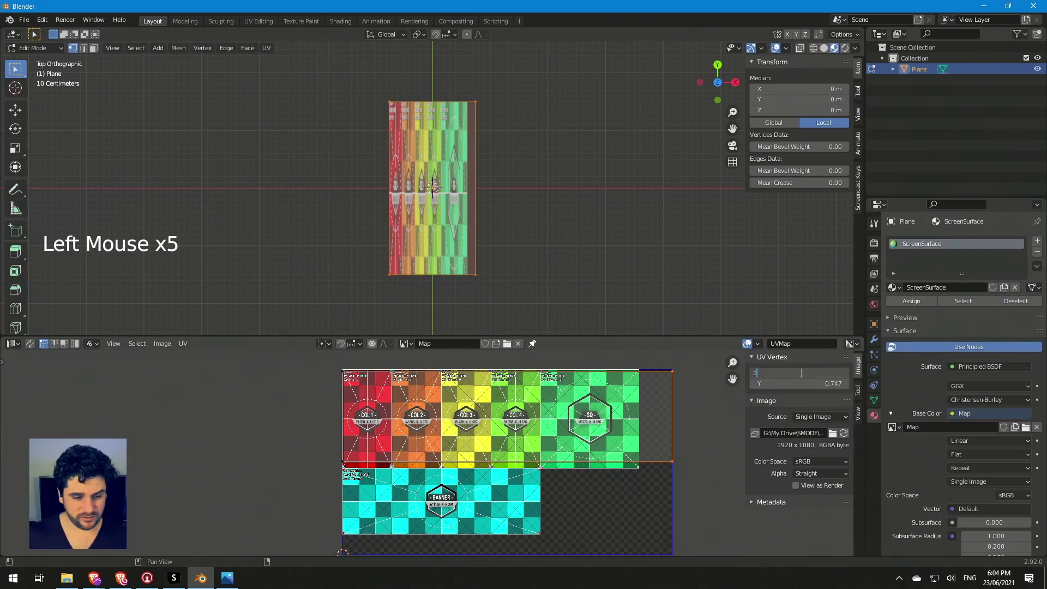
pyautogui.press('KP_8')
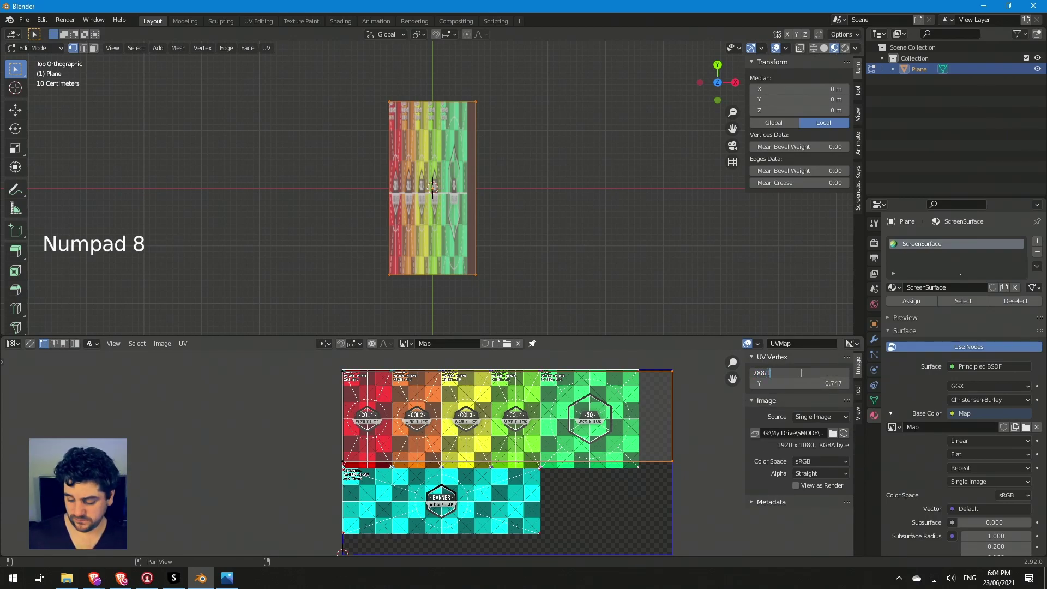
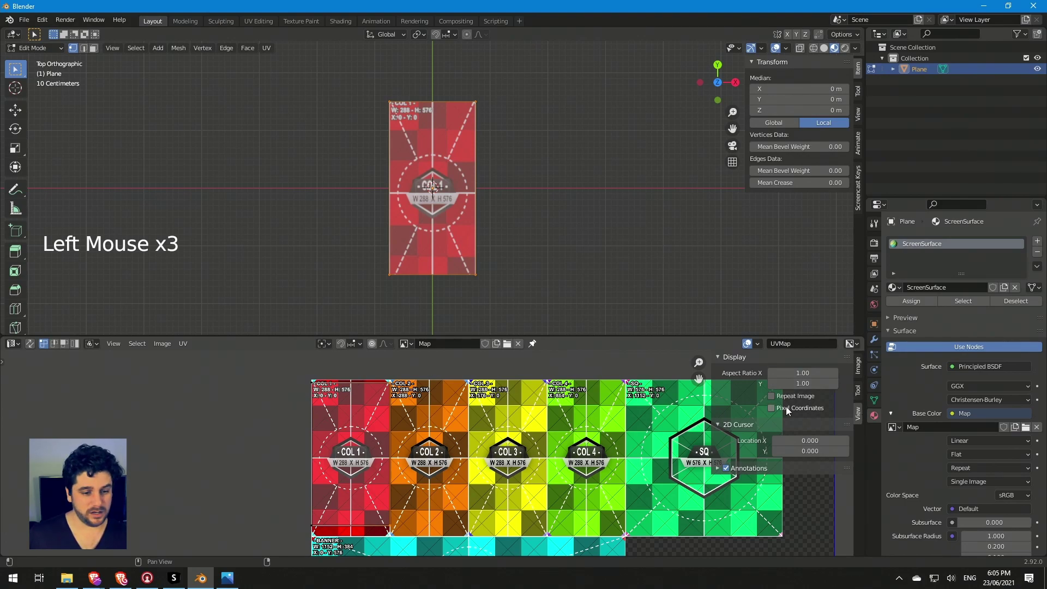
# Step: Enable pixel UV coordinates and set the selected UV vertex to 144 by 1077.73 px for COL 1
pyautogui.click(779, 410)
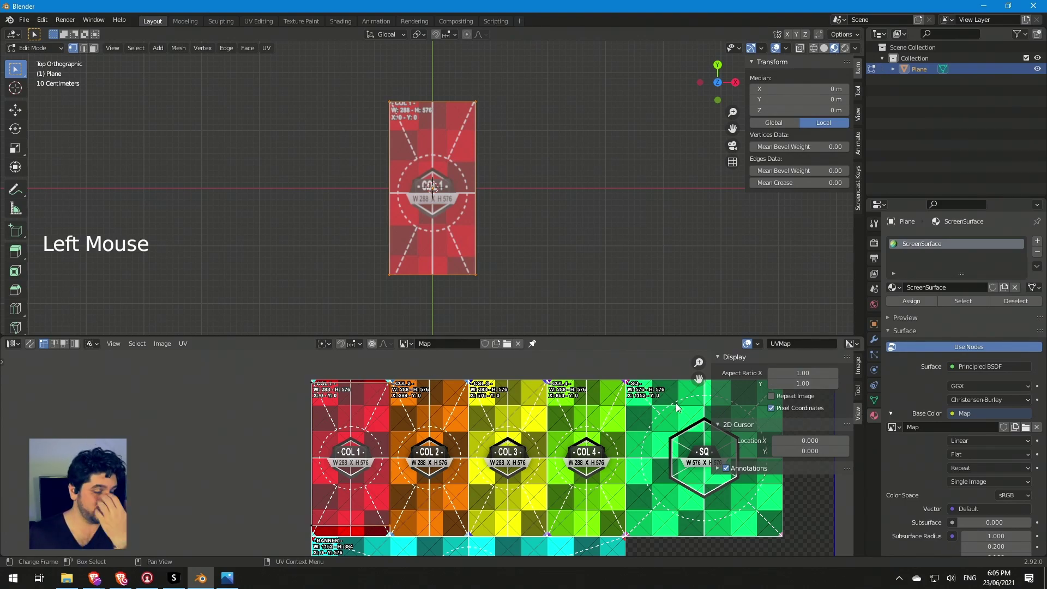
pyautogui.click(863, 368)
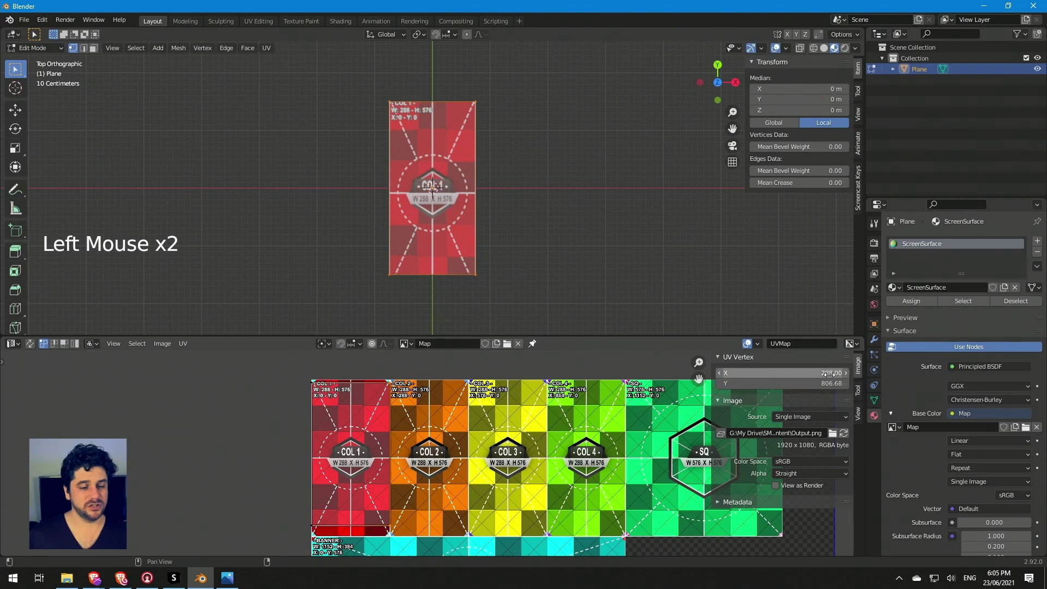
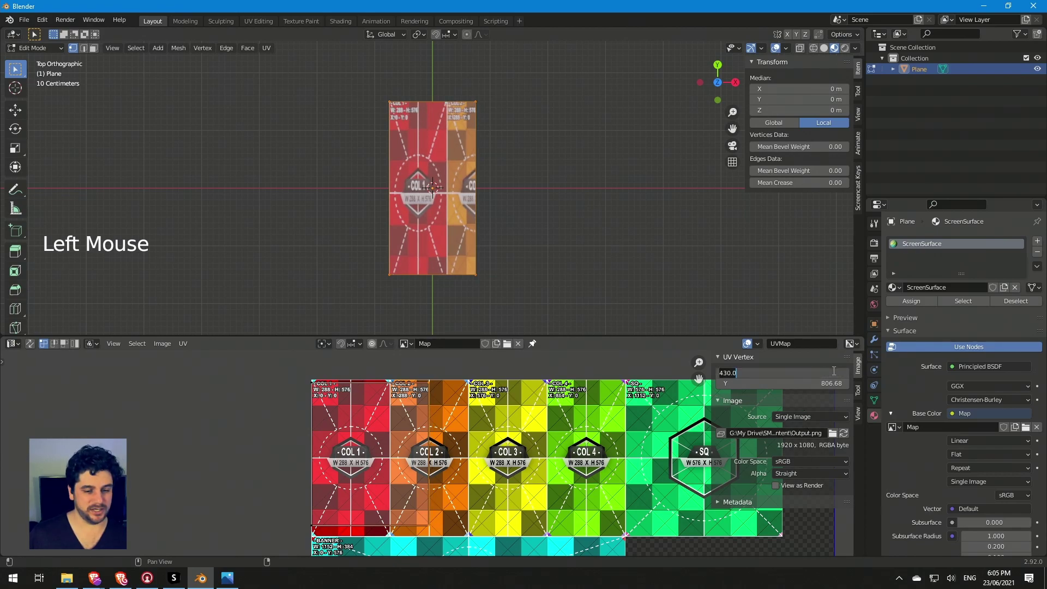
pyautogui.press('KP_8')
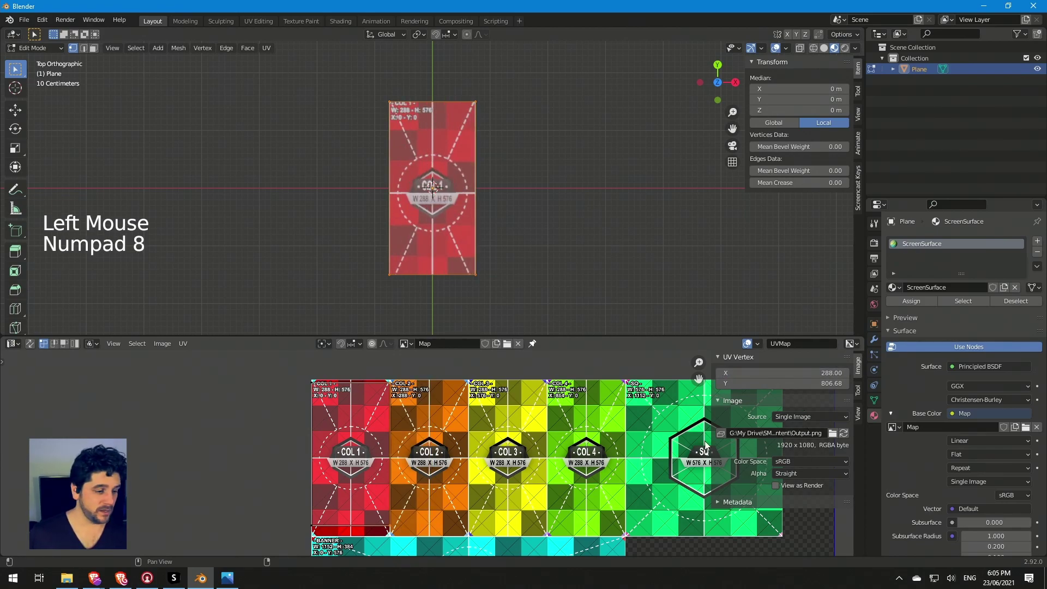
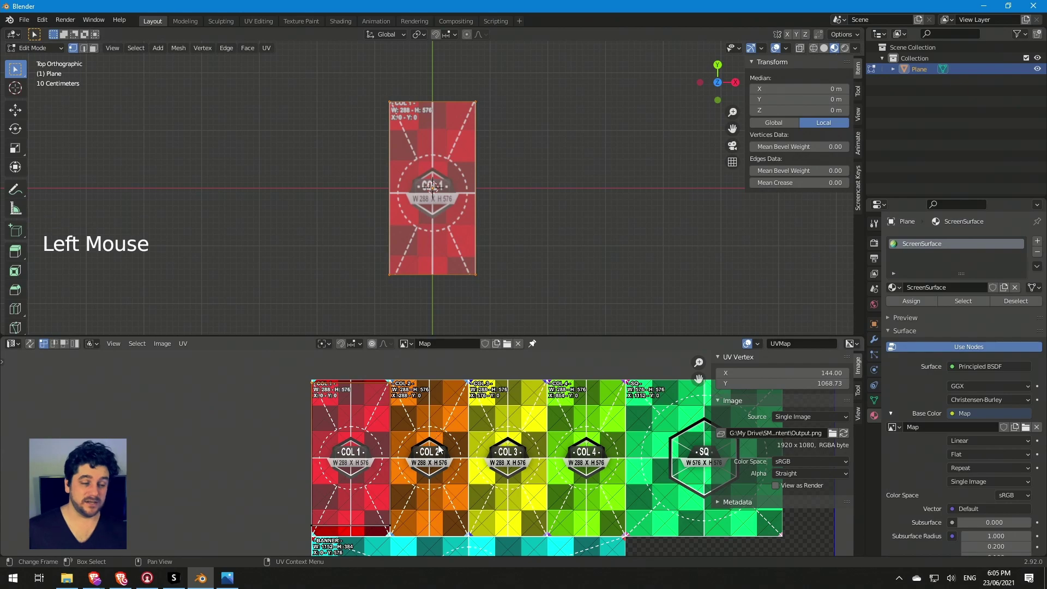
pyautogui.scroll(-3)
pyautogui.middleClick(470, 497)
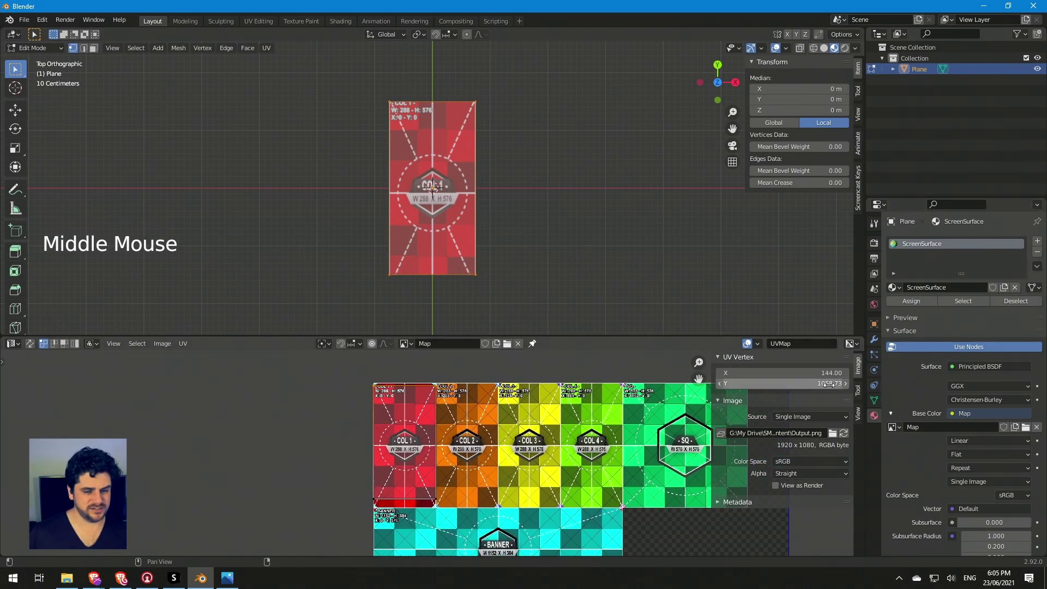
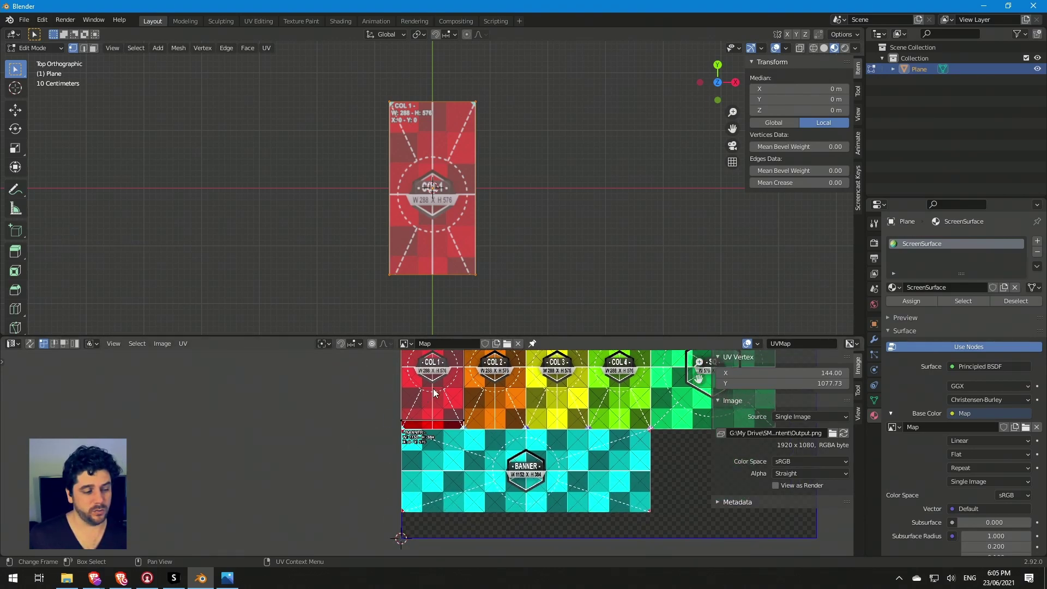
pyautogui.middleClick(440, 397)
pyautogui.click(415, 394)
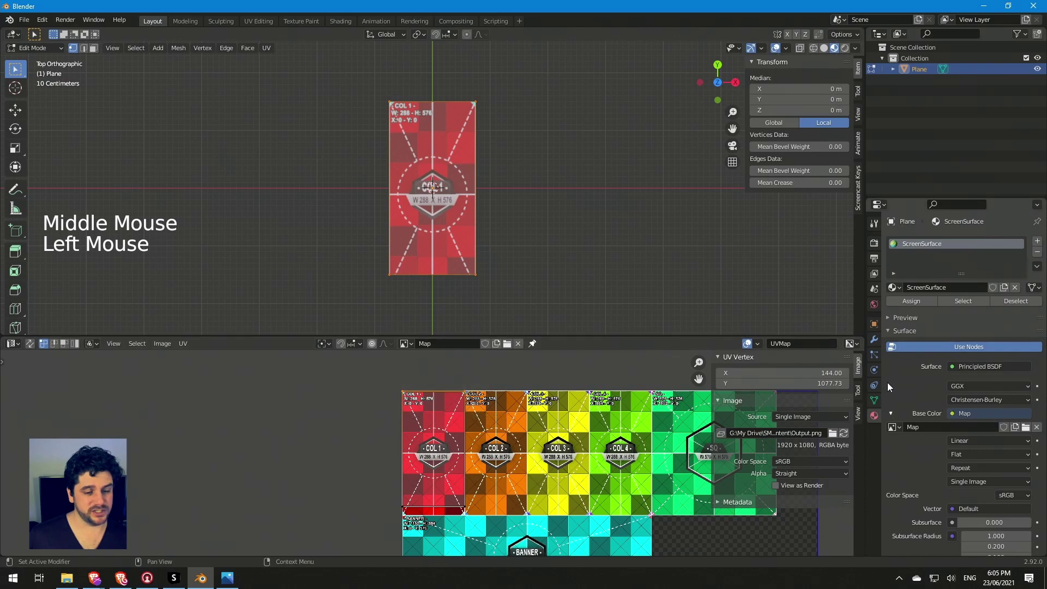
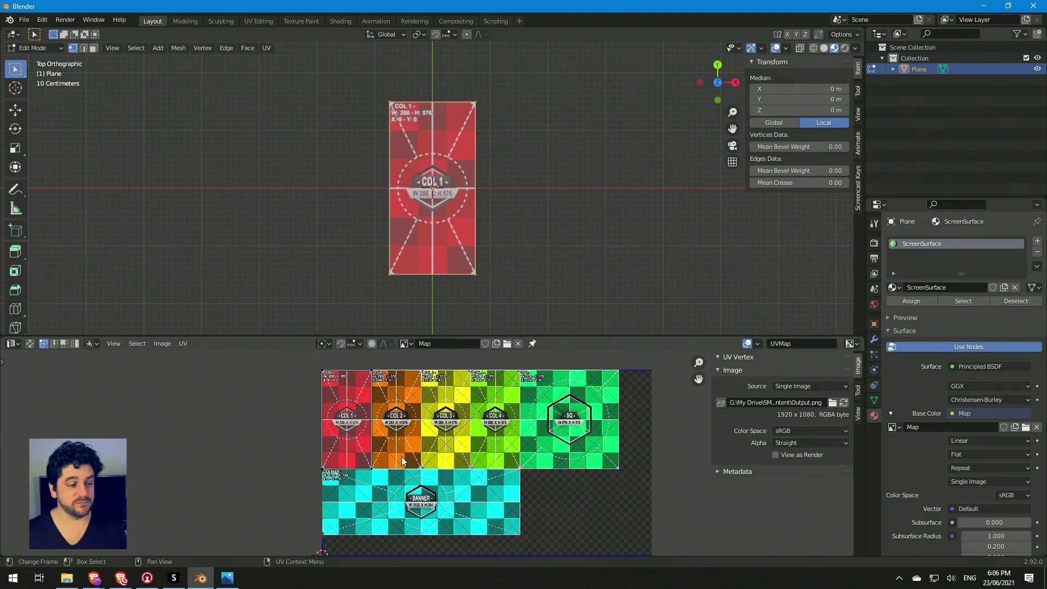
# Step: In Object Mode copy the plane into Col1, Col2, Col3 and Col4, renaming each in the Outliner
pyautogui.press('Tab')
pyautogui.click(445, 202)
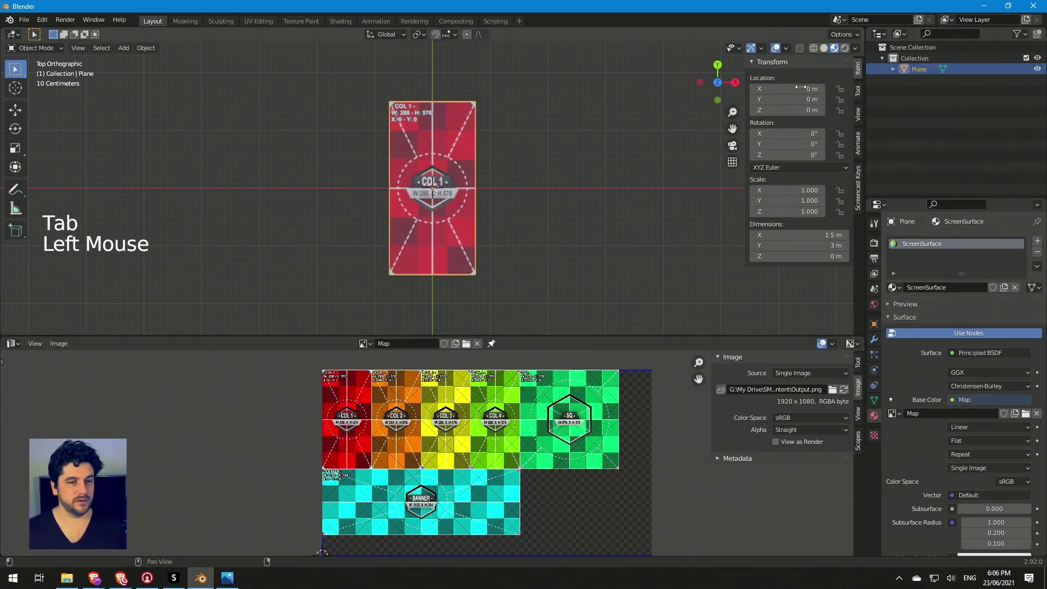
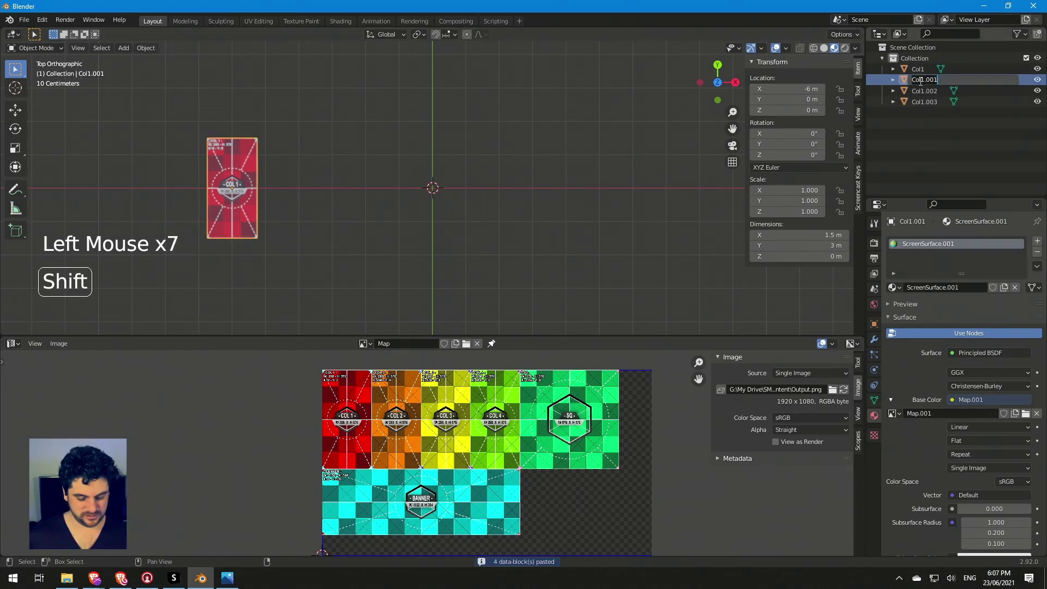
pyautogui.doubleClick(926, 80)
pyautogui.doubleClick(926, 79)
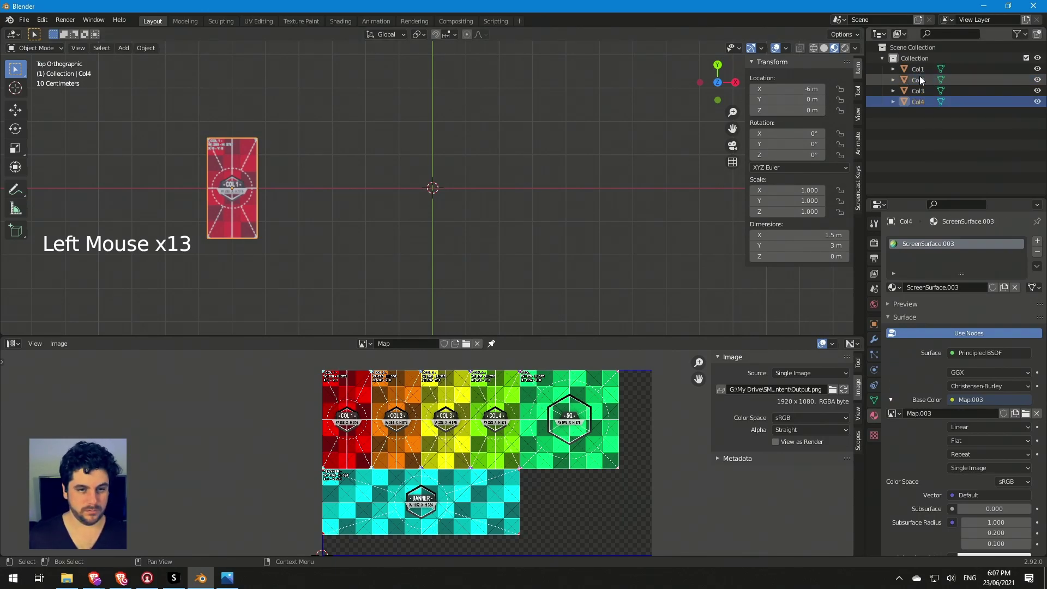
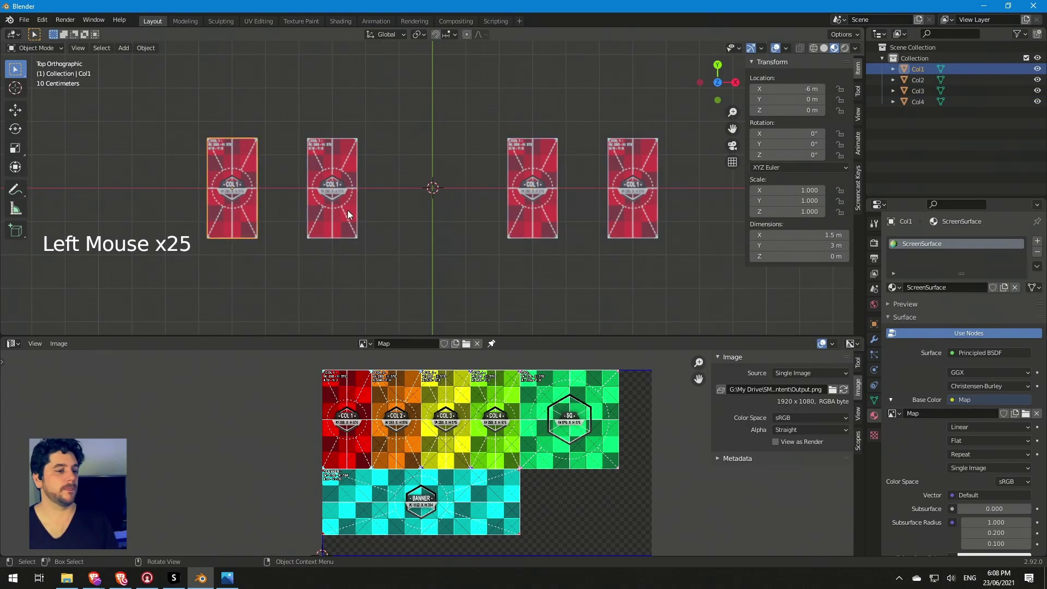
# Step: Edit Col2 and slide its UVs sideways along the pixel map toward the COL 2 column
pyautogui.click(351, 214)
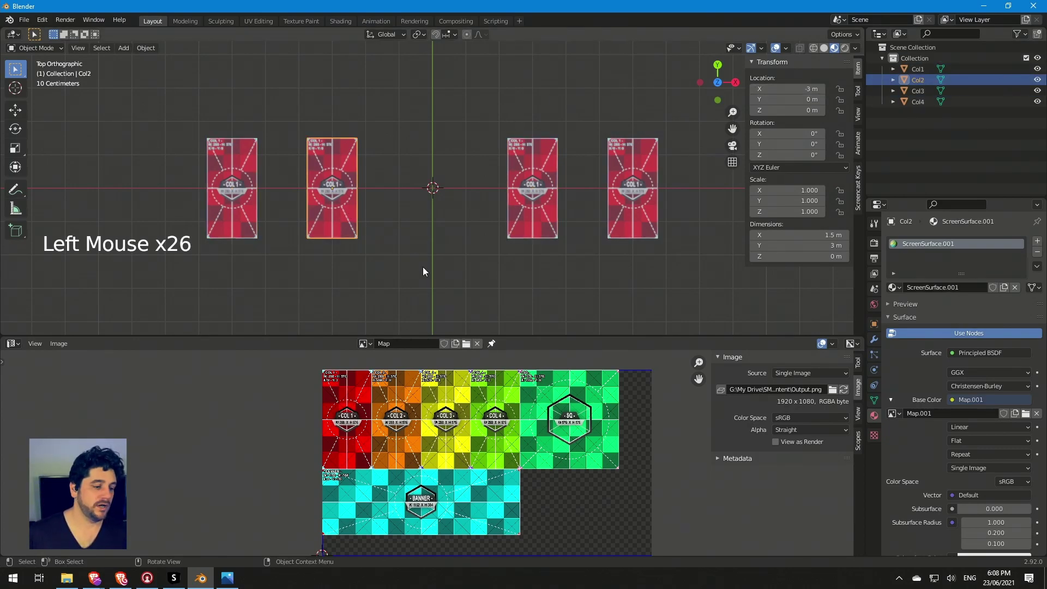
pyautogui.press('Tab')
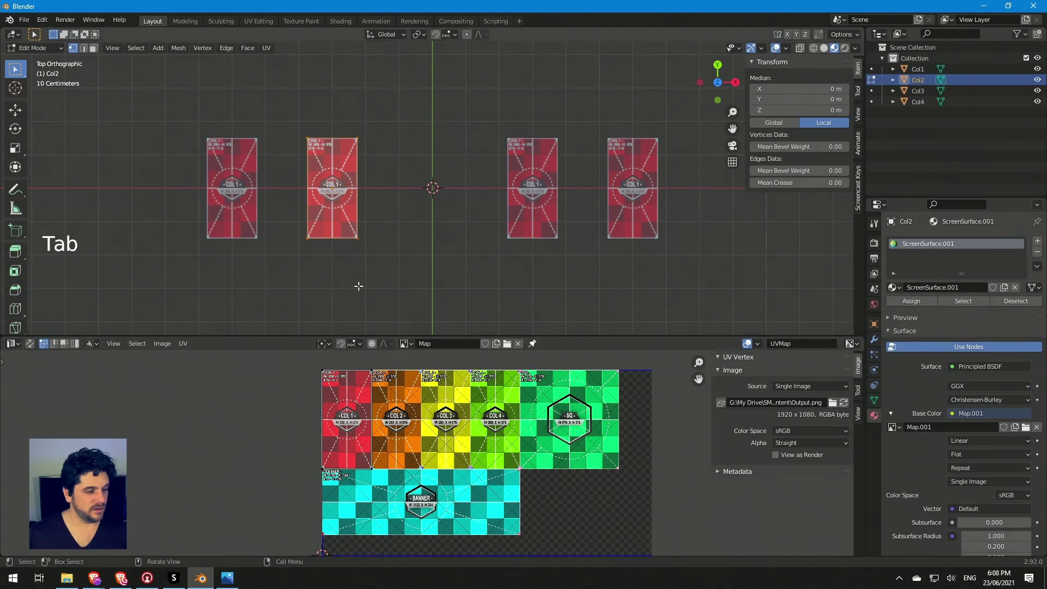
pyautogui.click(311, 367)
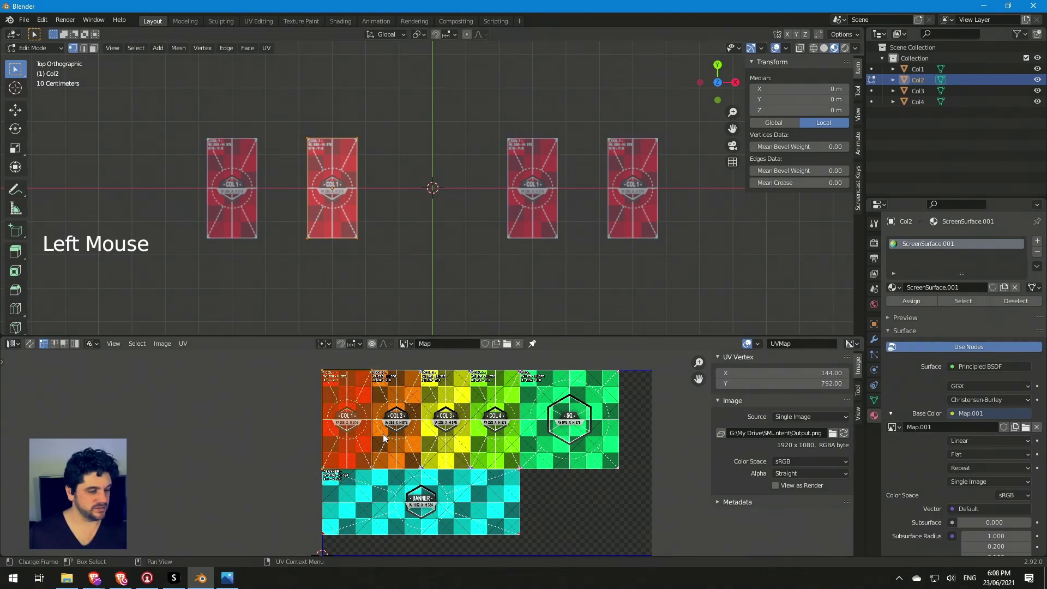
pyautogui.press('g')
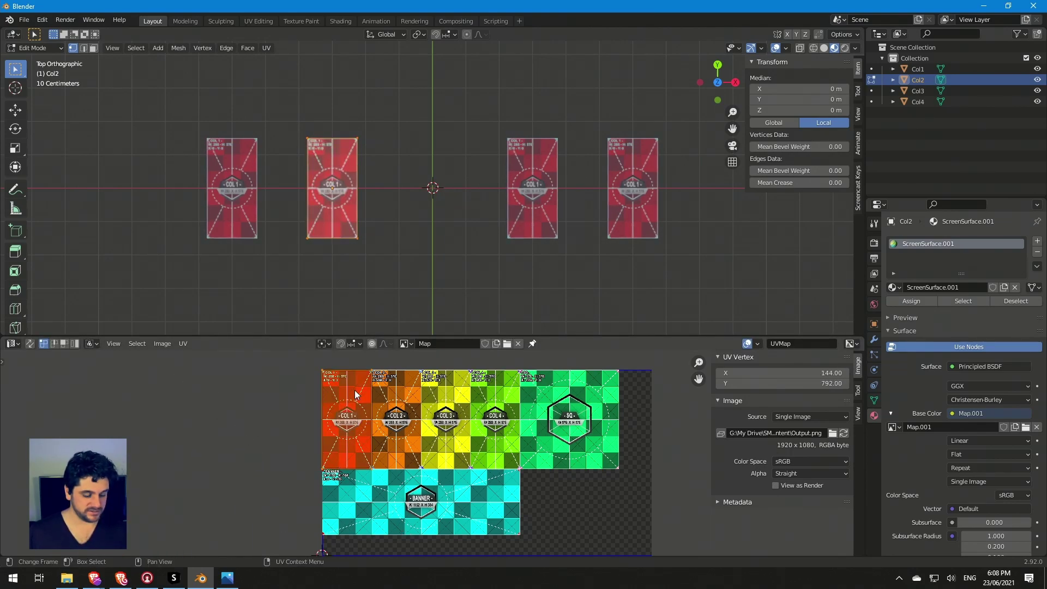
pyautogui.press('g')
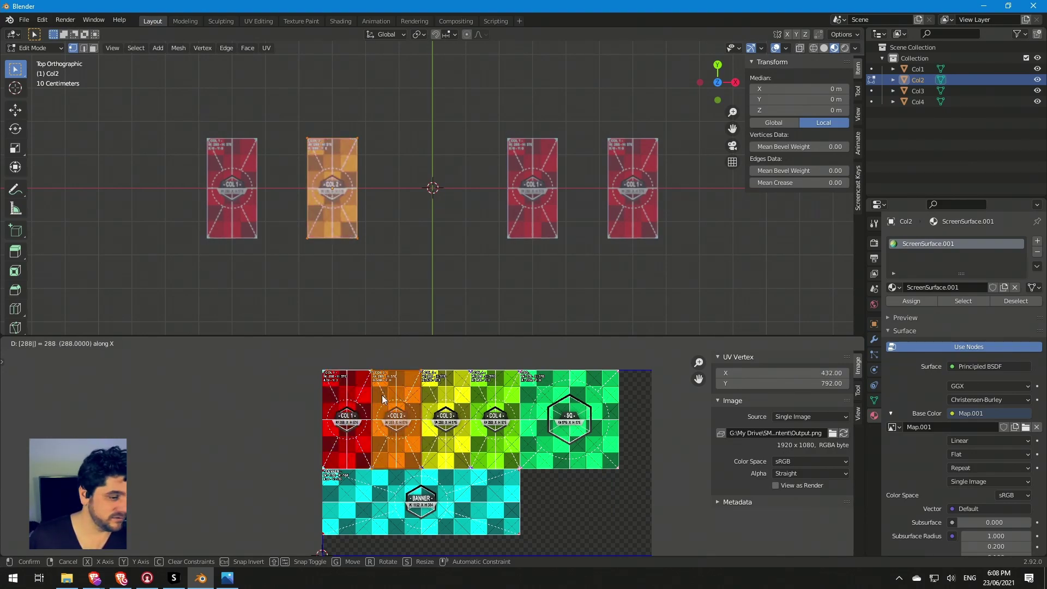
pyautogui.press('g')
pyautogui.click(325, 371)
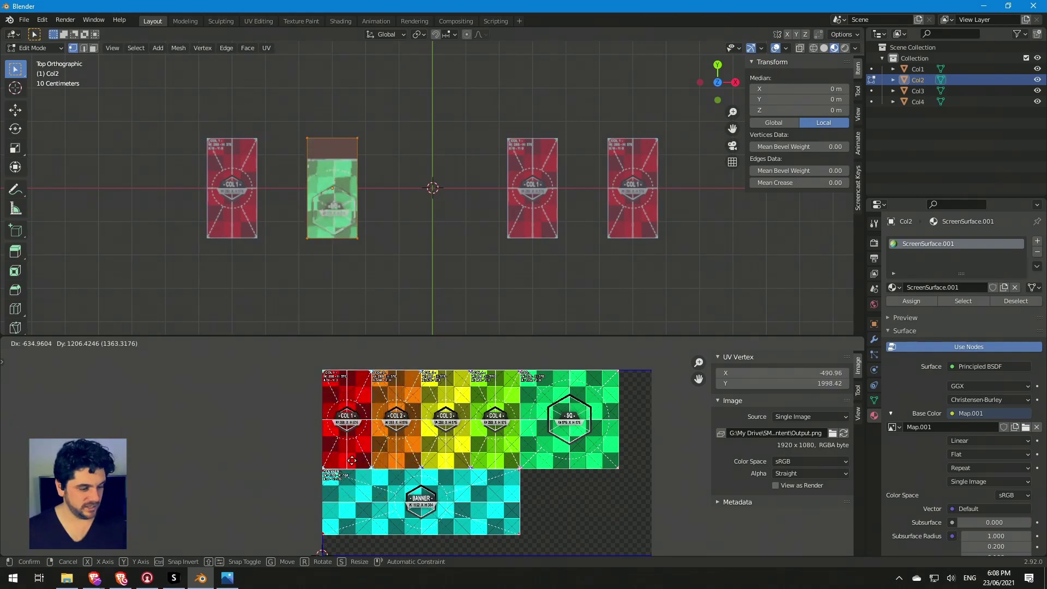
pyautogui.press('g')
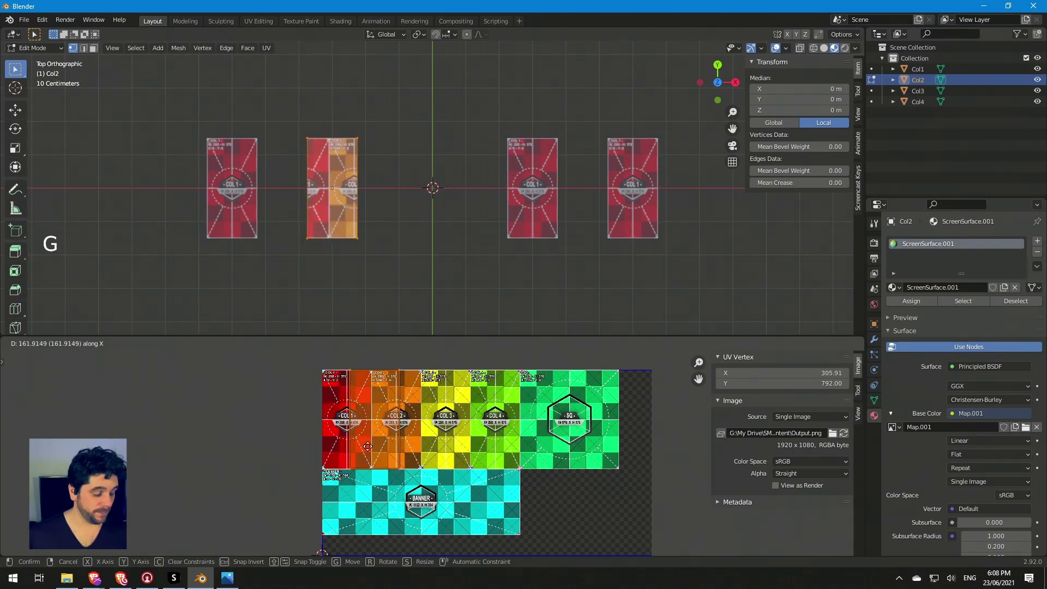
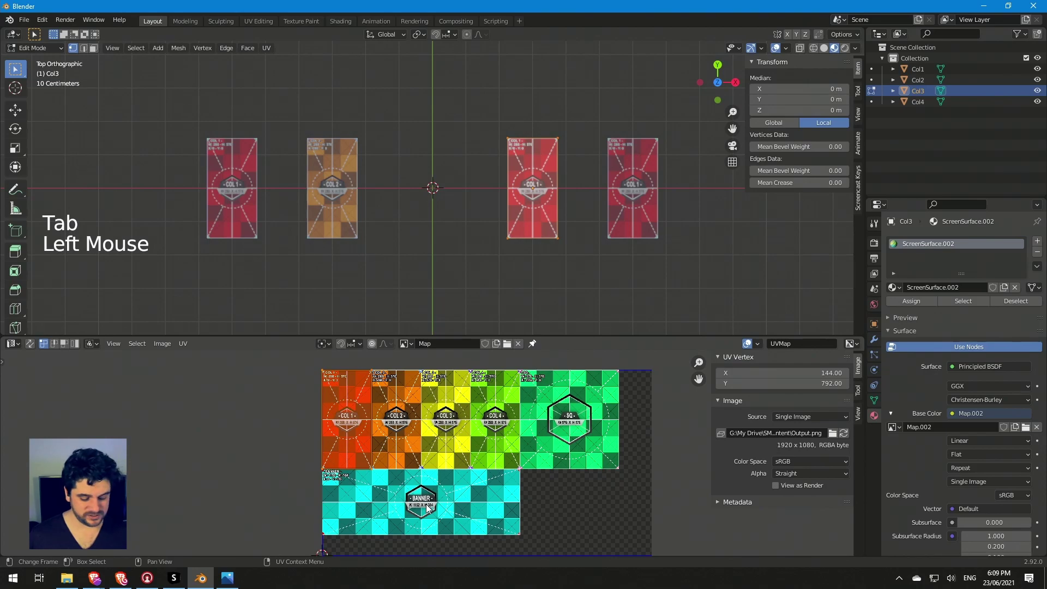
# Step: Slide Col3's UVs onto the yellow COL 3 column and finish editing it
pyautogui.press('g')
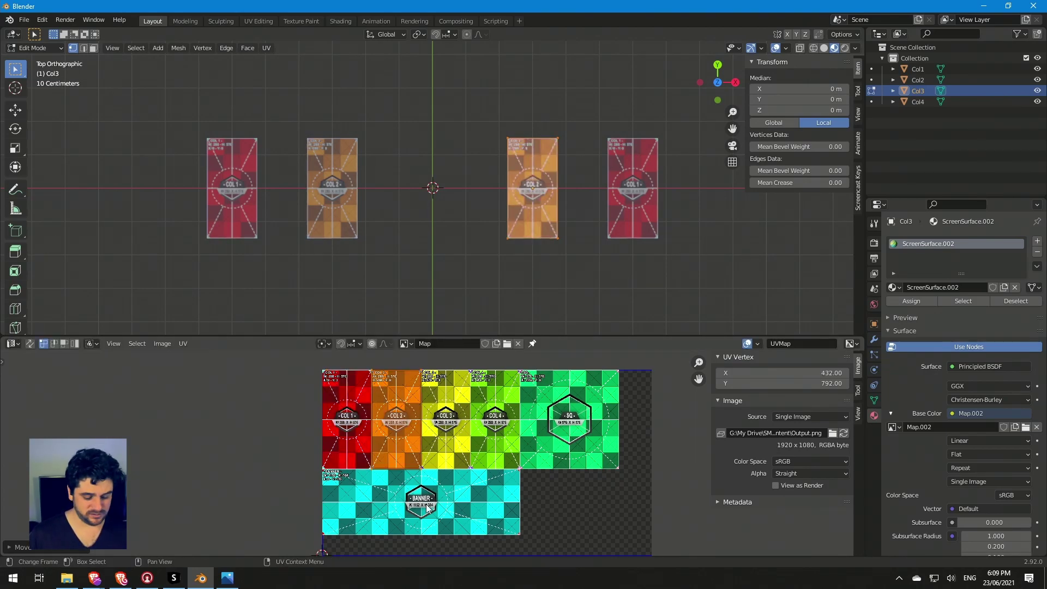
pyautogui.press('g')
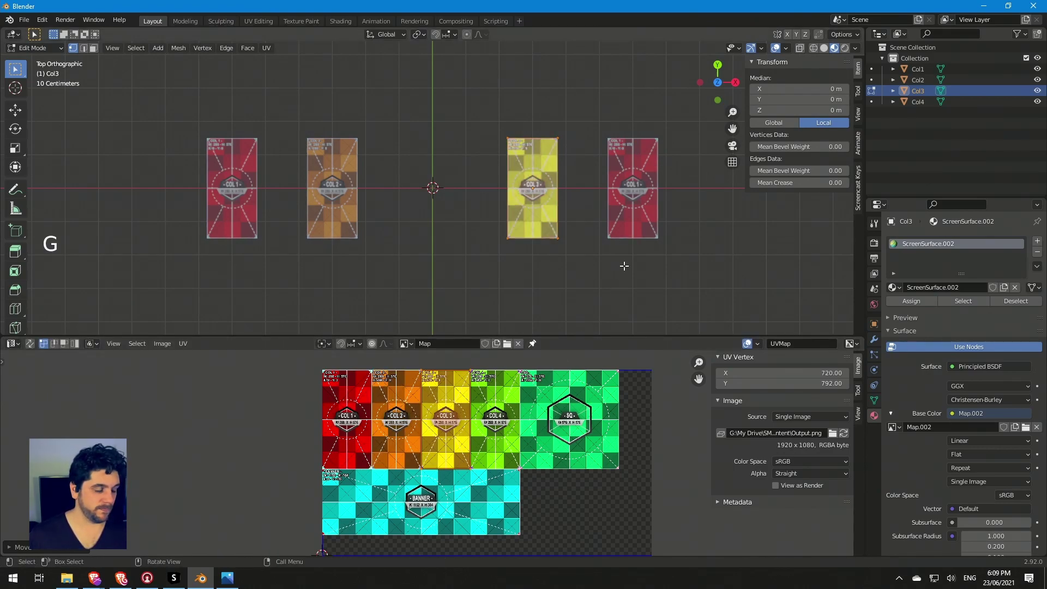
pyautogui.press('Tab')
# Step: Edit Col4 and slide its UVs right onto the green COL 4 column
pyautogui.click(632, 206)
pyautogui.press('Tab')
pyautogui.click(313, 373)
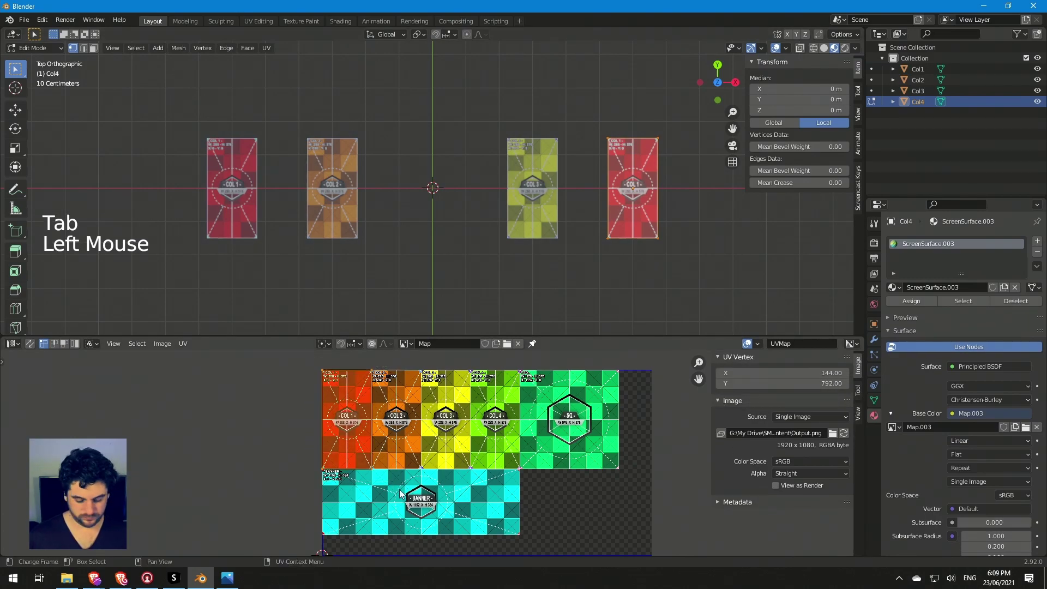
pyautogui.press('g')
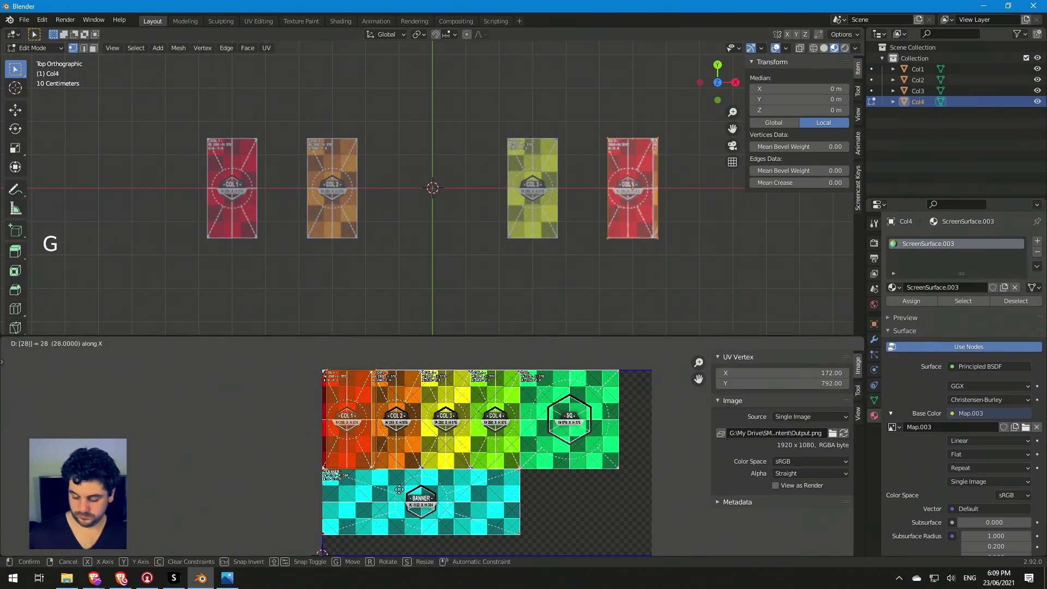
pyautogui.press('g')
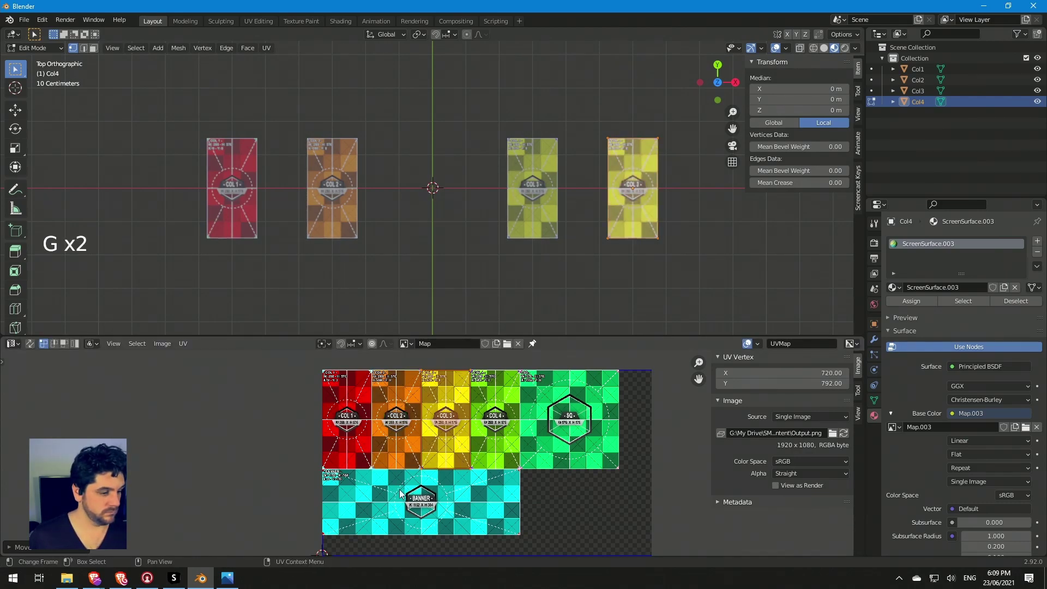
pyautogui.press('g')
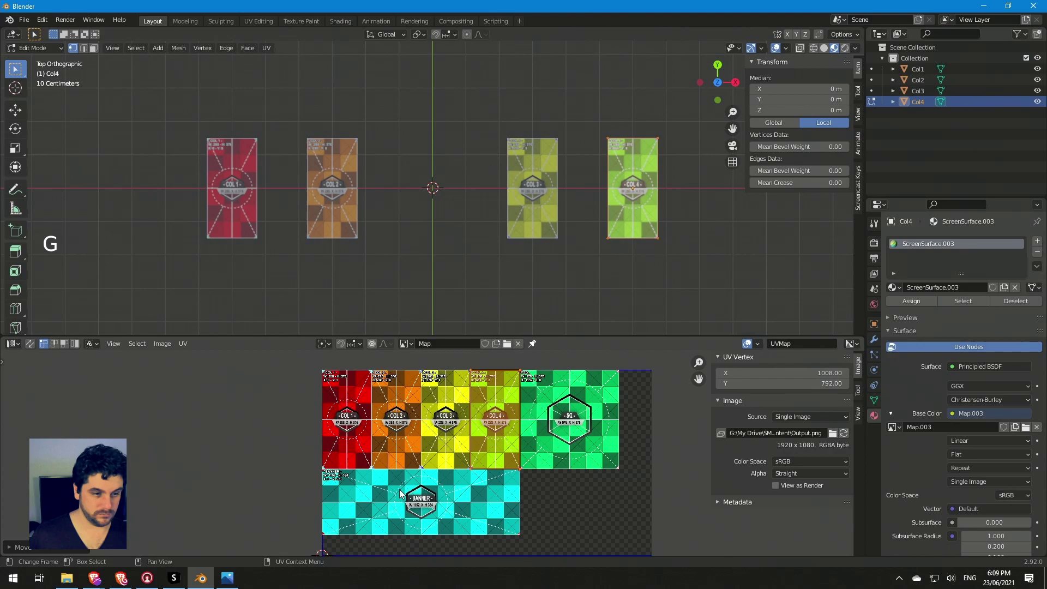
pyautogui.click(195, 492)
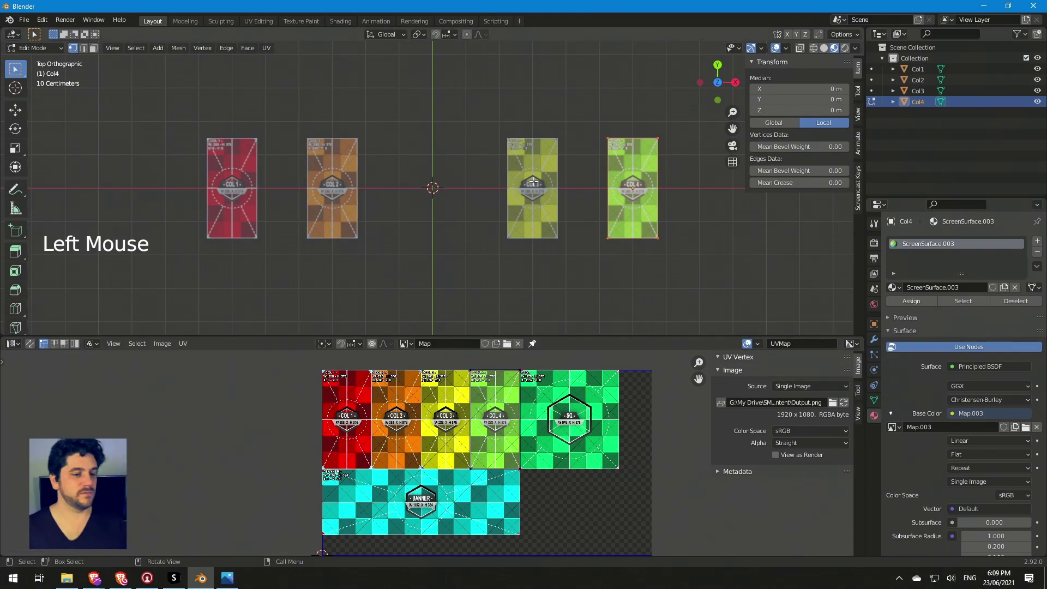
# Step: Duplicate the Col4 plane by copy-paste and rename the new copy SQ in the Outliner
pyautogui.press('Tab')
pyautogui.click(481, 232)
pyautogui.click(611, 225)
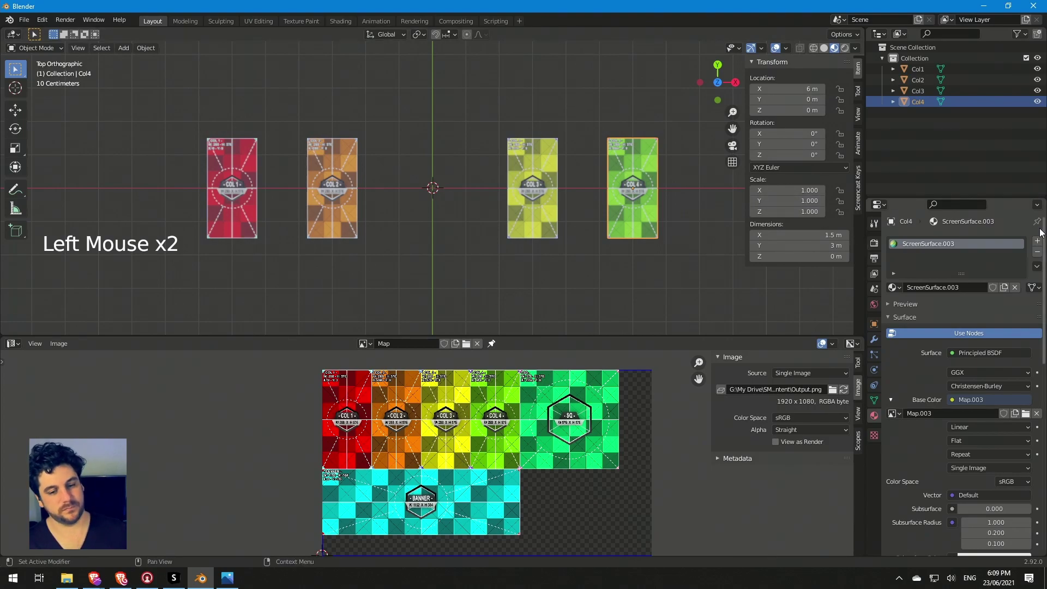
pyautogui.press('ctrl+c')
pyautogui.press('ctrl+v')
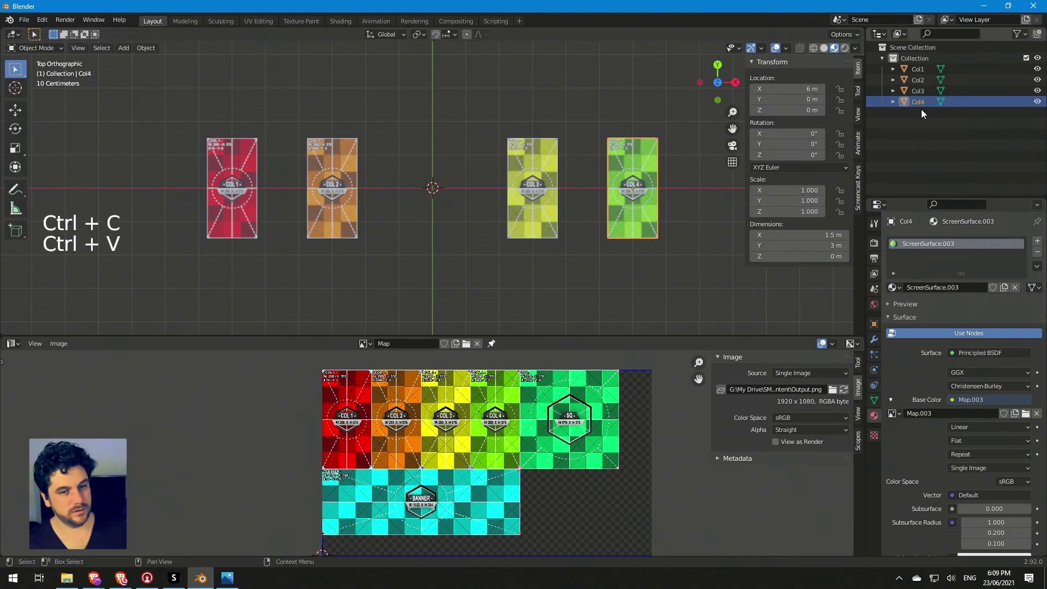
pyautogui.click(928, 108)
pyautogui.press('ctrl+c')
pyautogui.press('ctrl+v')
pyautogui.doubleClick(933, 116)
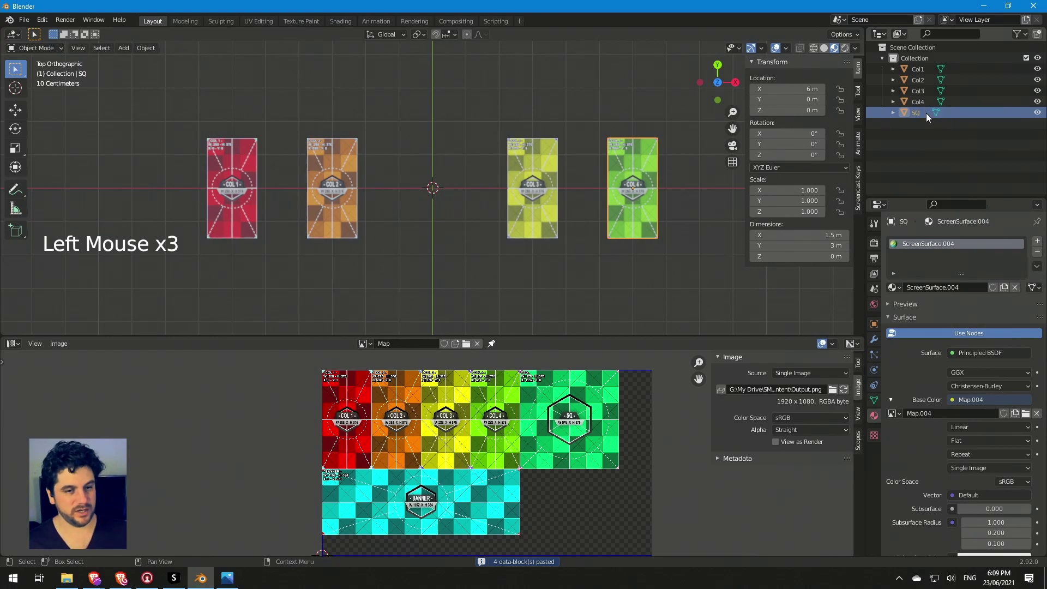
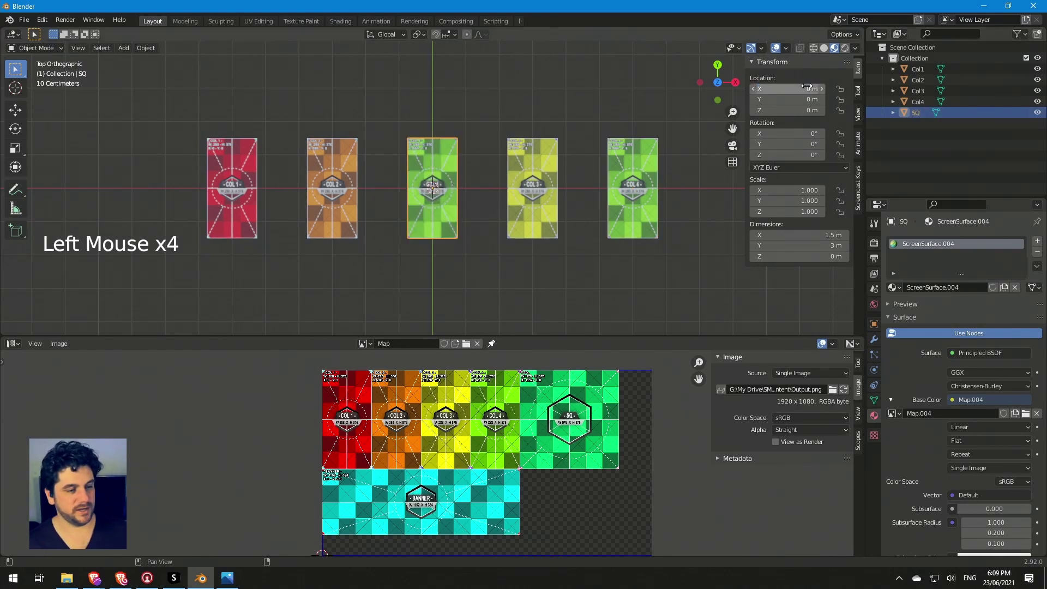
# Step: Place SQ at Location X 0, widen it to a 3 m square and apply its scale
pyautogui.click(909, 176)
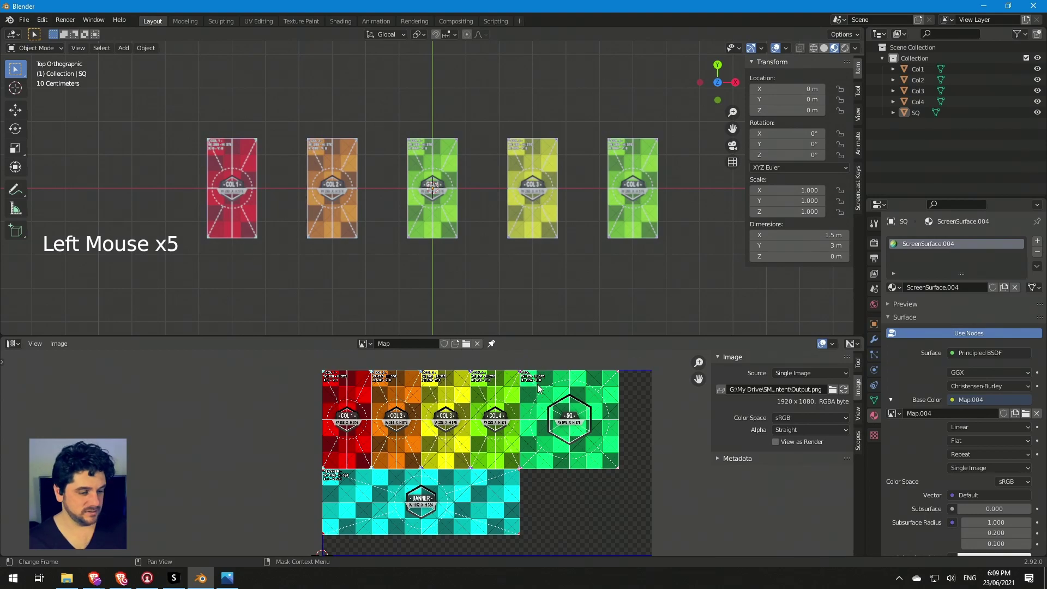
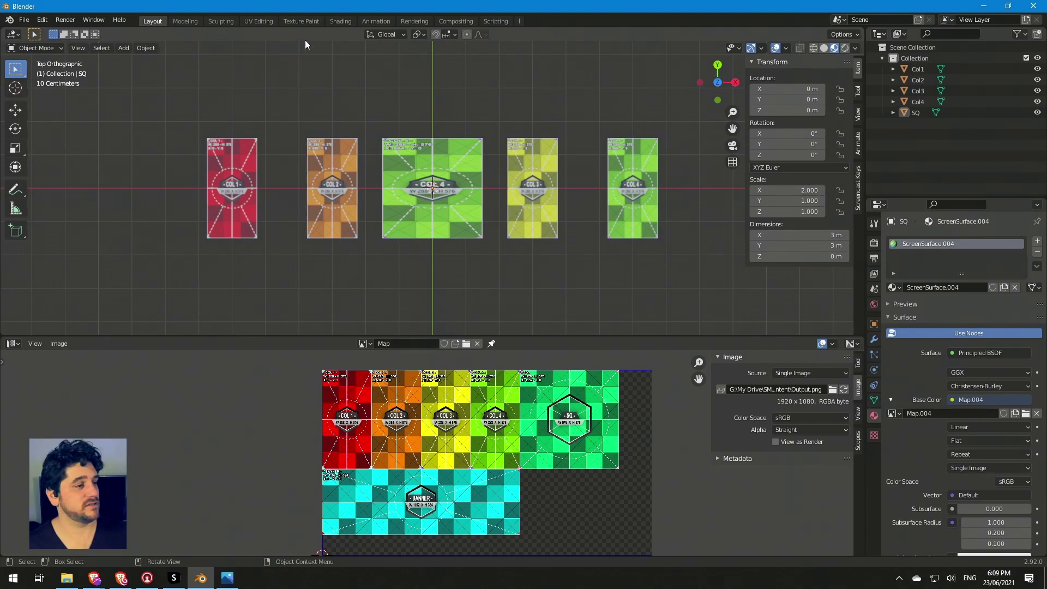
pyautogui.click(144, 53)
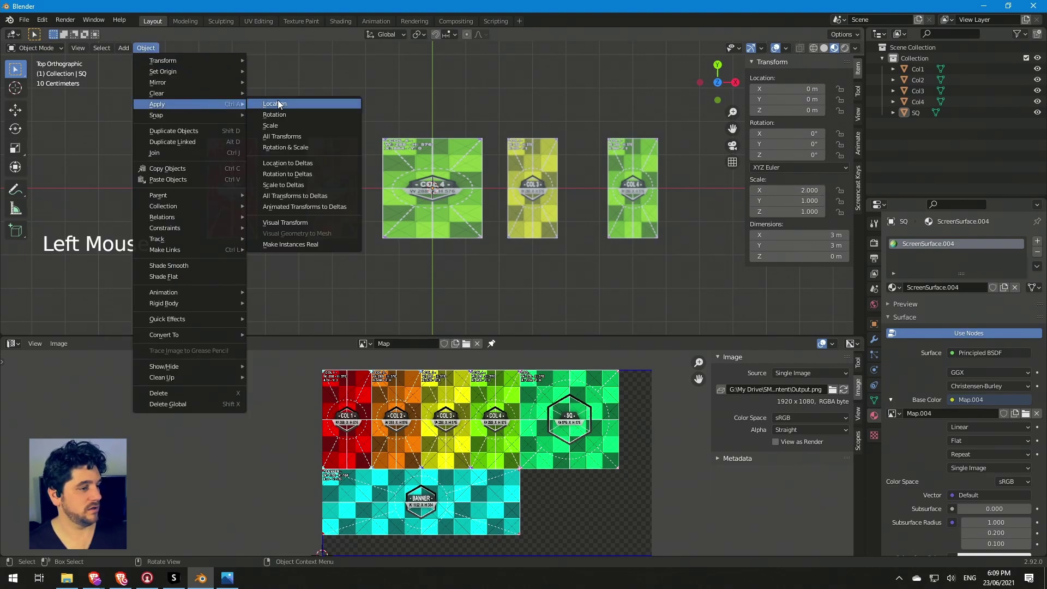
pyautogui.click(425, 217)
pyautogui.click(149, 51)
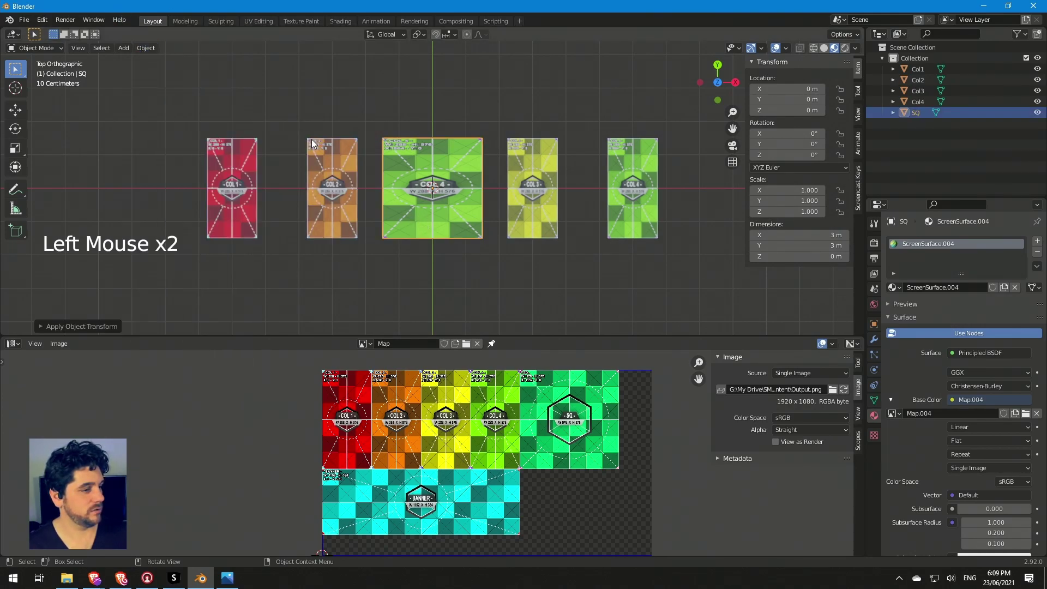
# Step: Reset SQ's UVs, then move and scale them over the square SQ region of the pixel map
pyautogui.press('Tab')
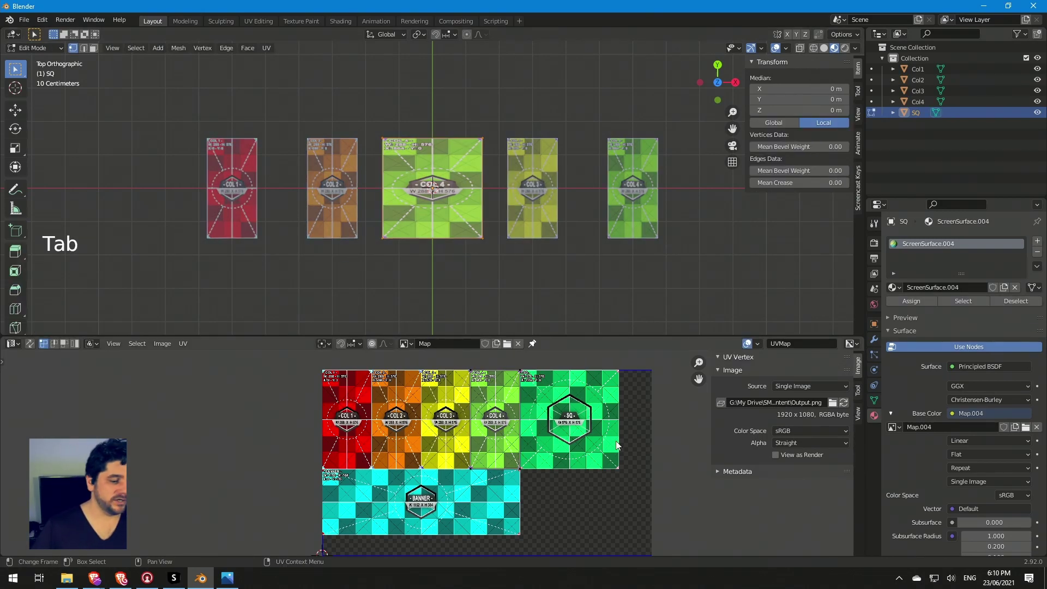
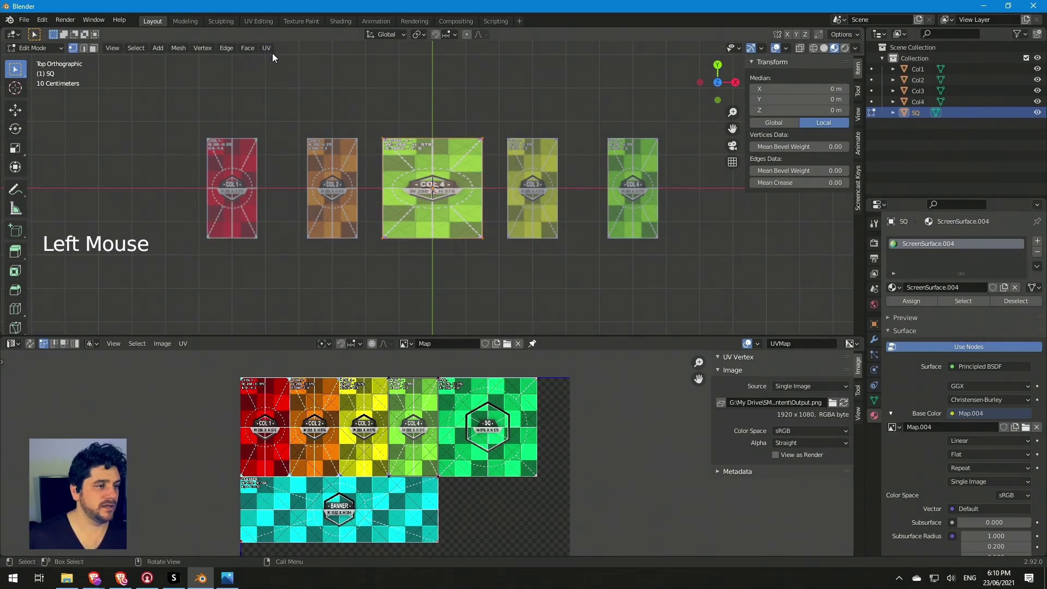
pyautogui.click(282, 54)
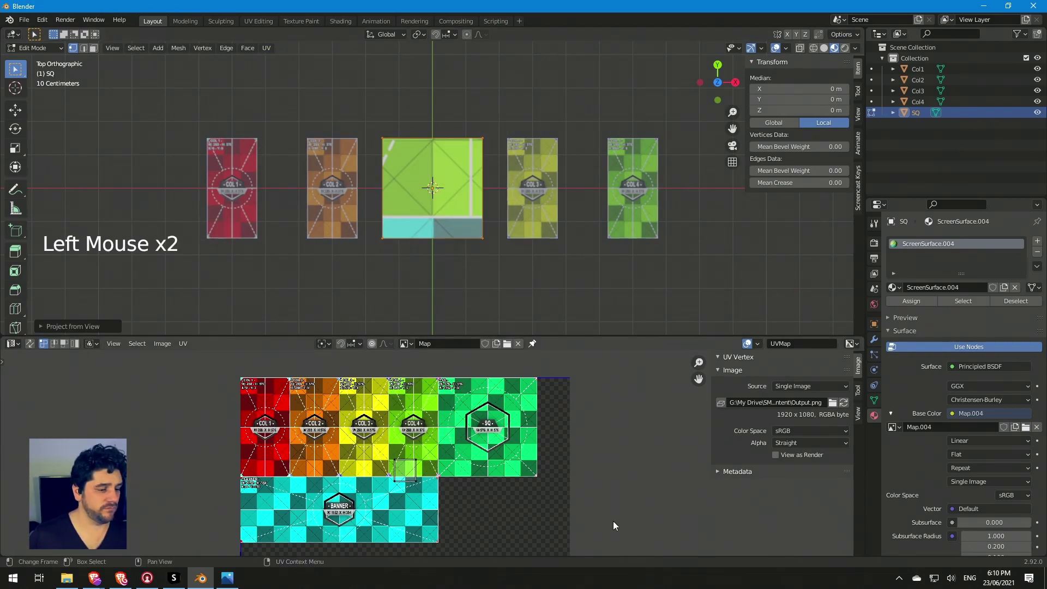
pyautogui.click(363, 435)
pyautogui.press('g')
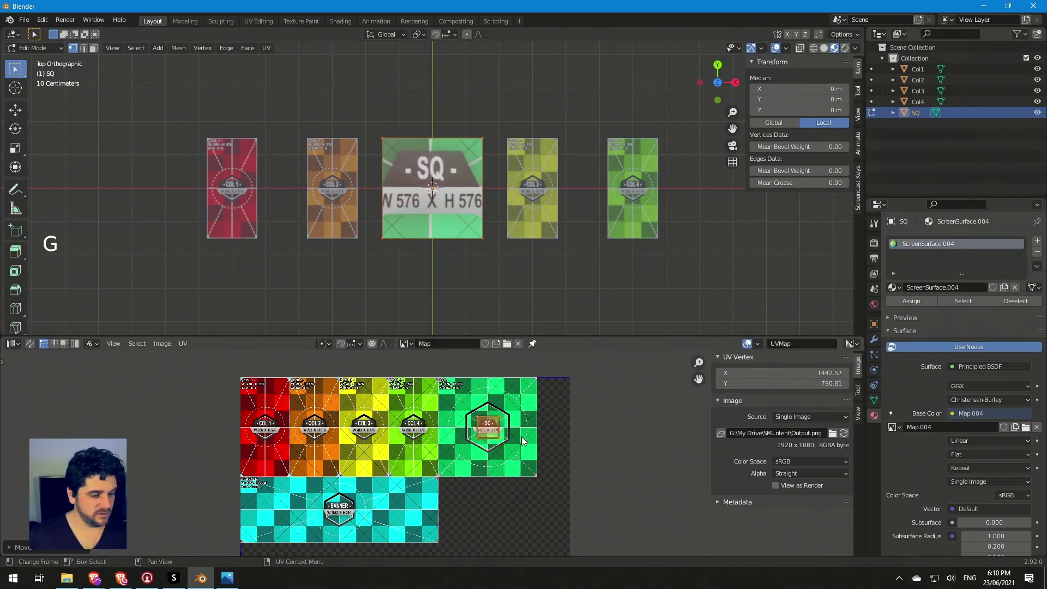
pyautogui.press('s')
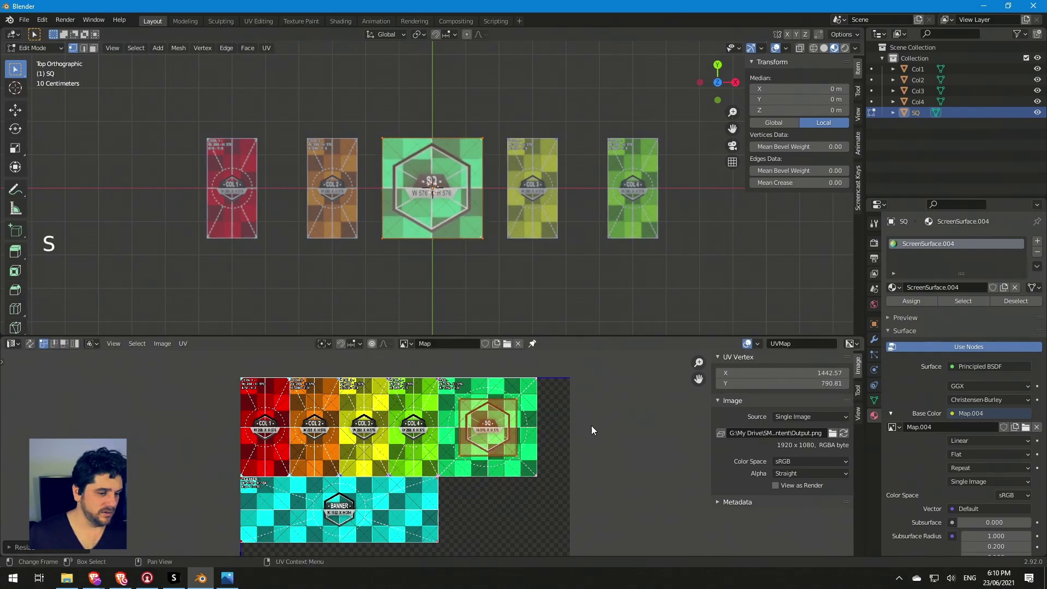
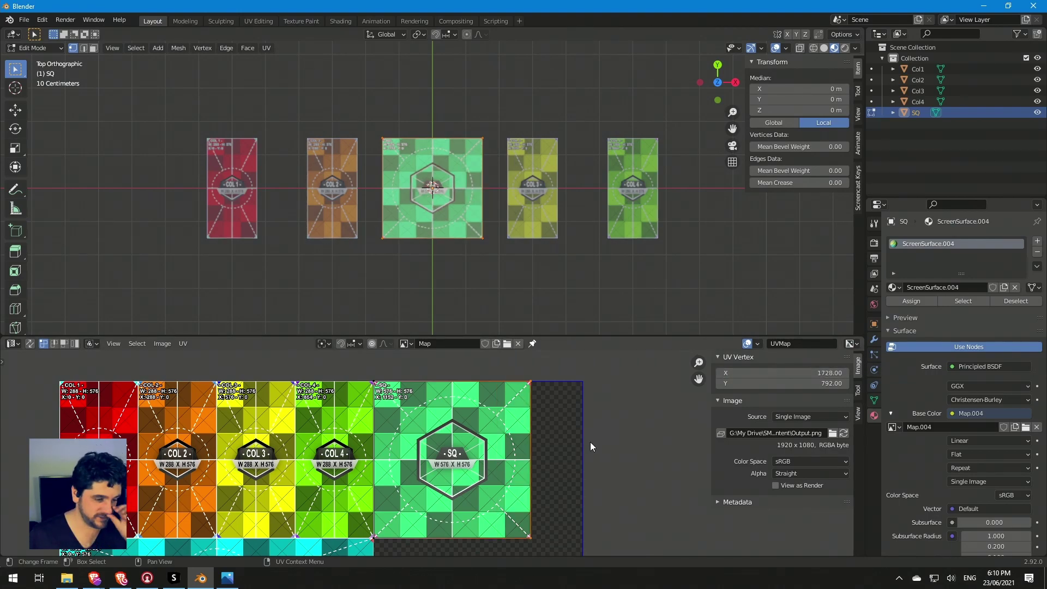
pyautogui.click(636, 458)
# Step: Leave Edit Mode and reselect the SQ plane showing the green SQ hexagon
pyautogui.scroll(-3)
pyautogui.press('Tab')
pyautogui.scroll(-3)
pyautogui.click(491, 265)
pyautogui.click(467, 195)
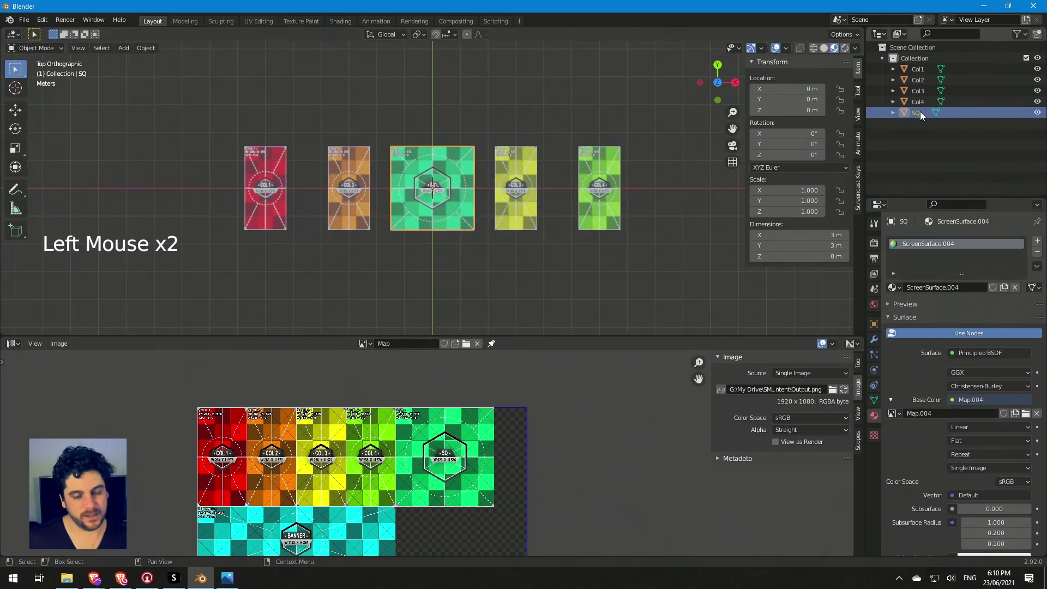
# Step: Duplicate SQ by copy-paste and rename the new copy Banner
pyautogui.press('ctrl+c')
pyautogui.press('ctrl+v')
pyautogui.doubleClick(931, 131)
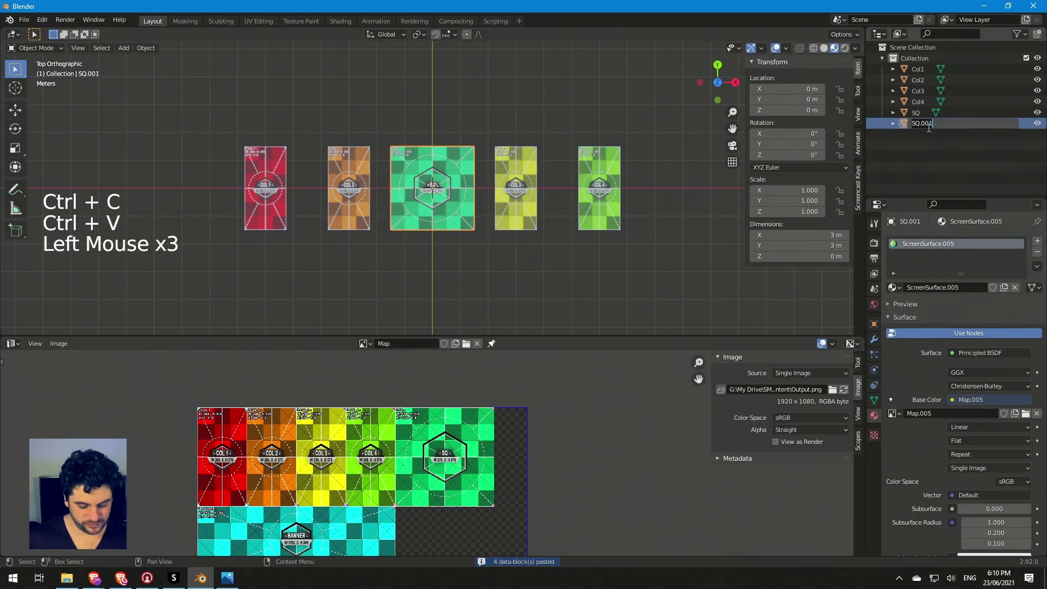
pyautogui.press('n')
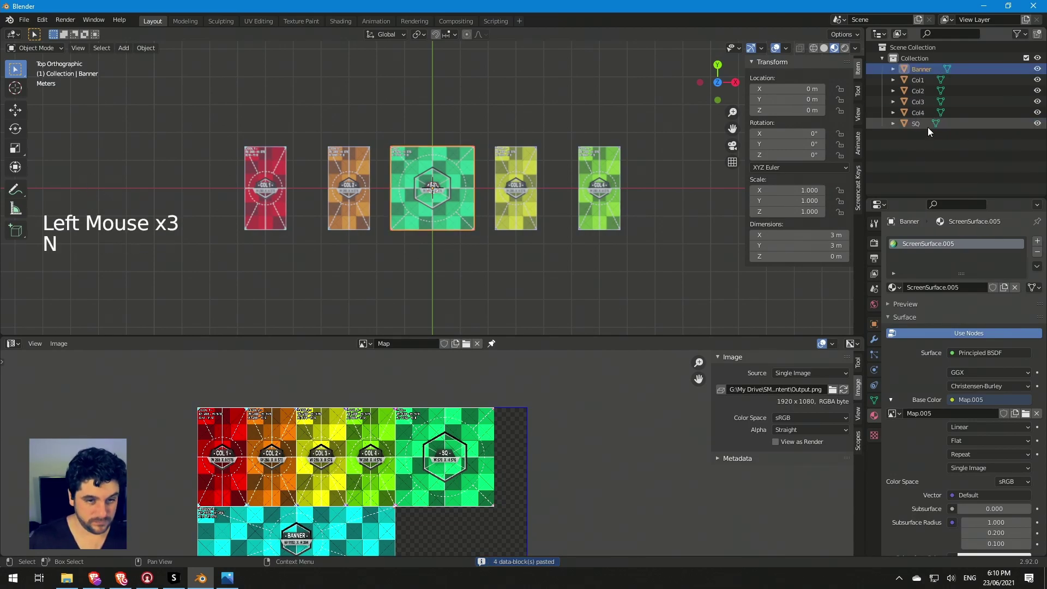
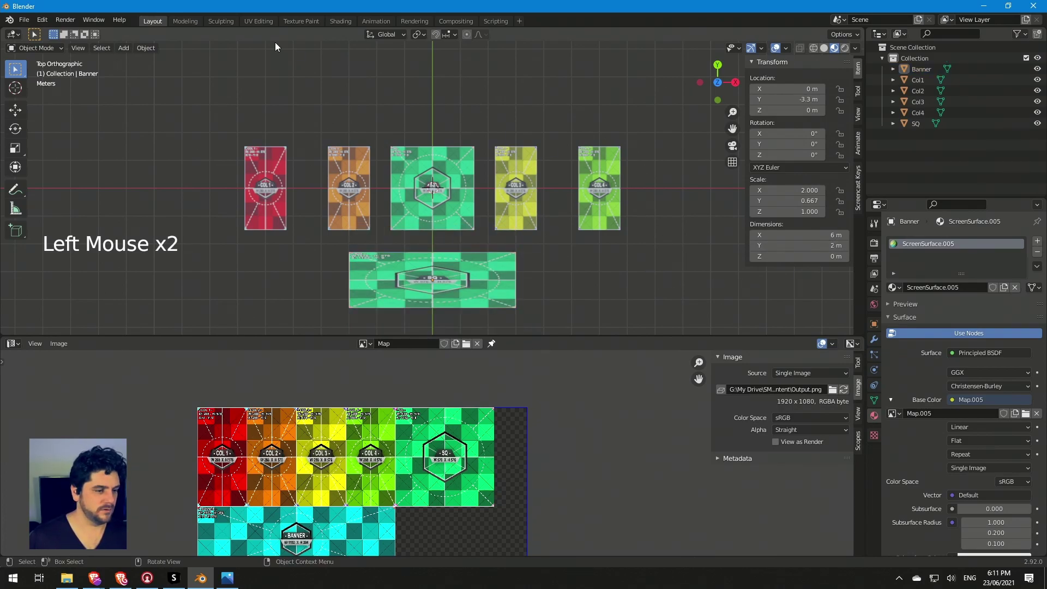
# Step: Move Banner to Y -3.3, size it 6 m by 2 m (scale 2 × 0.667) and apply its scale
pyautogui.click(427, 281)
pyautogui.click(150, 52)
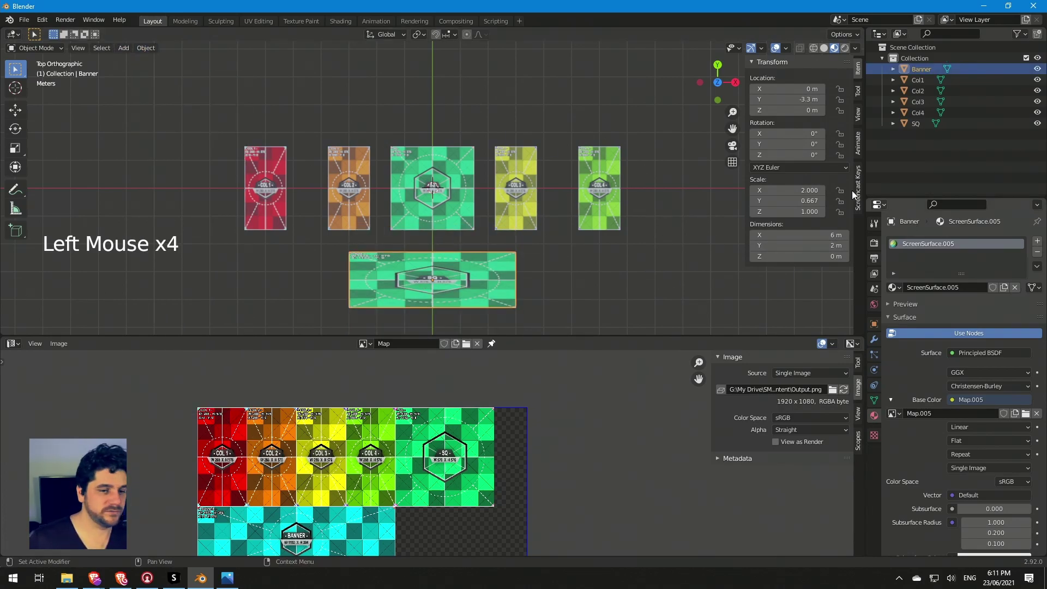
pyautogui.click(148, 53)
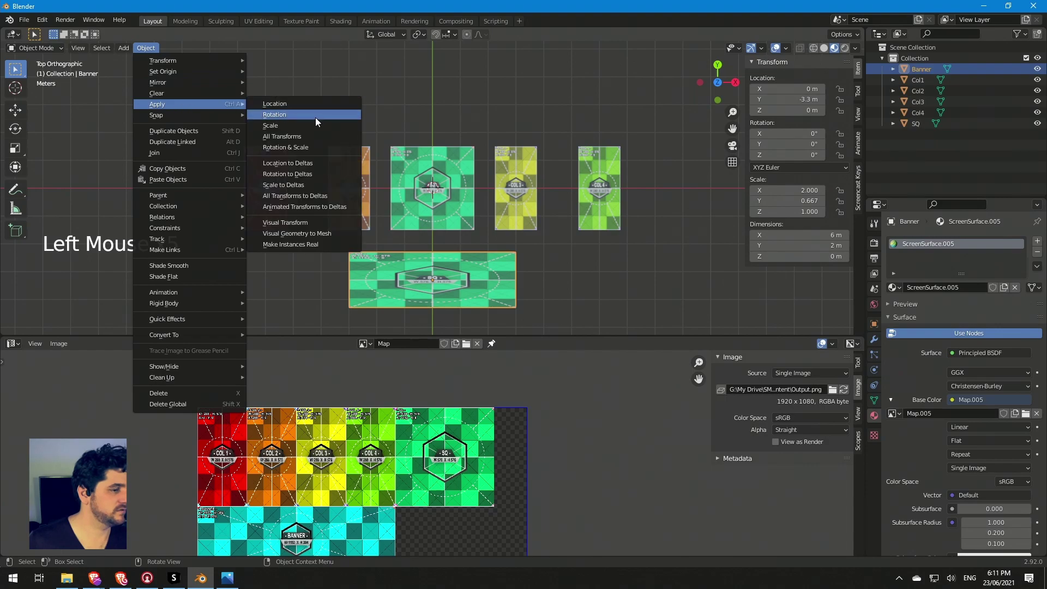
pyautogui.click(551, 266)
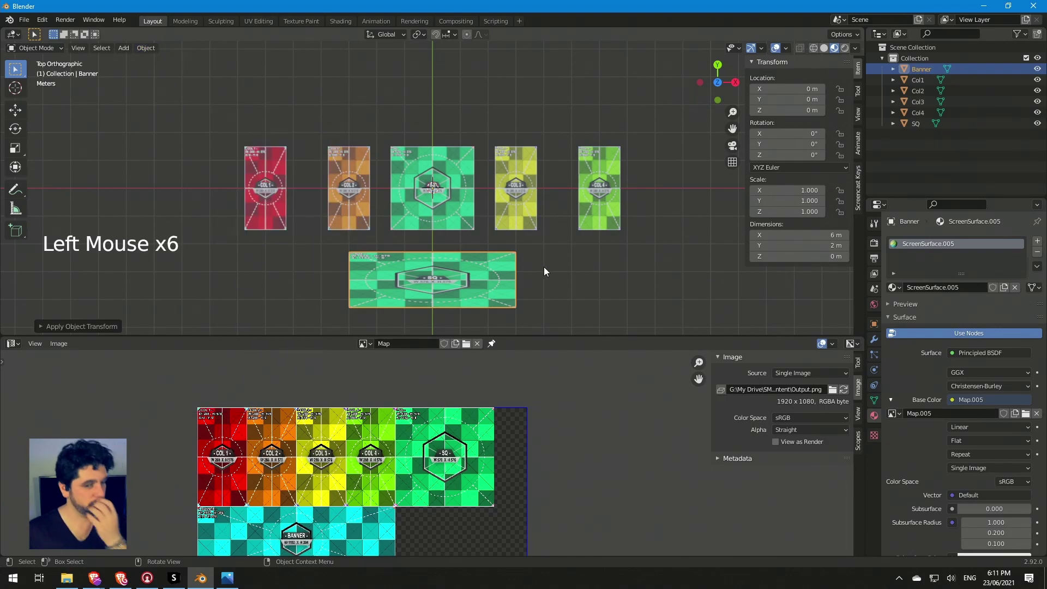
# Step: Select all of Banner's UVs and slide them horizontally toward the banner region of the pixel map
pyautogui.press('Tab')
pyautogui.click(273, 54)
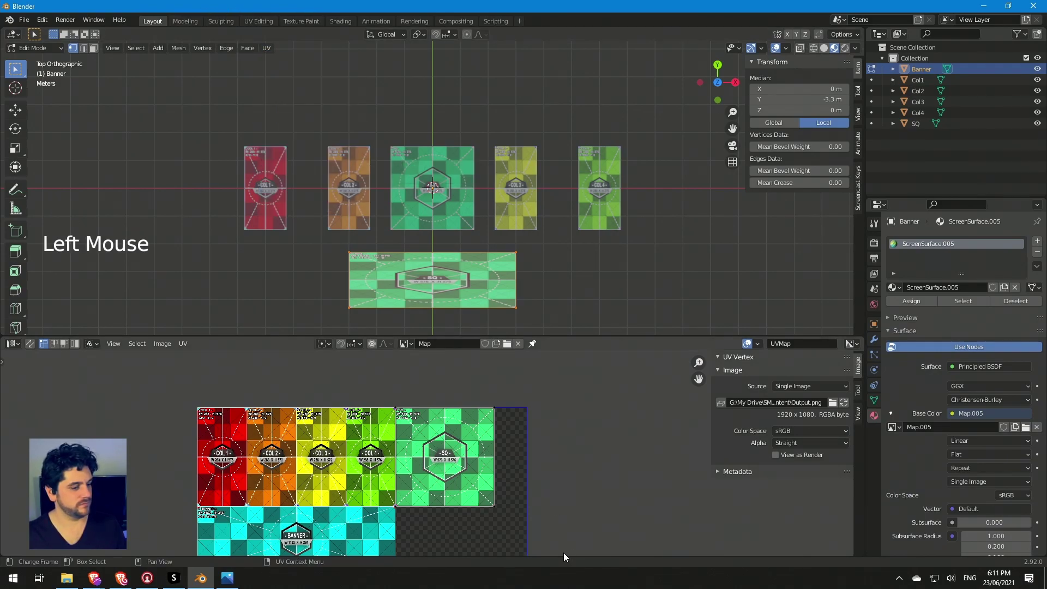
pyautogui.press('g')
pyautogui.middleClick(475, 495)
pyautogui.scroll(3)
pyautogui.press('a')
pyautogui.press('s')
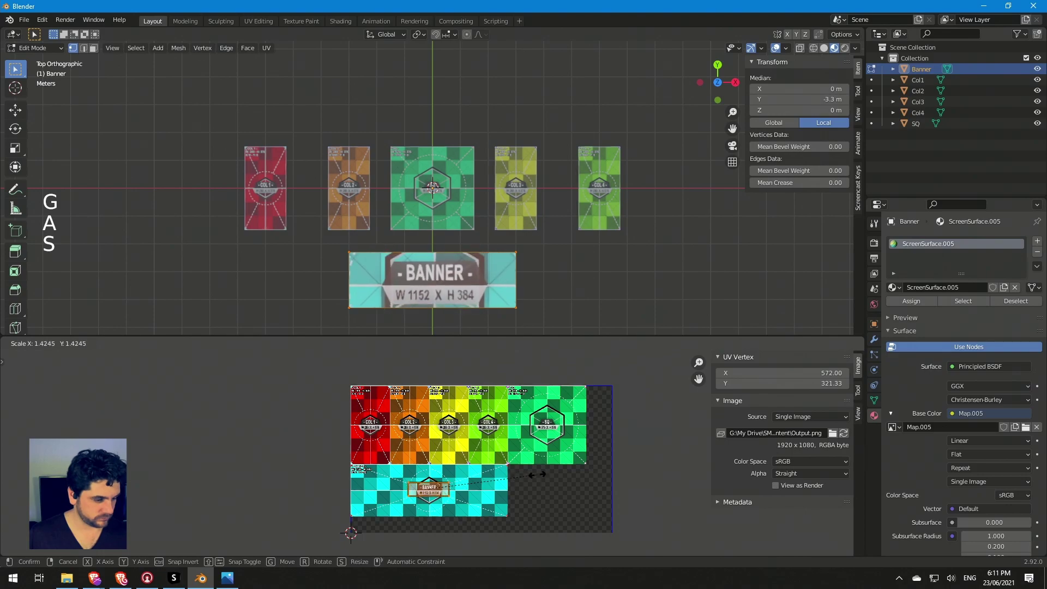
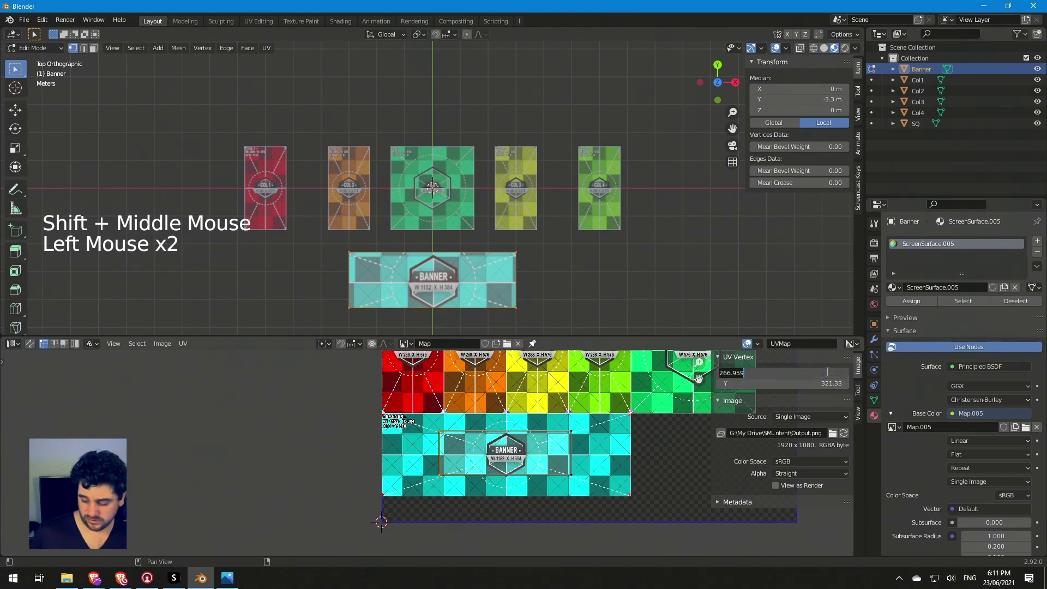
# Step: Set the Banner UV corner vertices to the banner region's pixel coordinates so it shows the cyan BANNER panel
pyautogui.click(627, 431)
pyautogui.click(597, 425)
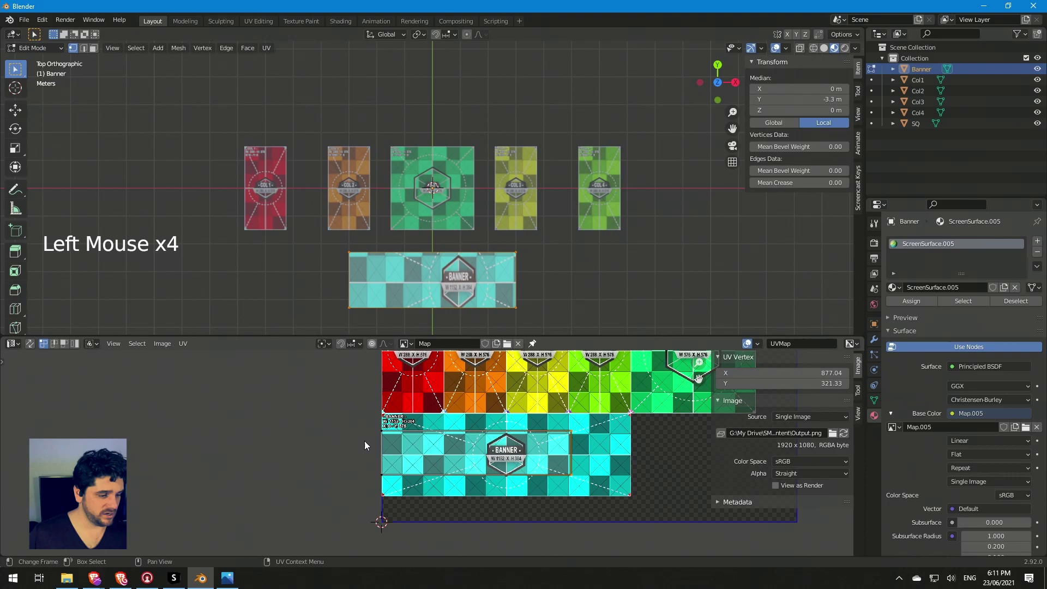
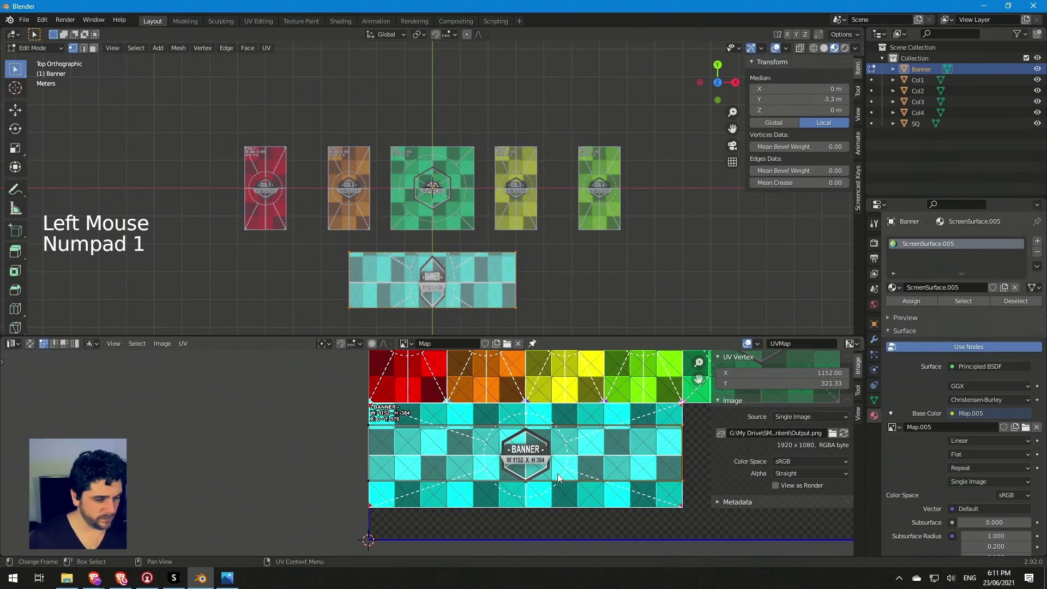
pyautogui.click(543, 513)
pyautogui.click(351, 420)
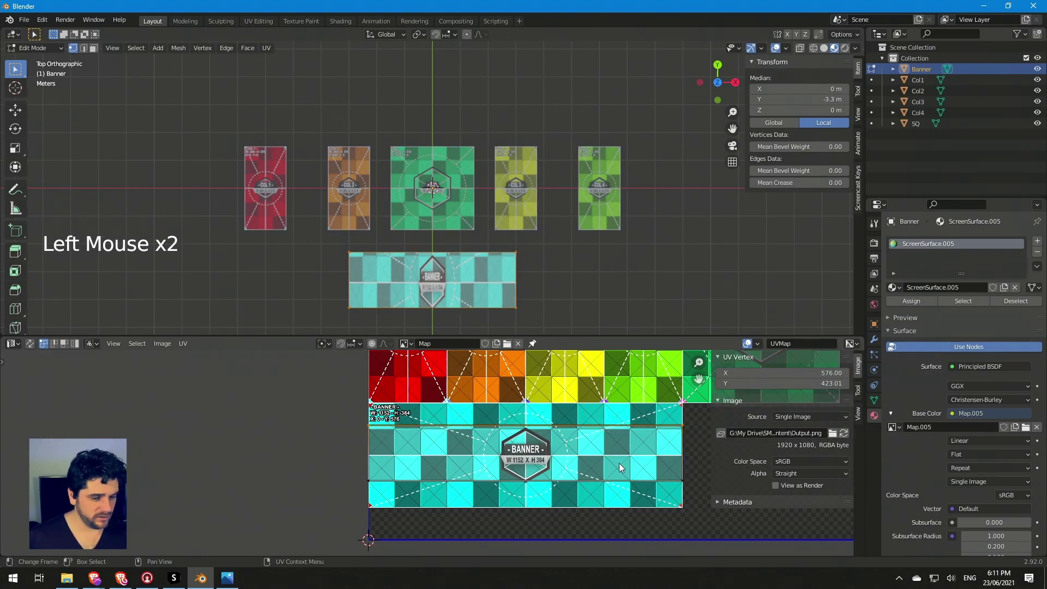
pyautogui.middleClick(631, 442)
pyautogui.scroll(-3)
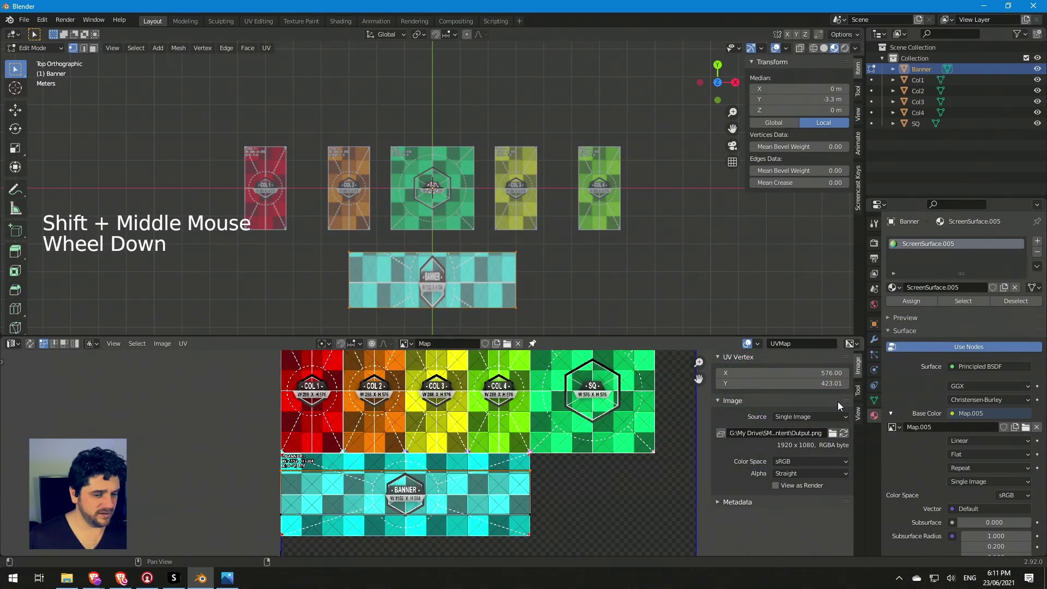
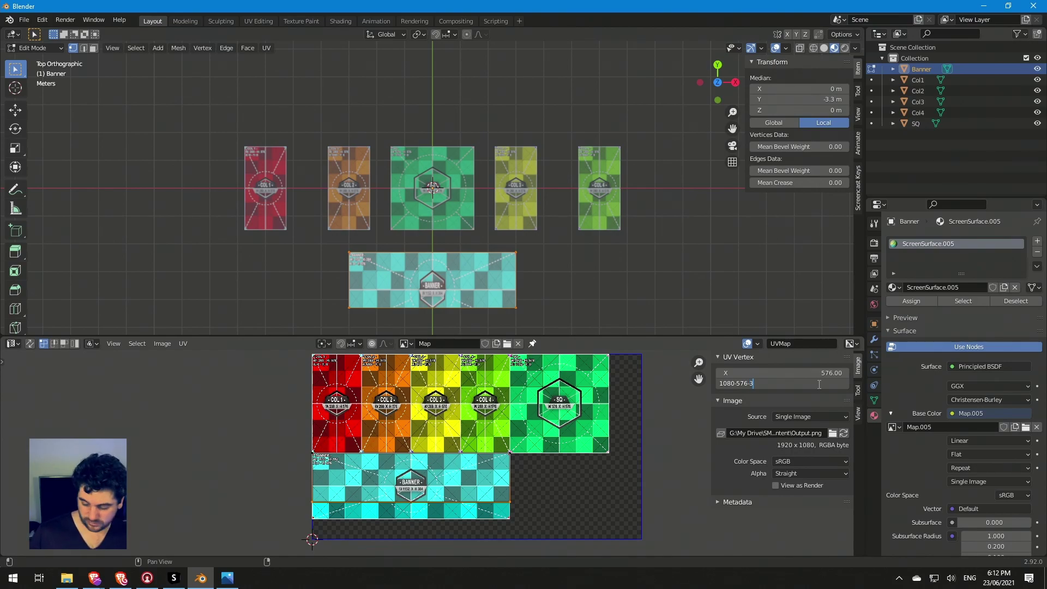
pyautogui.click(694, 458)
pyautogui.scroll(-3)
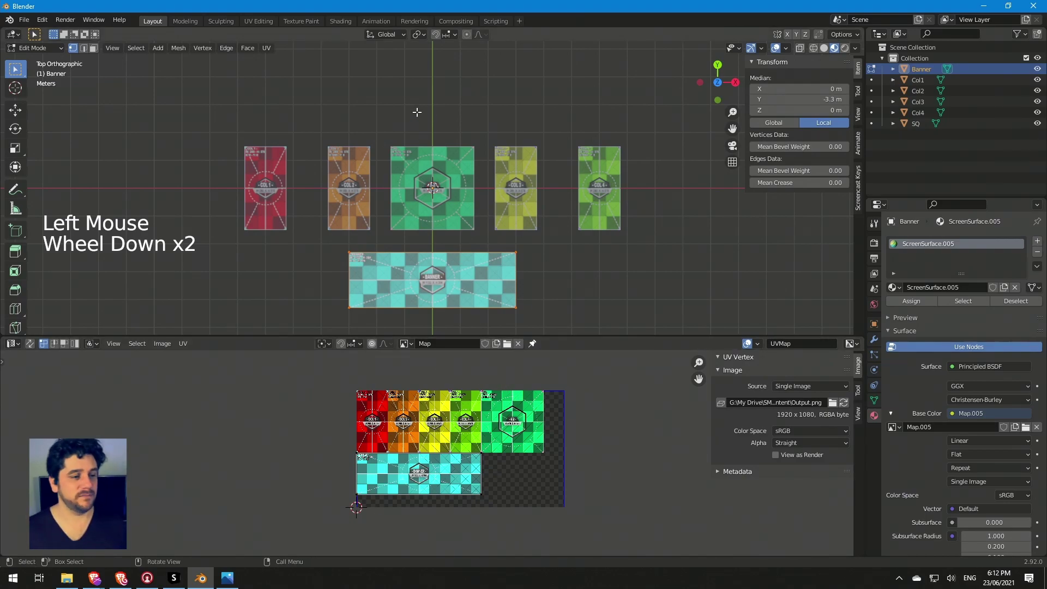
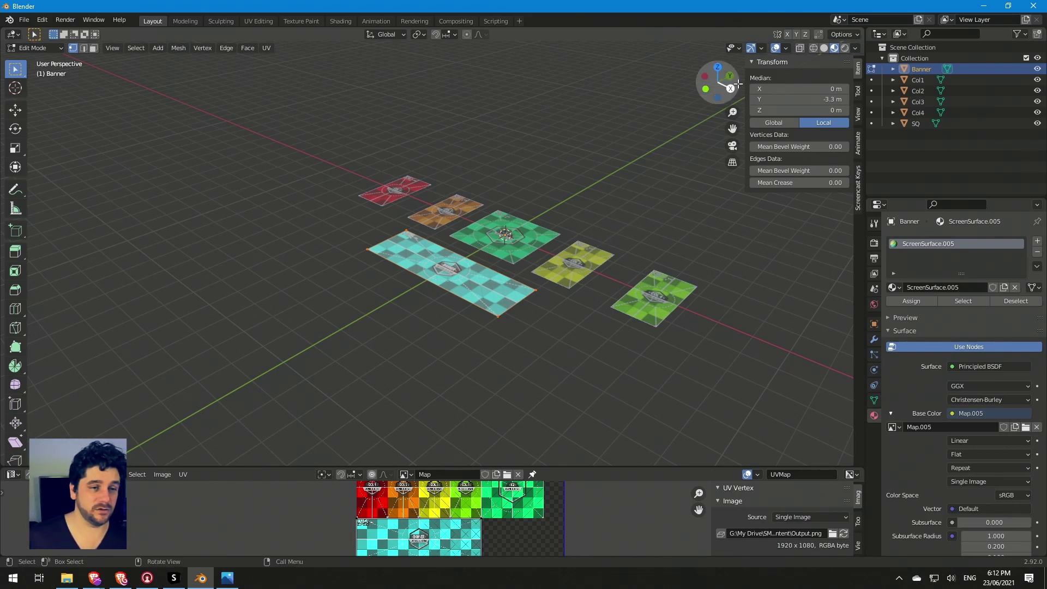
# Step: Rotate all screen planes 90° about X to stand them upright and raise them along Z
pyautogui.press('Tab')
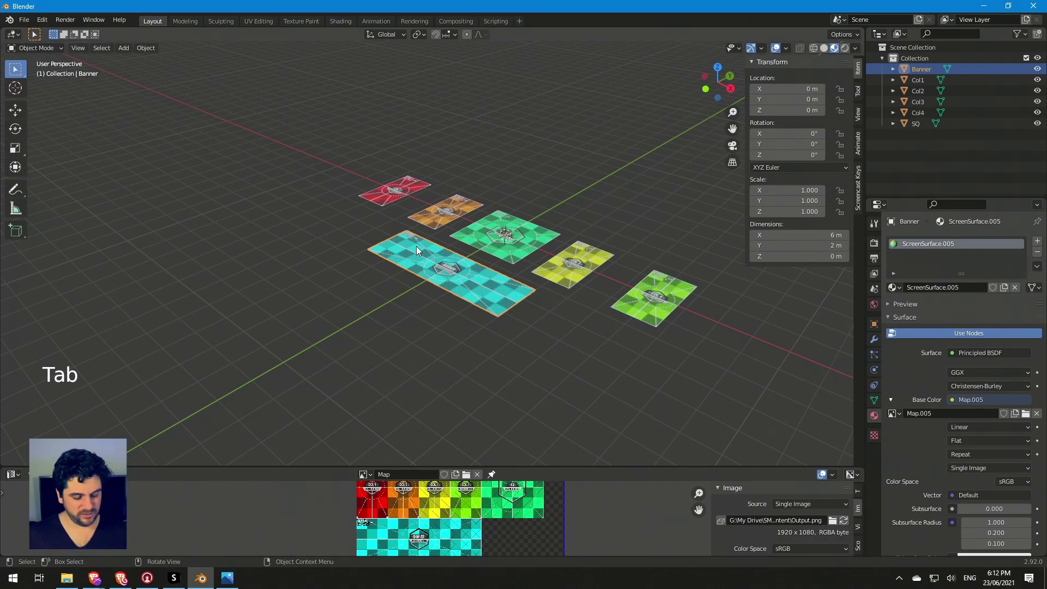
pyautogui.press('a')
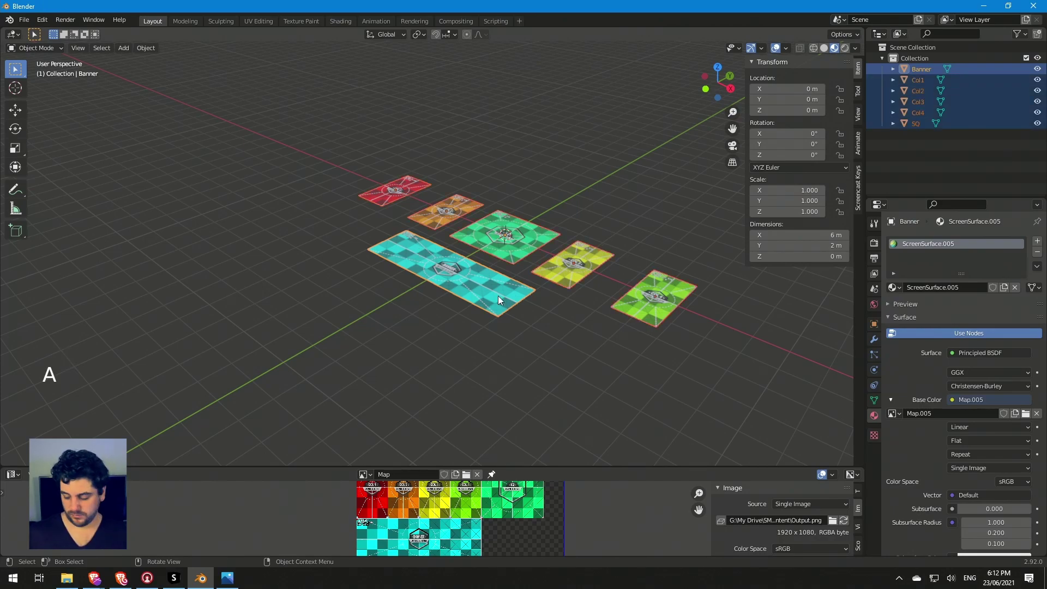
pyautogui.press('r')
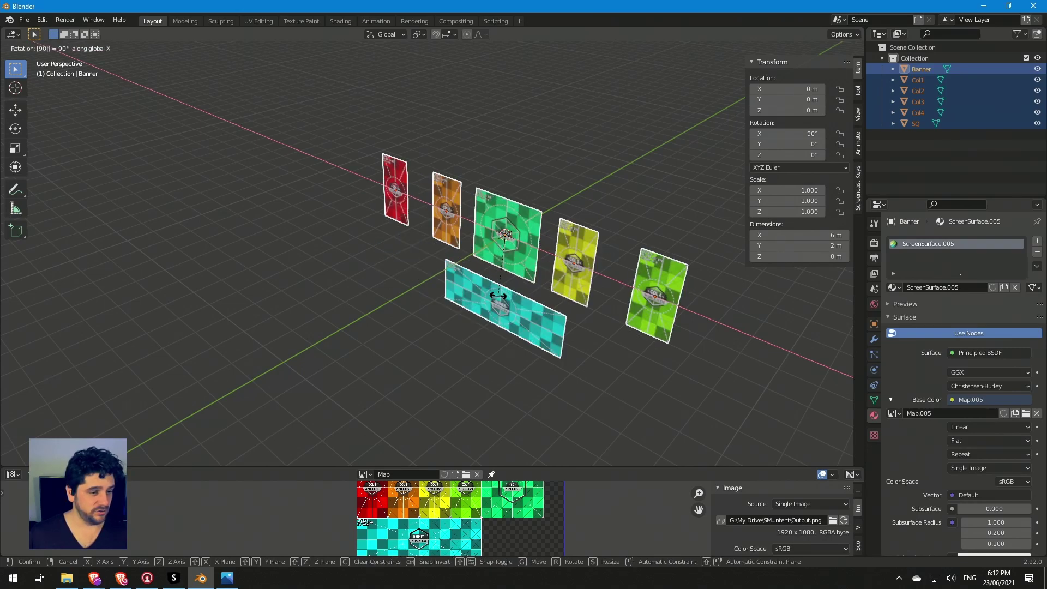
pyautogui.middleClick(684, 363)
pyautogui.middleClick(491, 267)
pyautogui.middleClick(507, 302)
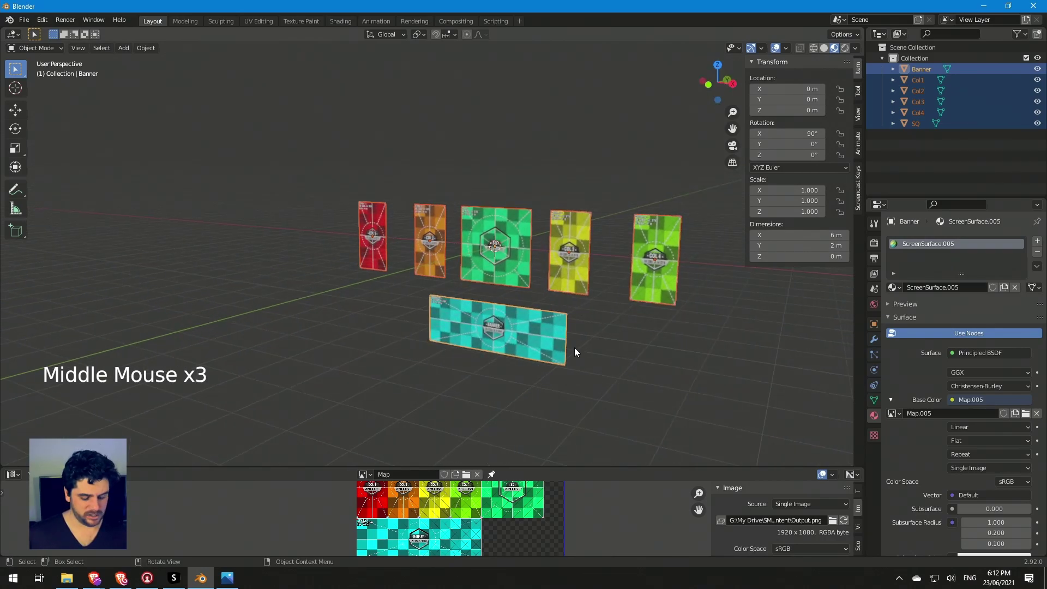
pyautogui.press('g')
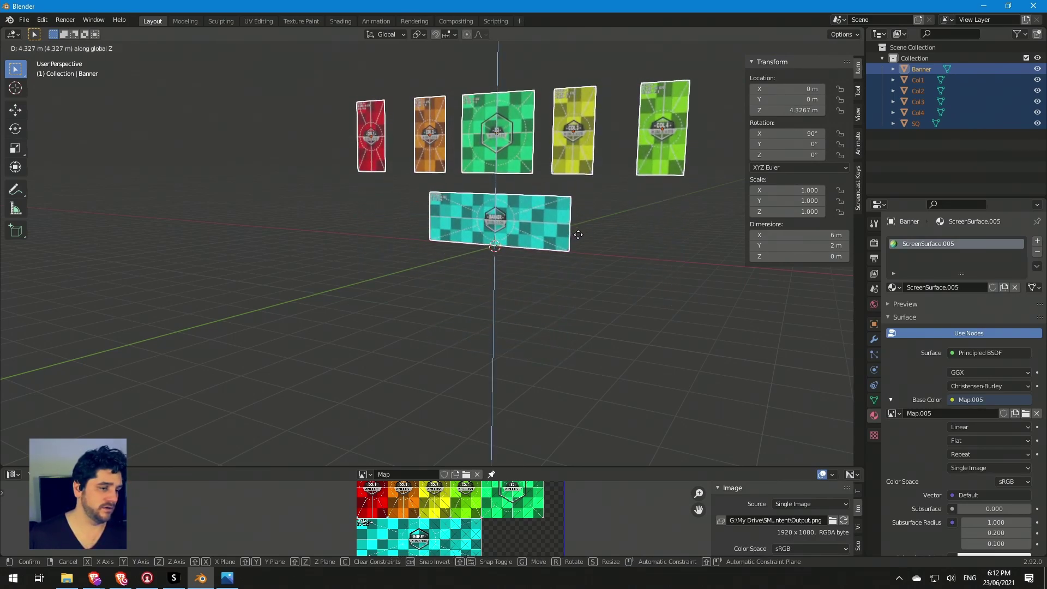
pyautogui.middleClick(347, 301)
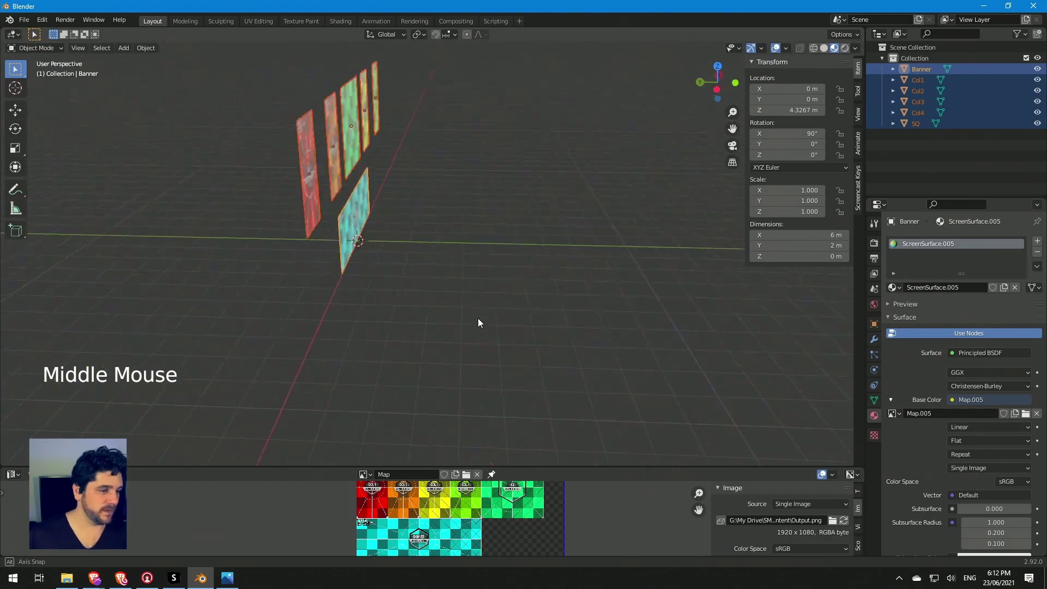
pyautogui.middleClick(571, 242)
# Step: Reposition the Col4 plane by editing its location value to spread the row
pyautogui.click(243, 146)
pyautogui.click(333, 142)
pyautogui.doubleClick(376, 119)
pyautogui.click(477, 92)
pyautogui.click(536, 79)
pyautogui.middleClick(480, 290)
pyautogui.middleClick(667, 293)
pyautogui.press('g')
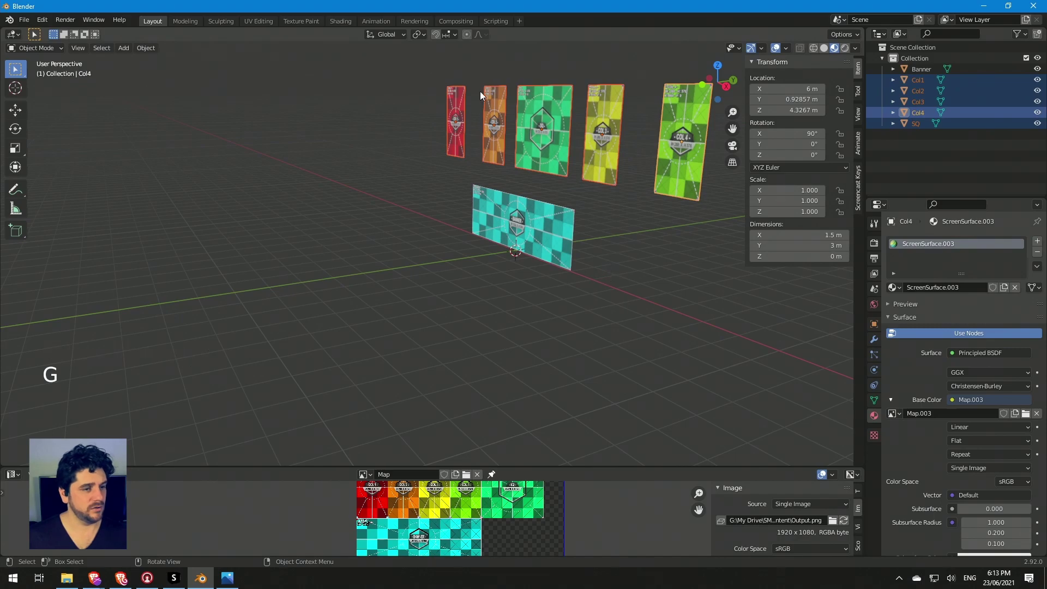
# Step: Set the SQ plane back to about 2.4 m depth behind the row
pyautogui.click(497, 126)
pyautogui.click(534, 147)
pyautogui.doubleClick(614, 158)
pyautogui.press('g')
pyautogui.click(554, 157)
pyautogui.press('g')
pyautogui.middleClick(500, 270)
pyautogui.middleClick(494, 409)
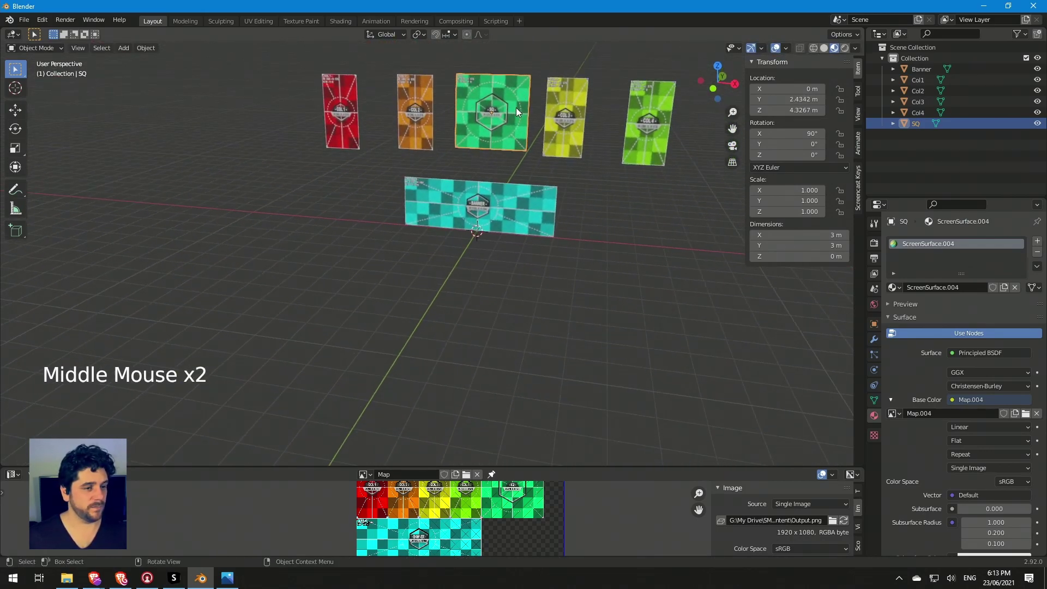
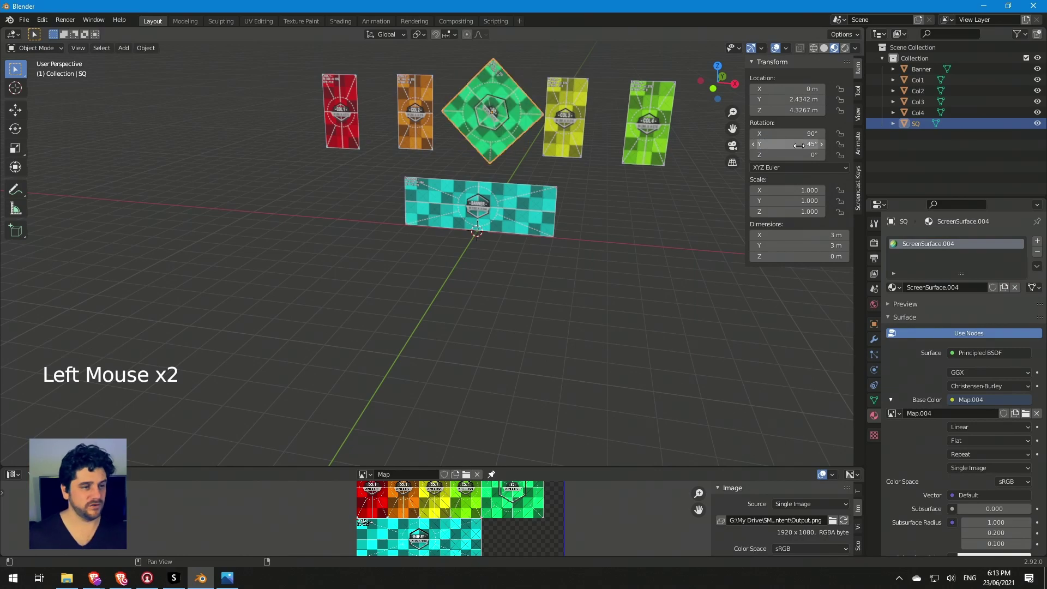
# Step: Confirm SQ's 45° diamond rotation and orbit down toward the Banner plane, selecting it
pyautogui.click(554, 397)
pyautogui.scroll(3)
pyautogui.middleClick(423, 267)
pyautogui.middleClick(674, 238)
pyautogui.scroll(-3)
pyautogui.middleClick(627, 203)
pyautogui.click(629, 235)
pyautogui.scroll(-3)
pyautogui.middleClick(651, 253)
pyautogui.click(541, 233)
# Step: Zoom and orbit in close on the Banner plane with it selected for mesh editing
pyautogui.scroll(3)
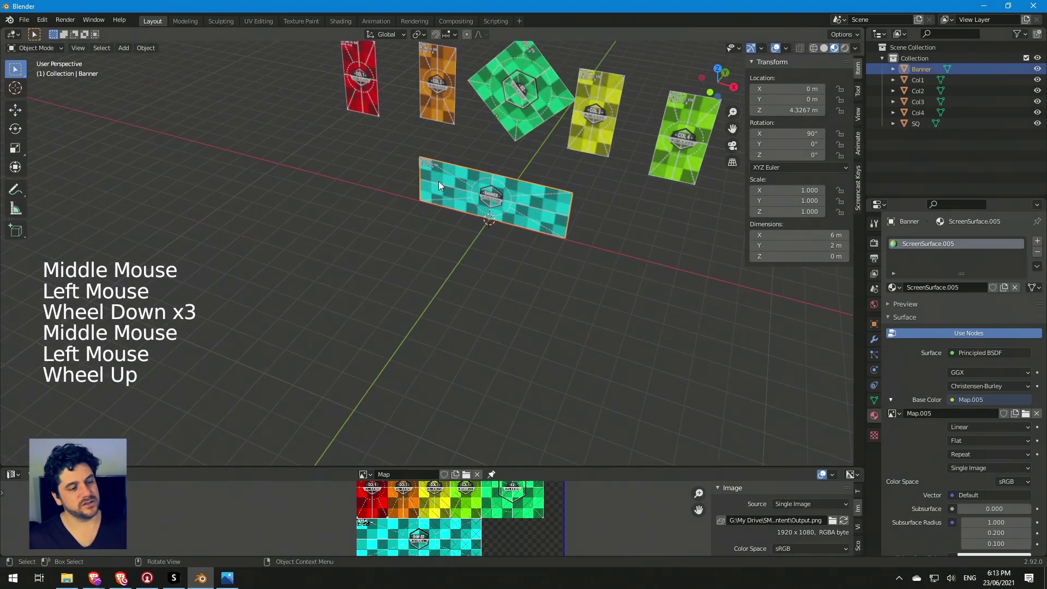
pyautogui.scroll(3)
pyautogui.middleClick(662, 236)
pyautogui.scroll(3)
pyautogui.middleClick(691, 218)
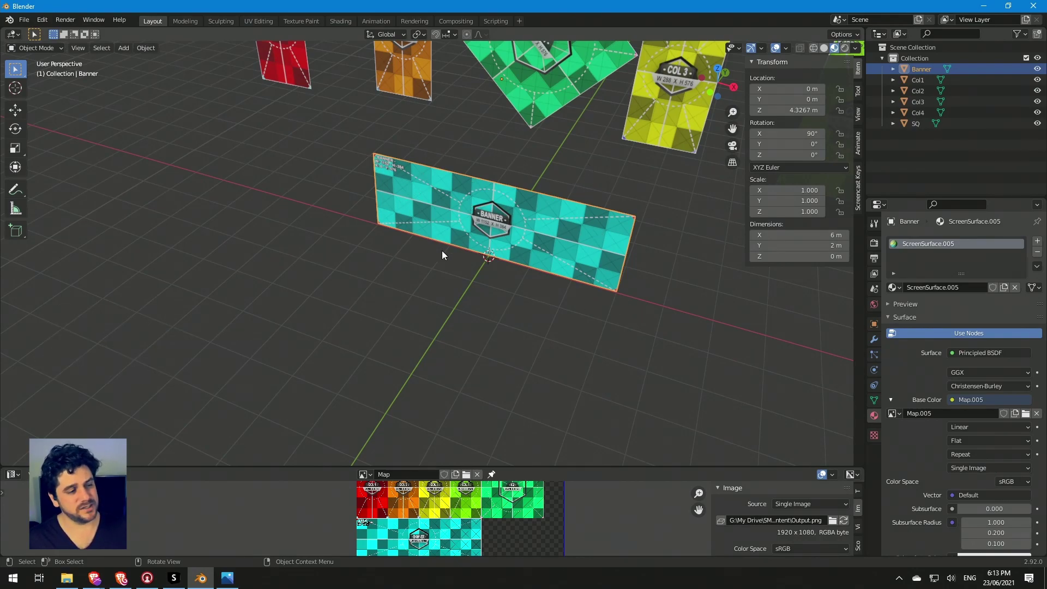
pyautogui.scroll(3)
pyautogui.middleClick(645, 294)
pyautogui.click(568, 203)
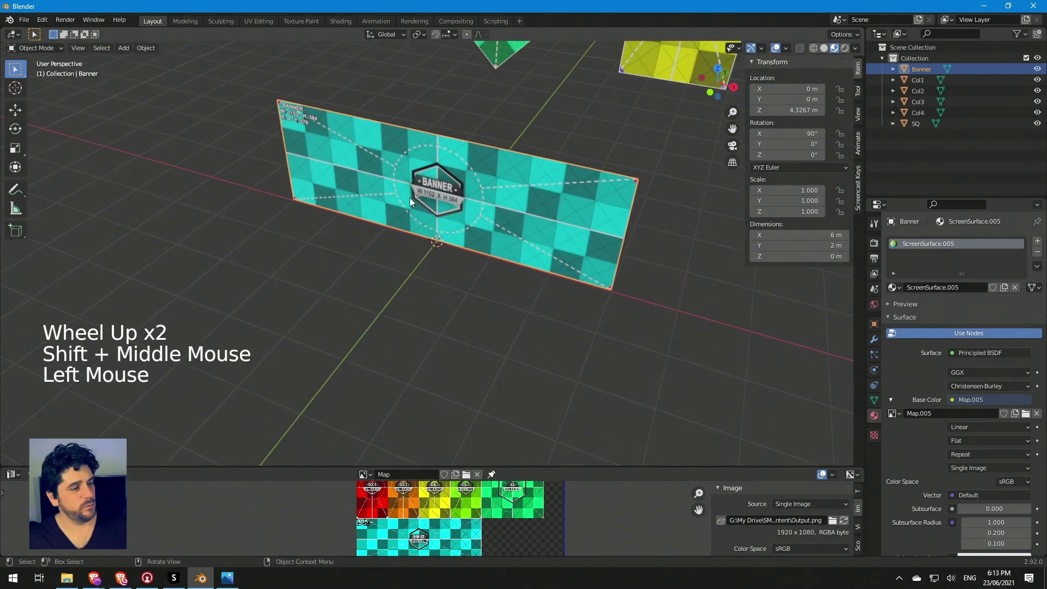
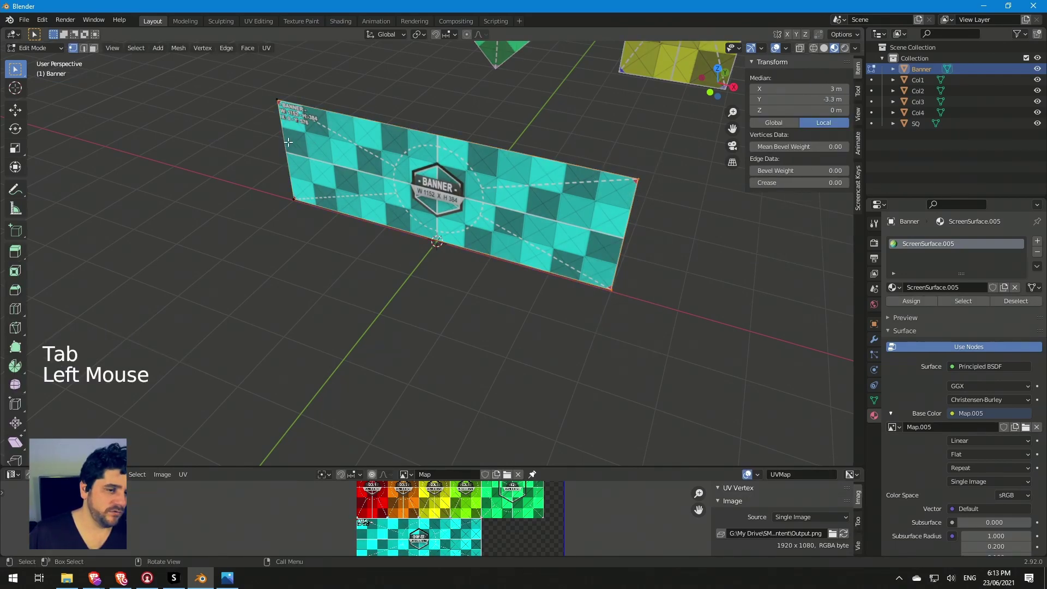
# Step: Add loop cuts (Ctrl+R) across the Banner plane so it can be bent, undoing a stray cut
pyautogui.press('g')
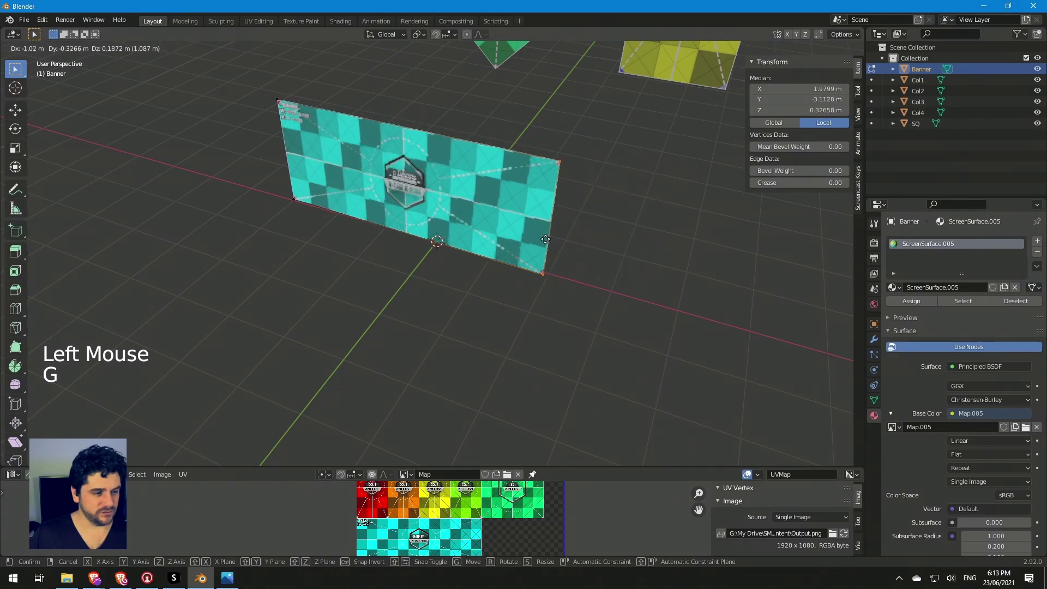
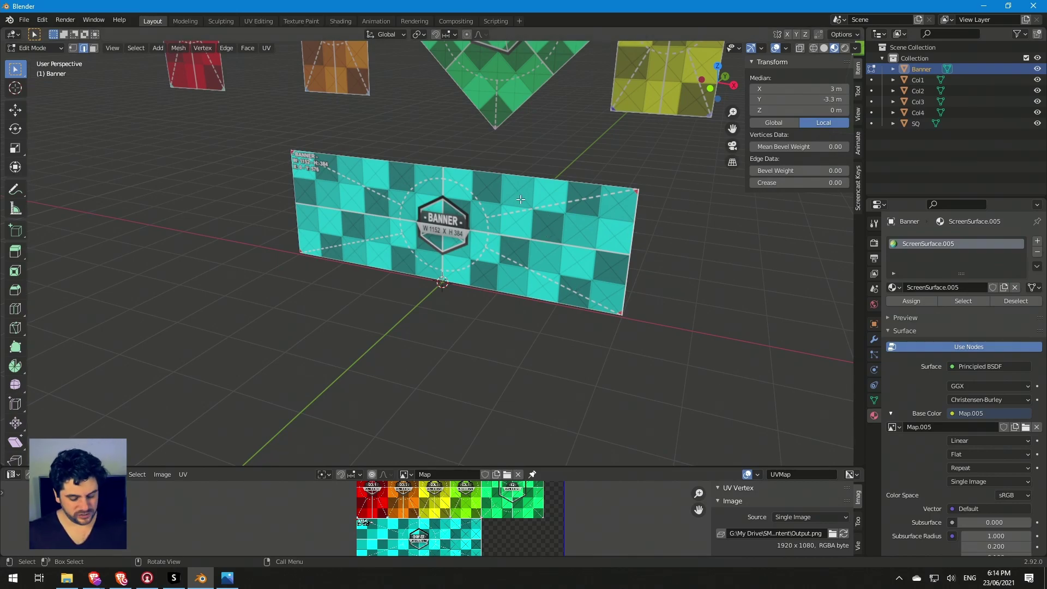
pyautogui.press('ctrl+r')
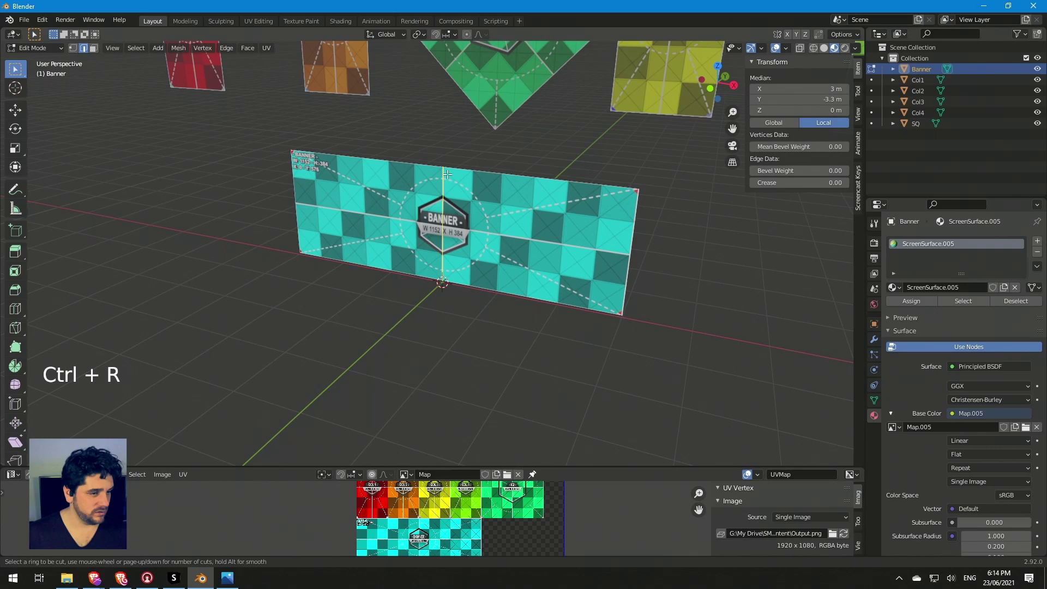
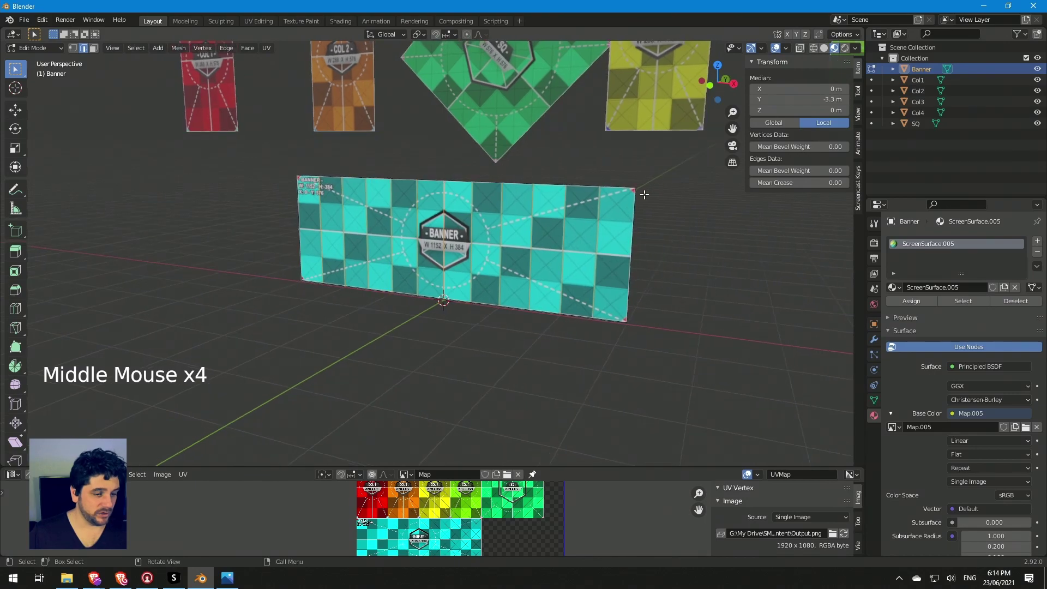
pyautogui.press('ctrl+r')
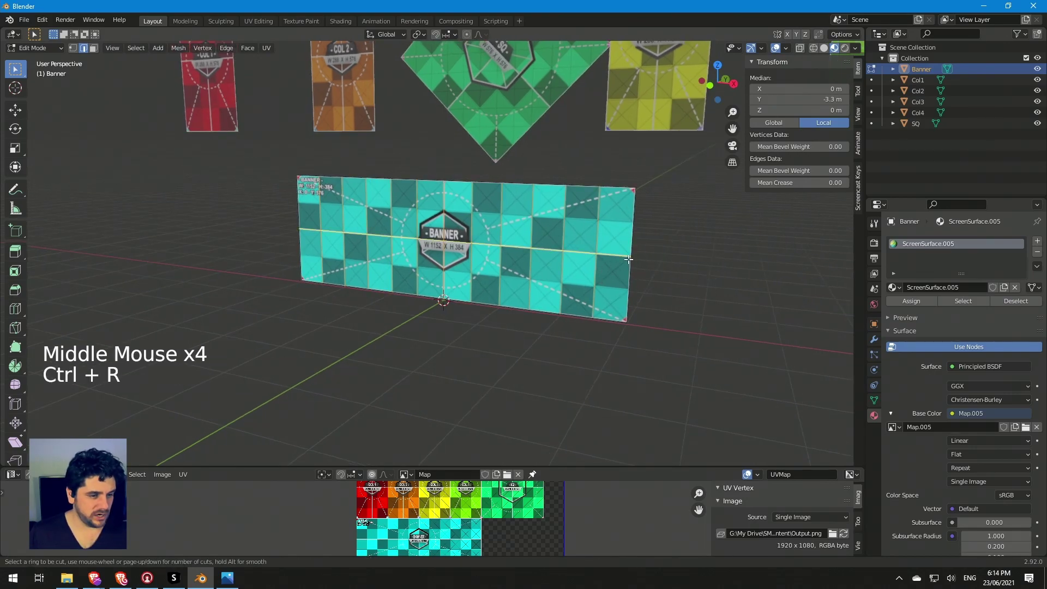
pyautogui.press('ctrl+z')
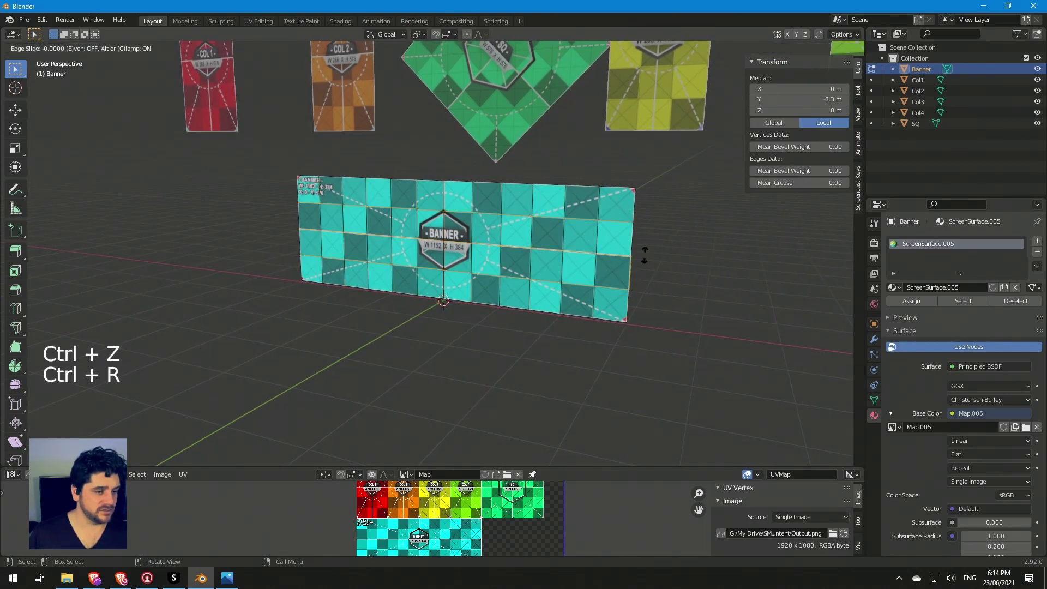
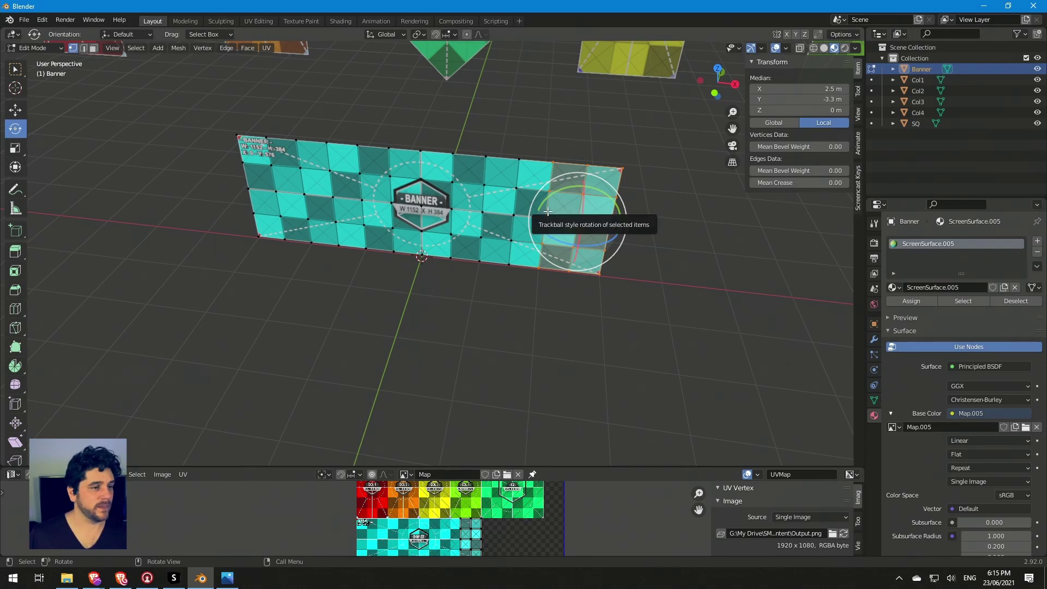
# Step: Choose the Transform Pivot Point for rotating the Banner's end sections
pyautogui.click(431, 36)
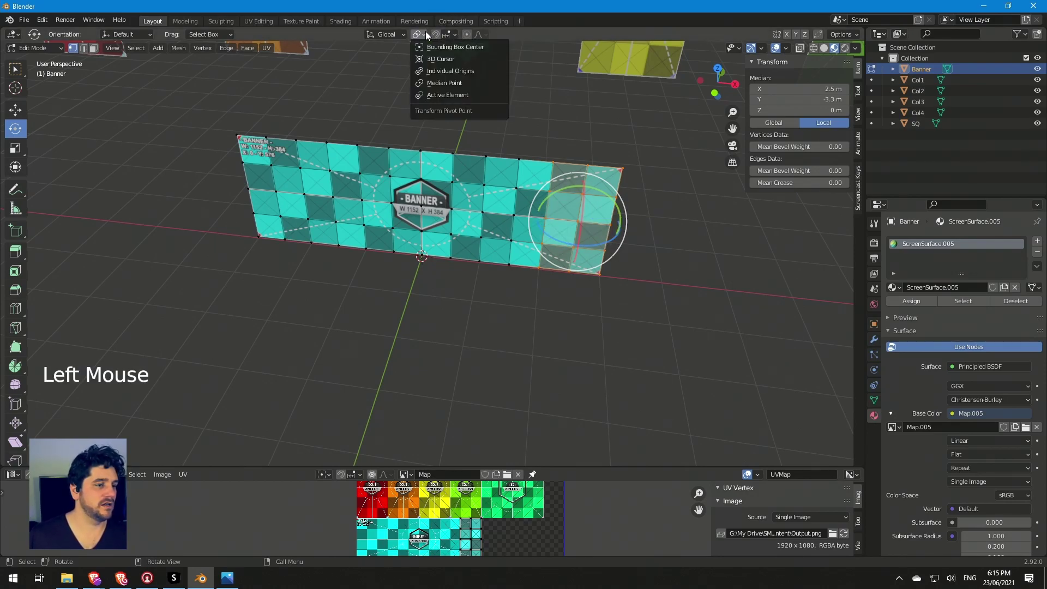
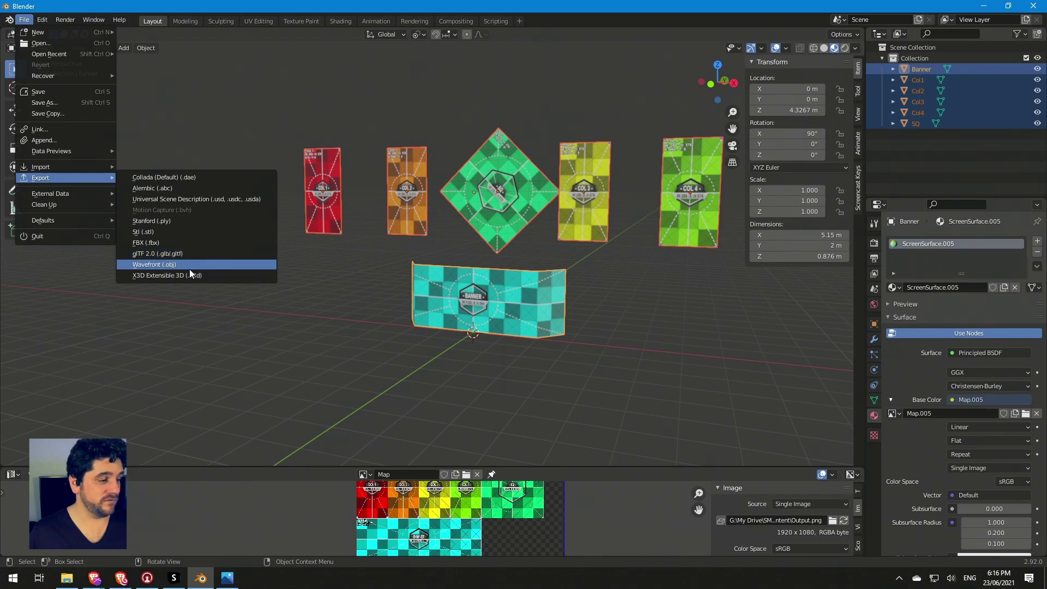
# Step: Dismiss the File menu and orbit to view the arranged screens and curved banner
pyautogui.click(321, 374)
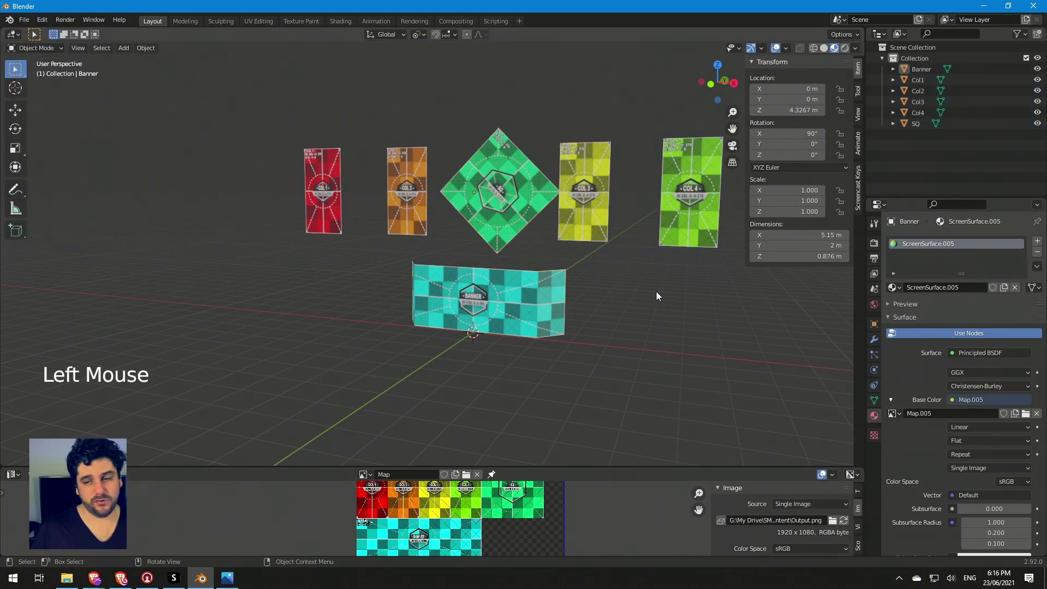
pyautogui.middleClick(761, 341)
pyautogui.middleClick(658, 366)
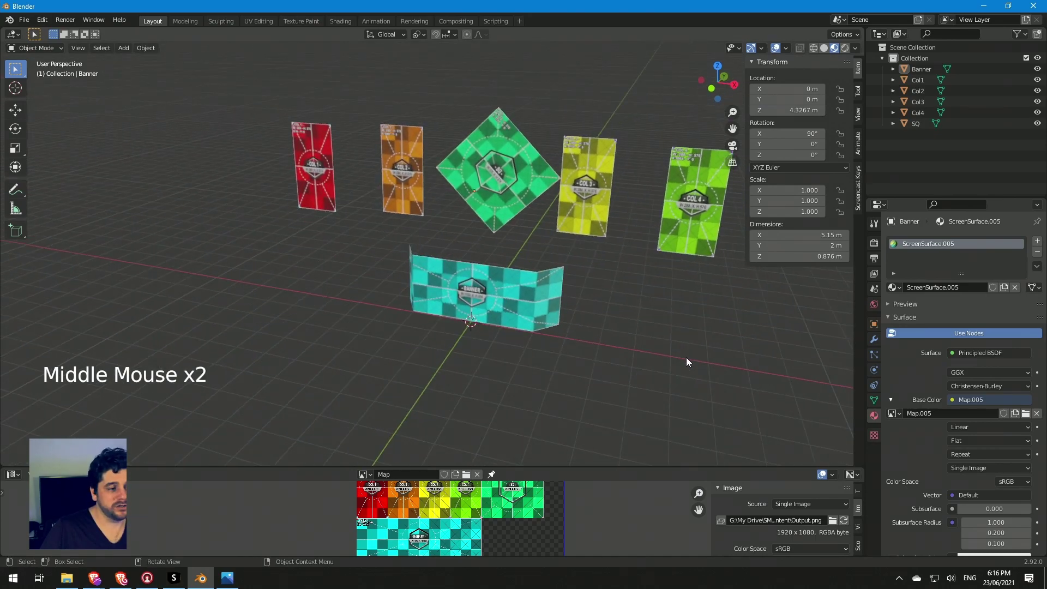